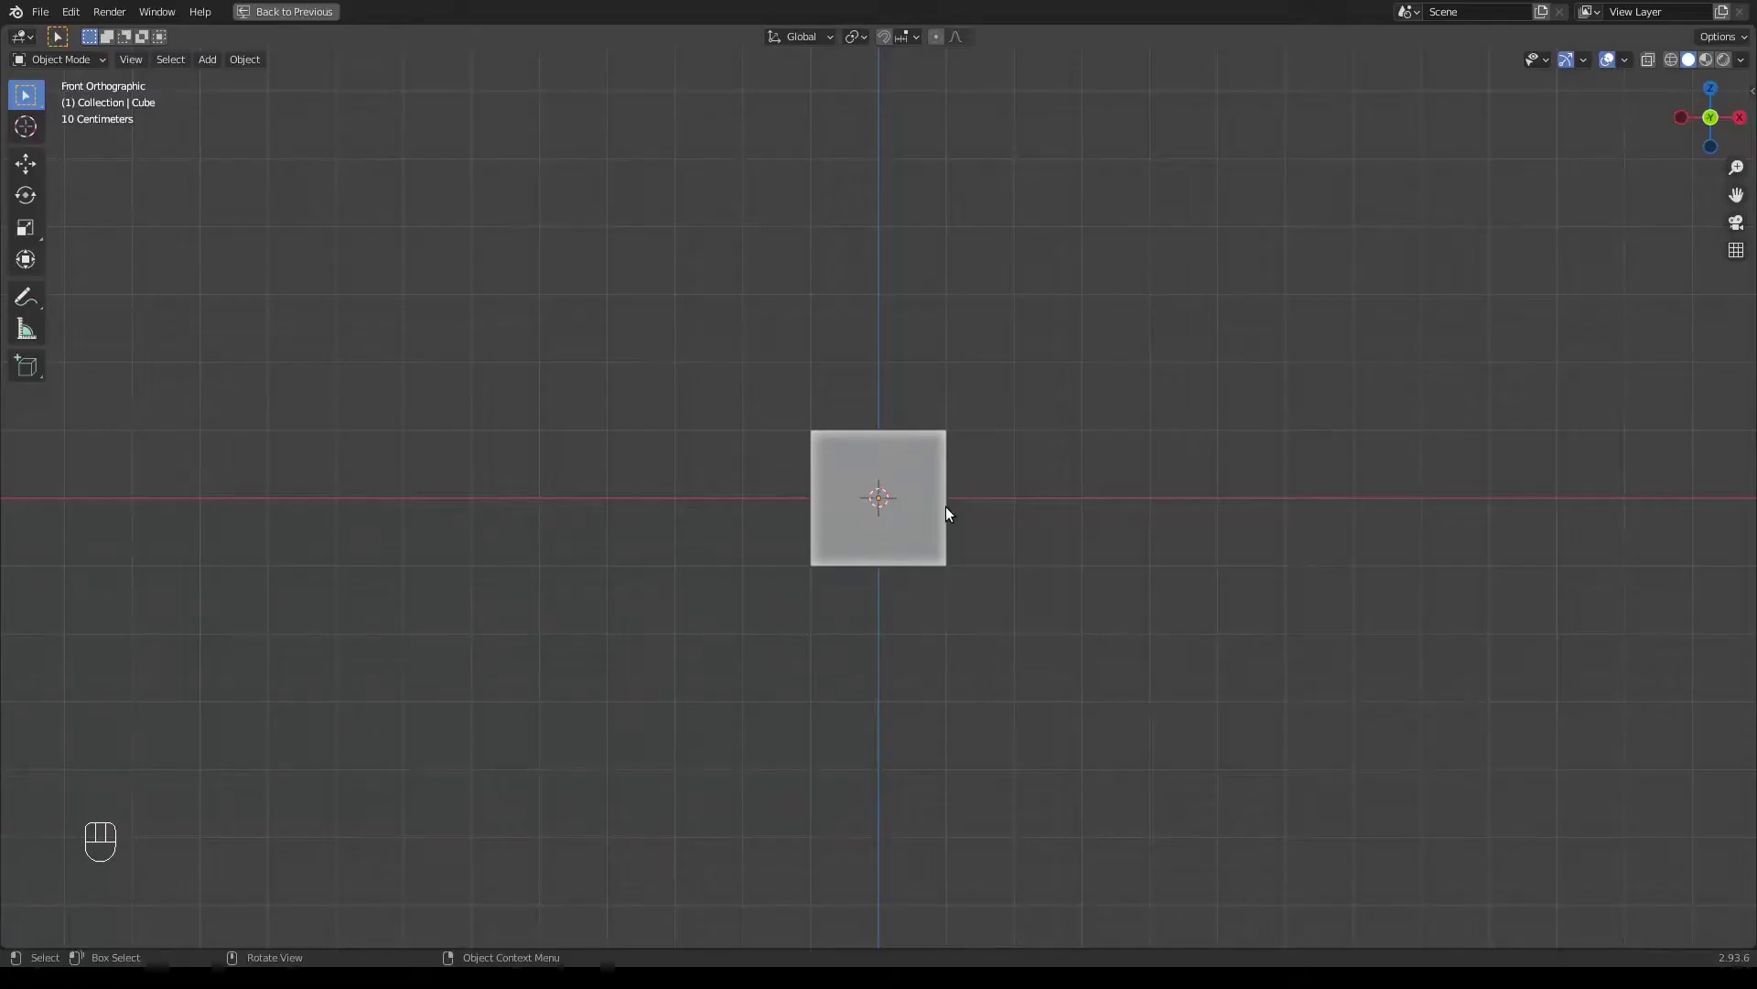
# Delete the default cube and add a cylinder in its place
pyautogui.press('h')
pyautogui.press('shift+space')
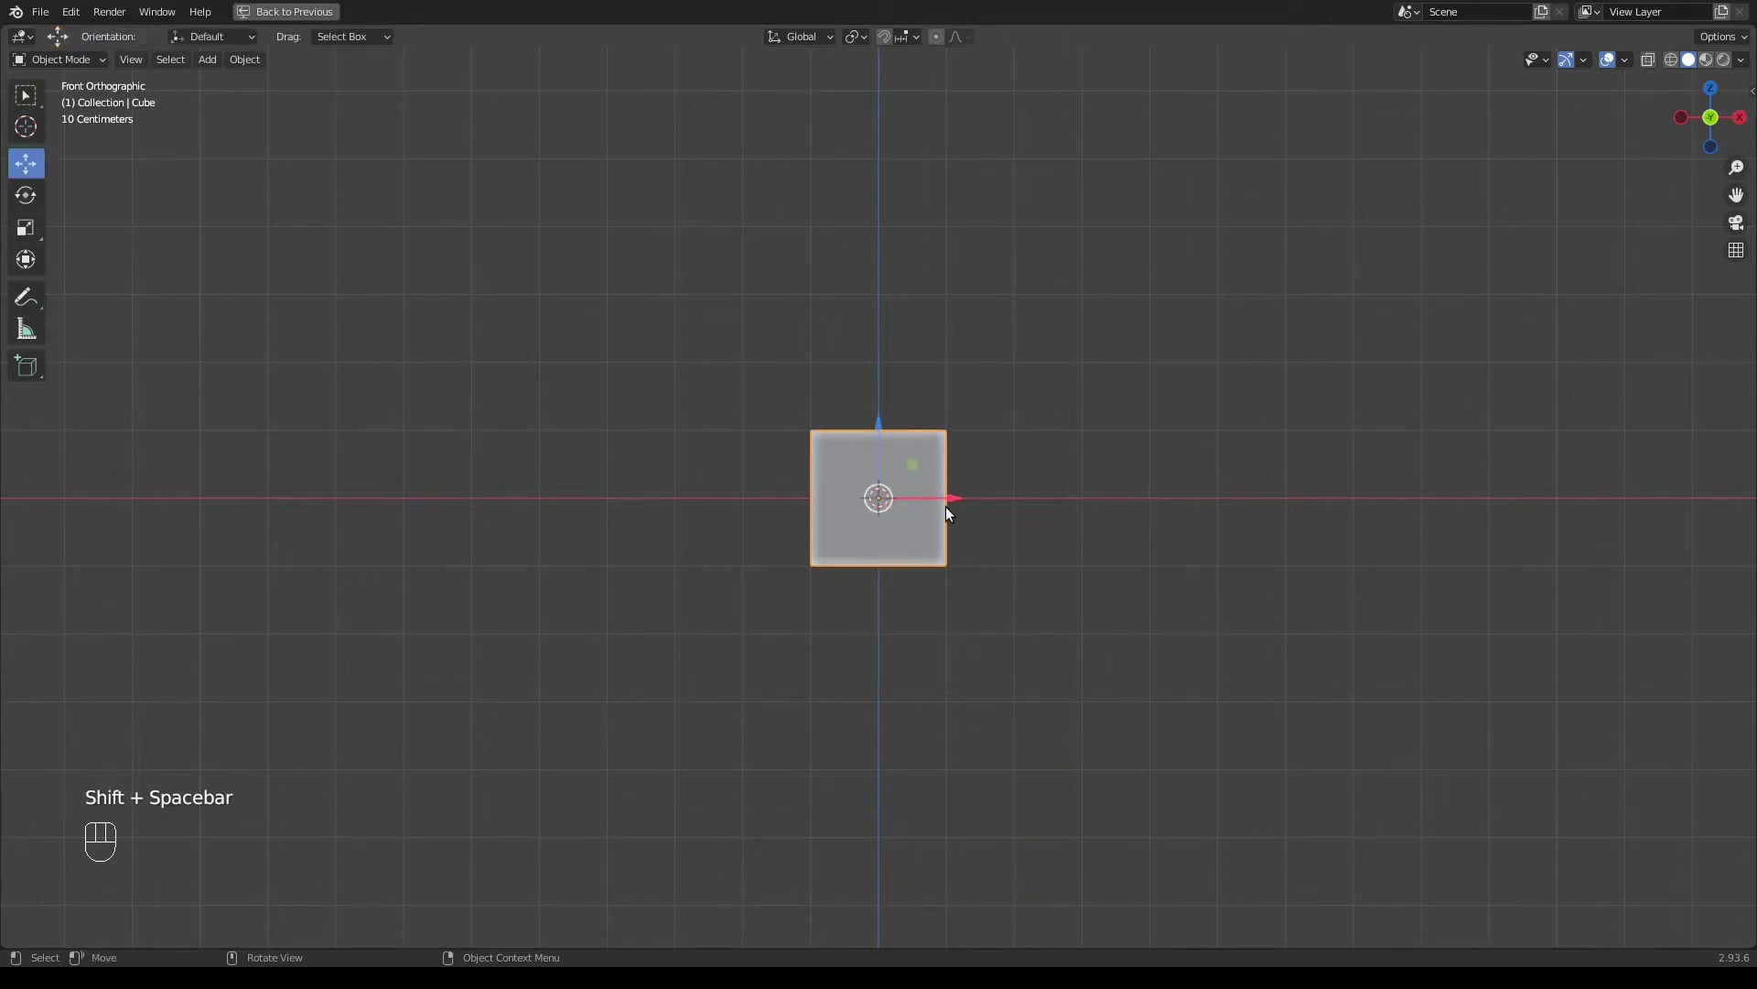
pyautogui.press('h')
pyautogui.press('shift+a')
# Rotate the cylinder 90° onto its side and stretch it along X into a long thin tube
pyautogui.press('s')
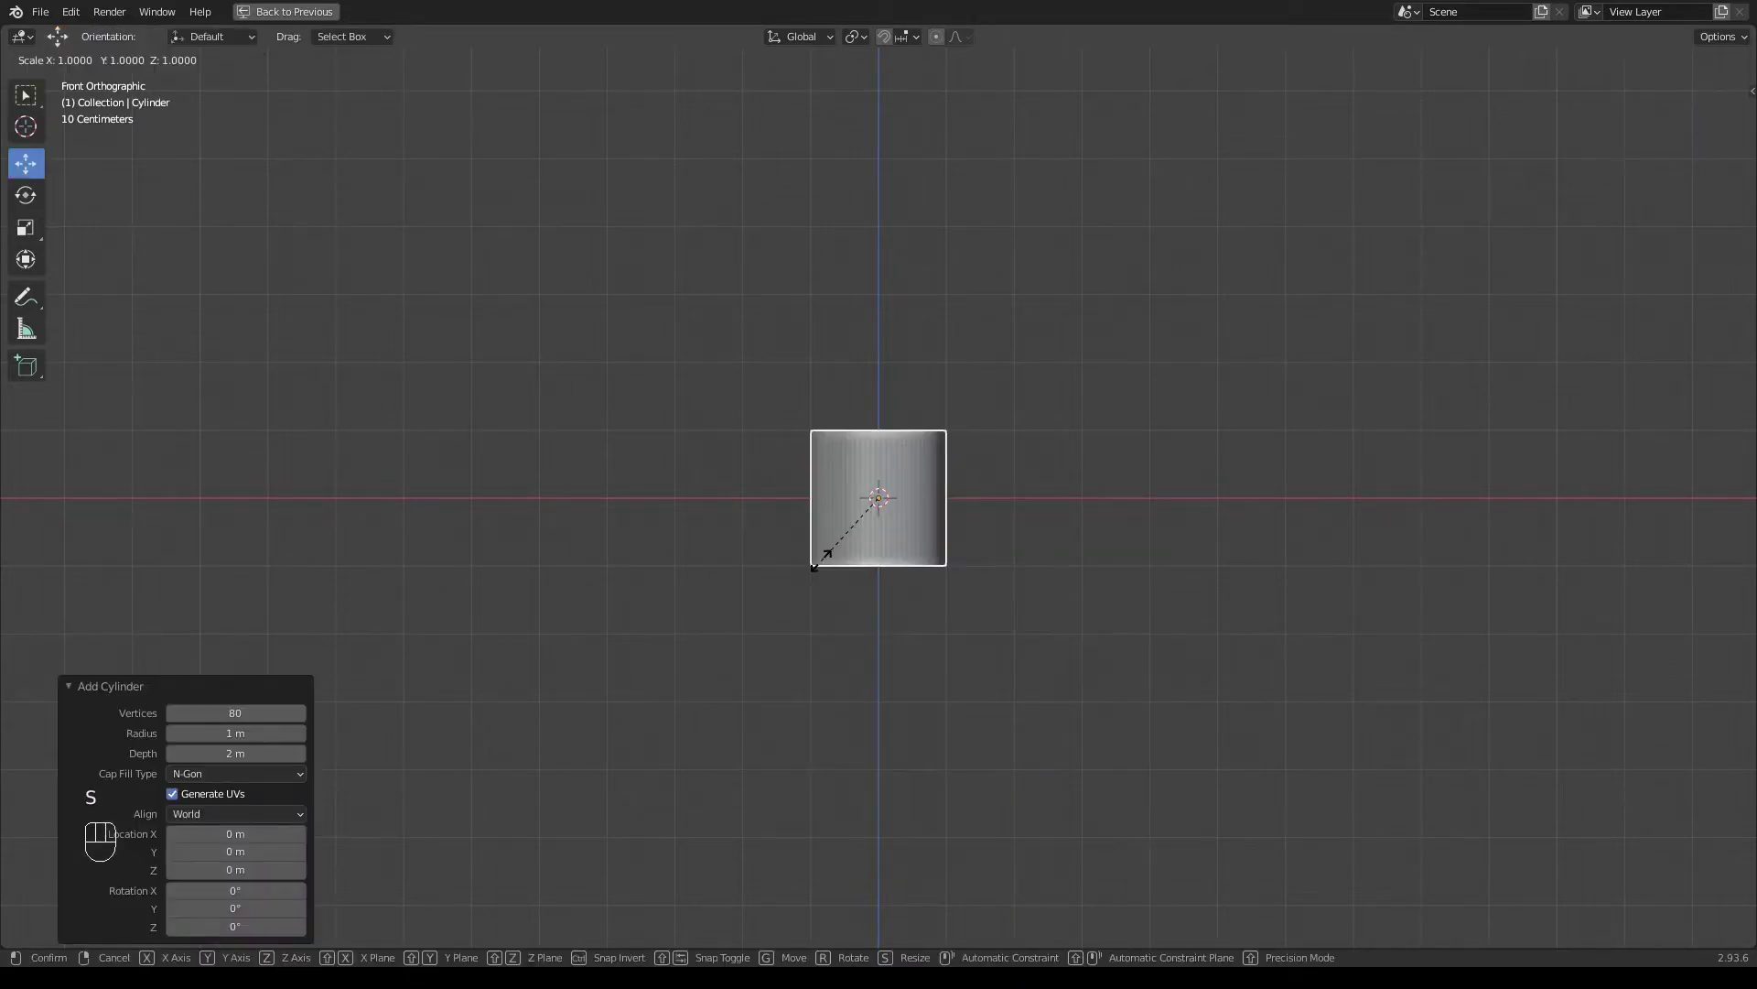
pyautogui.press('r')
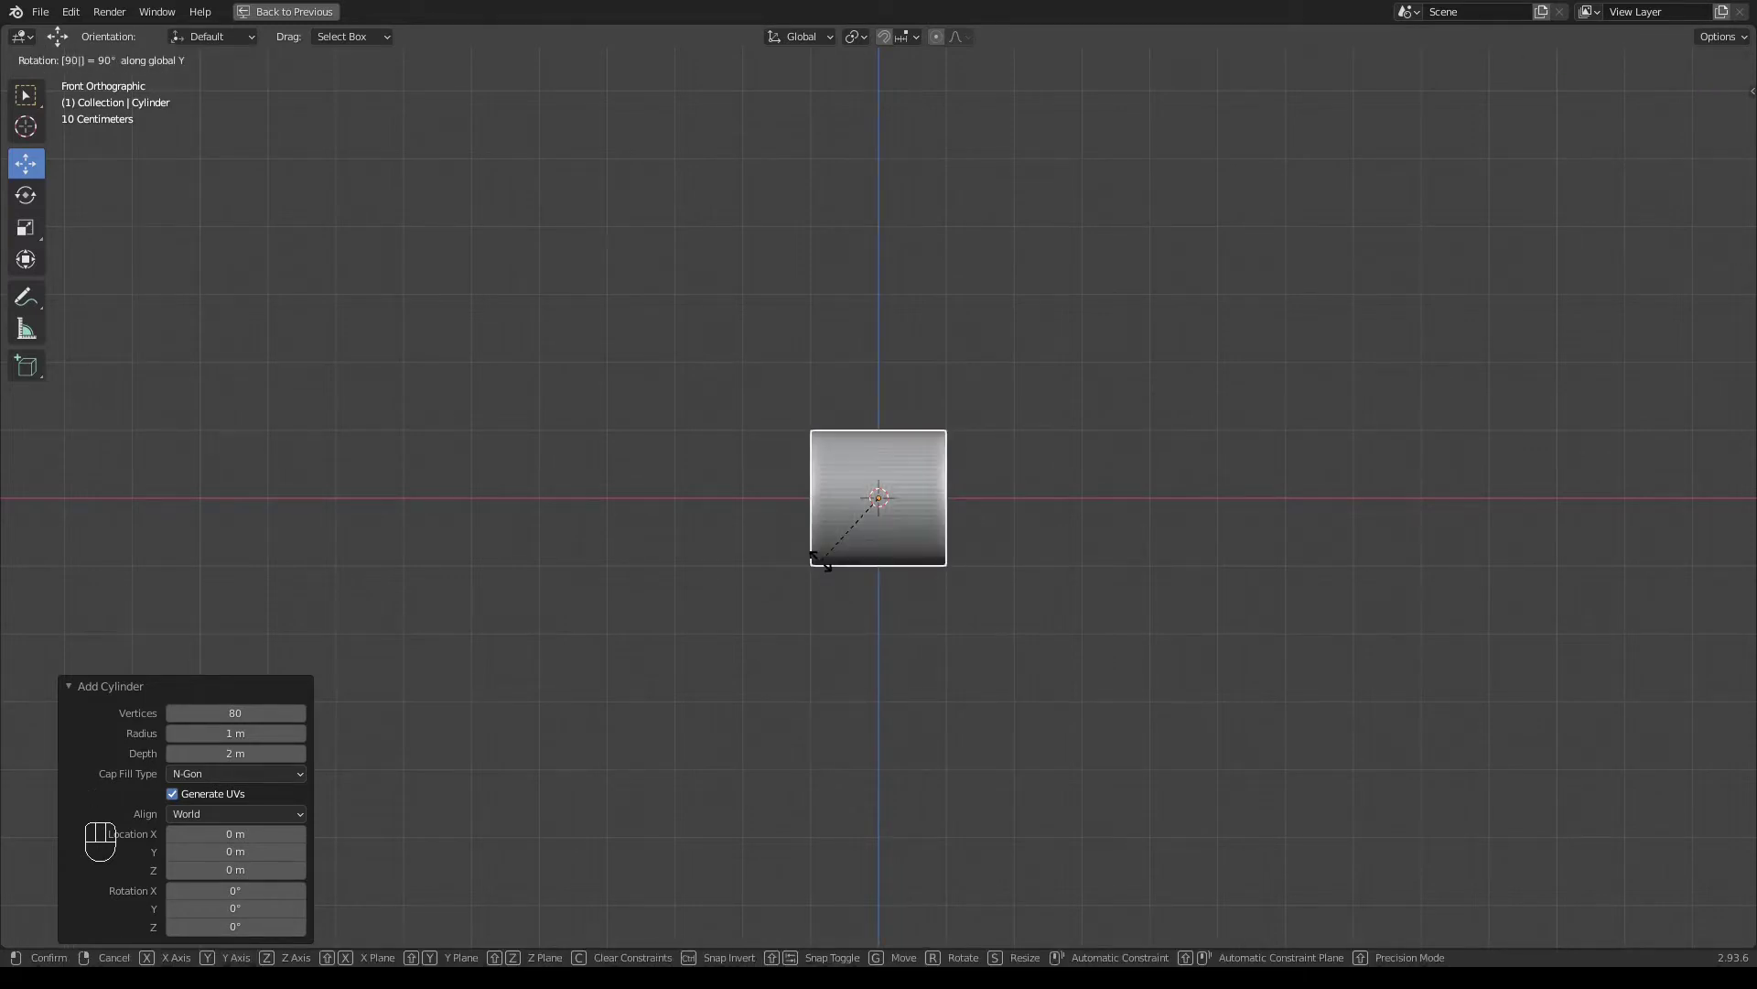
pyautogui.press('s')
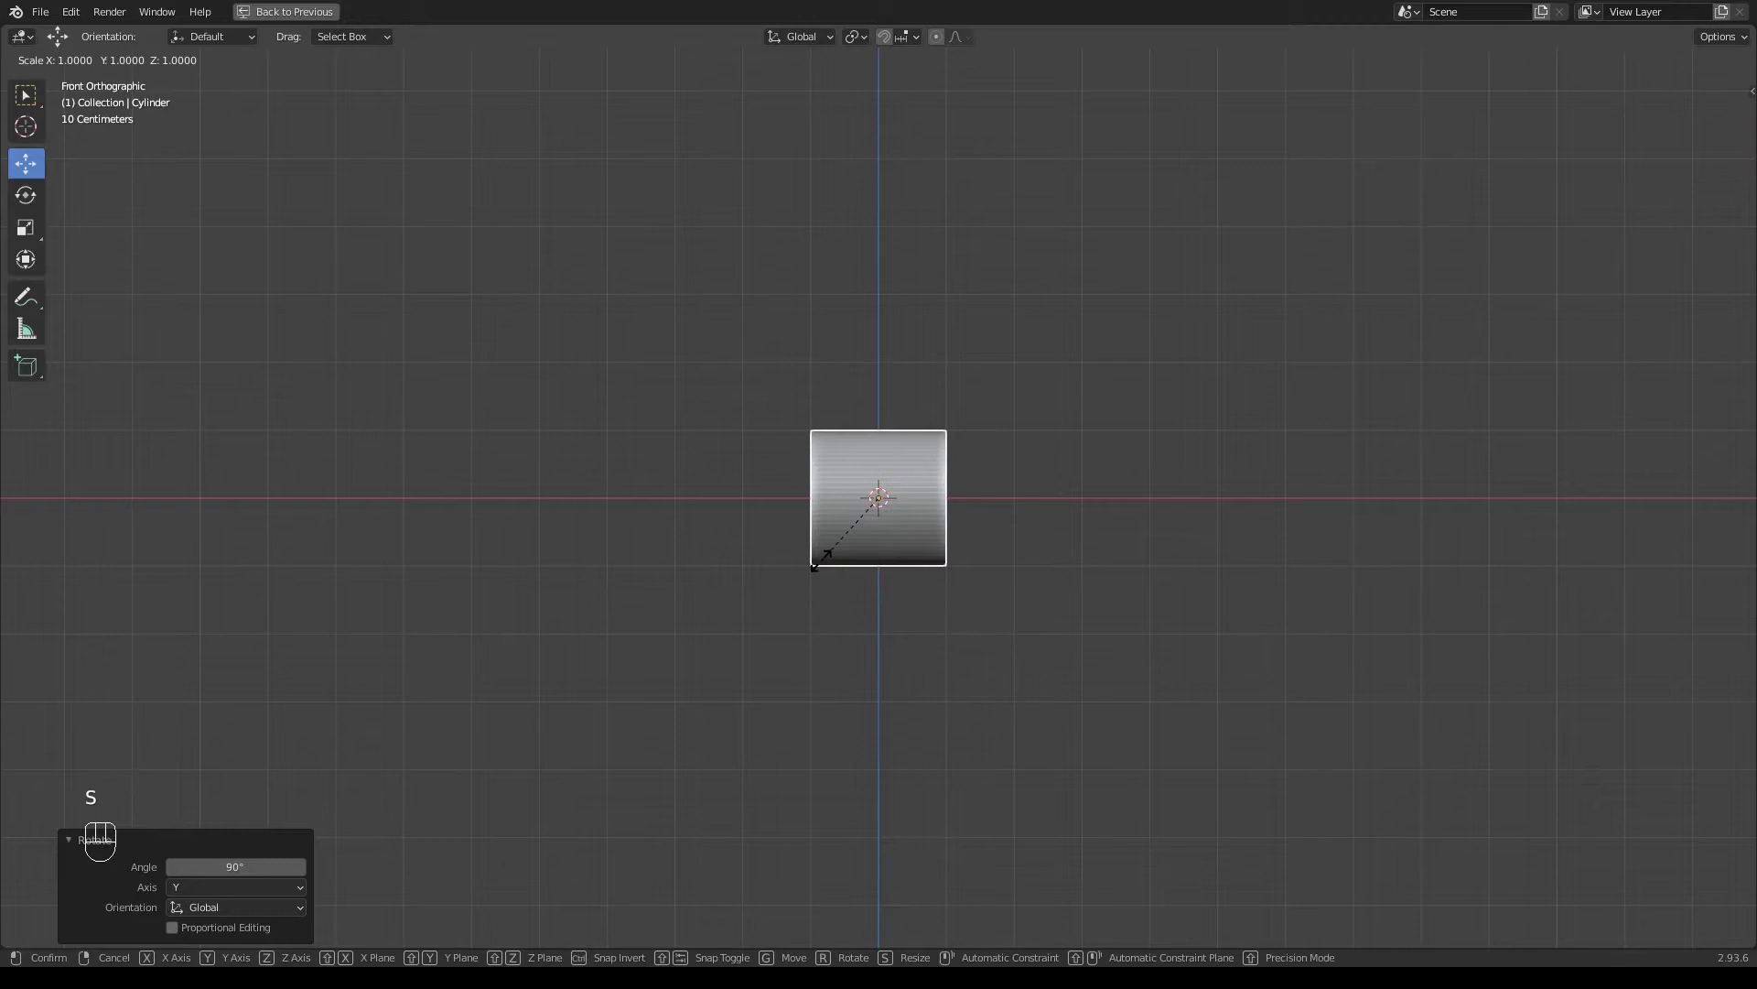
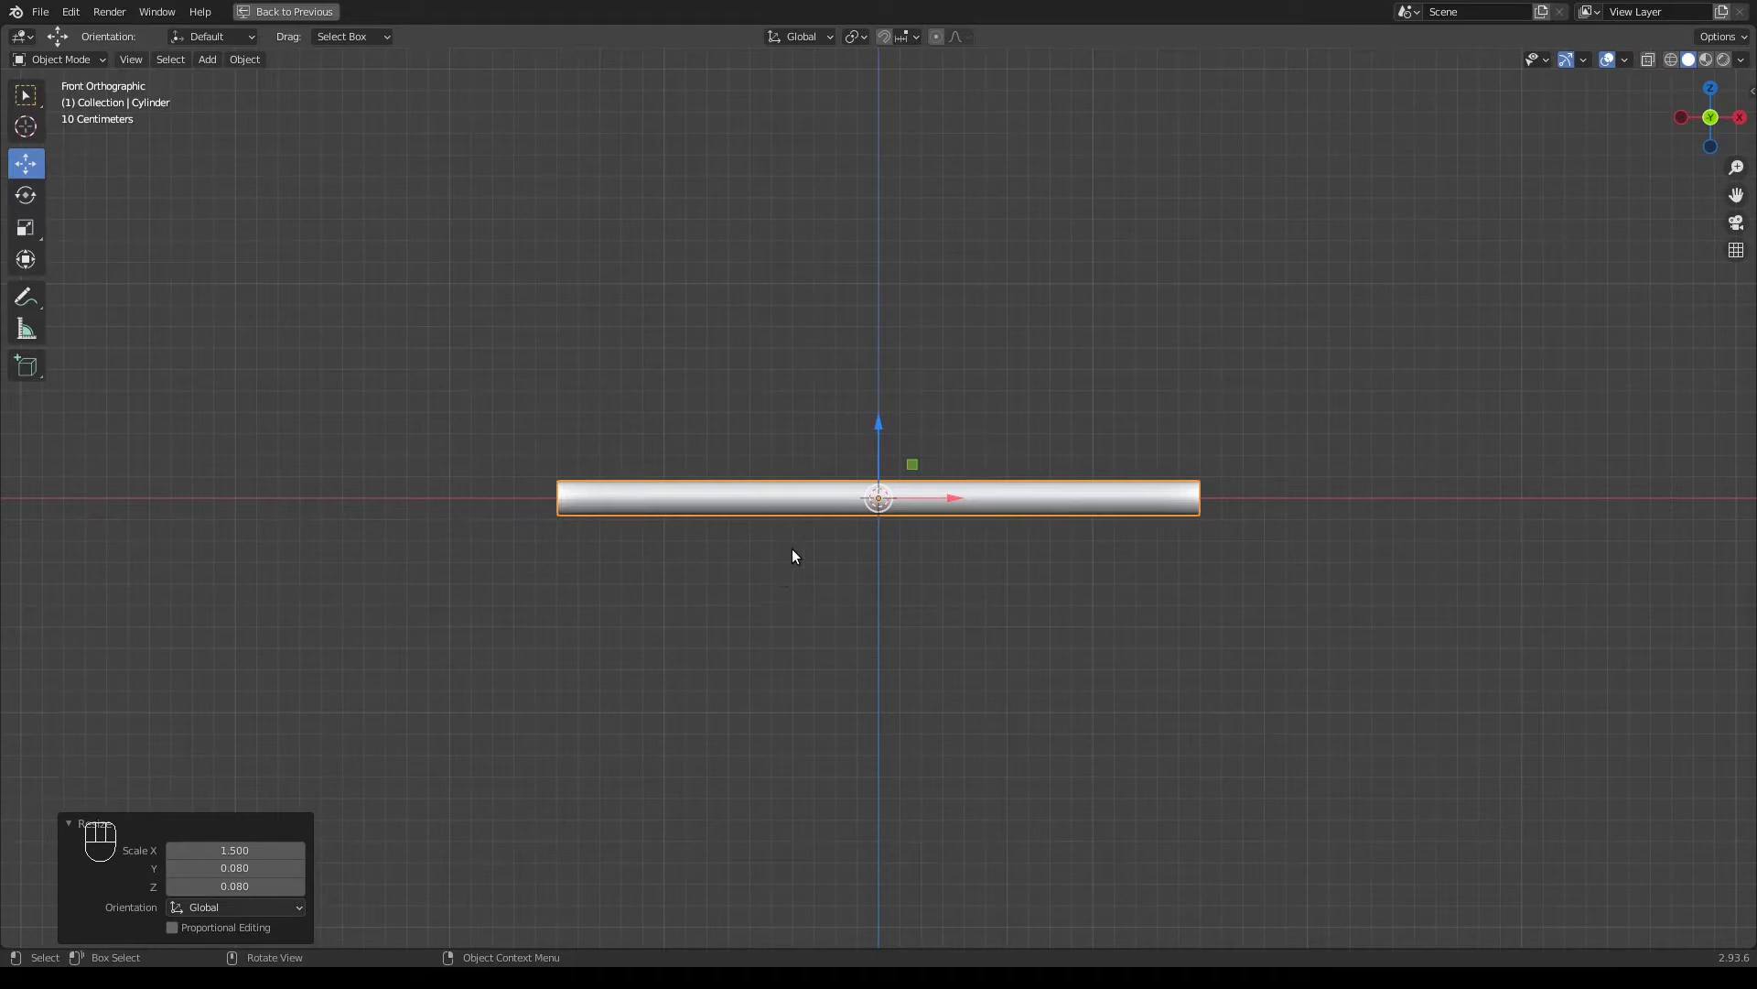
# Enter Edit Mode on the tube with face selection active
pyautogui.moveTo(620, 526); pyautogui.dragTo(762, 531)
pyautogui.press('Tab')
pyautogui.press('3')
pyautogui.click(690, 518)
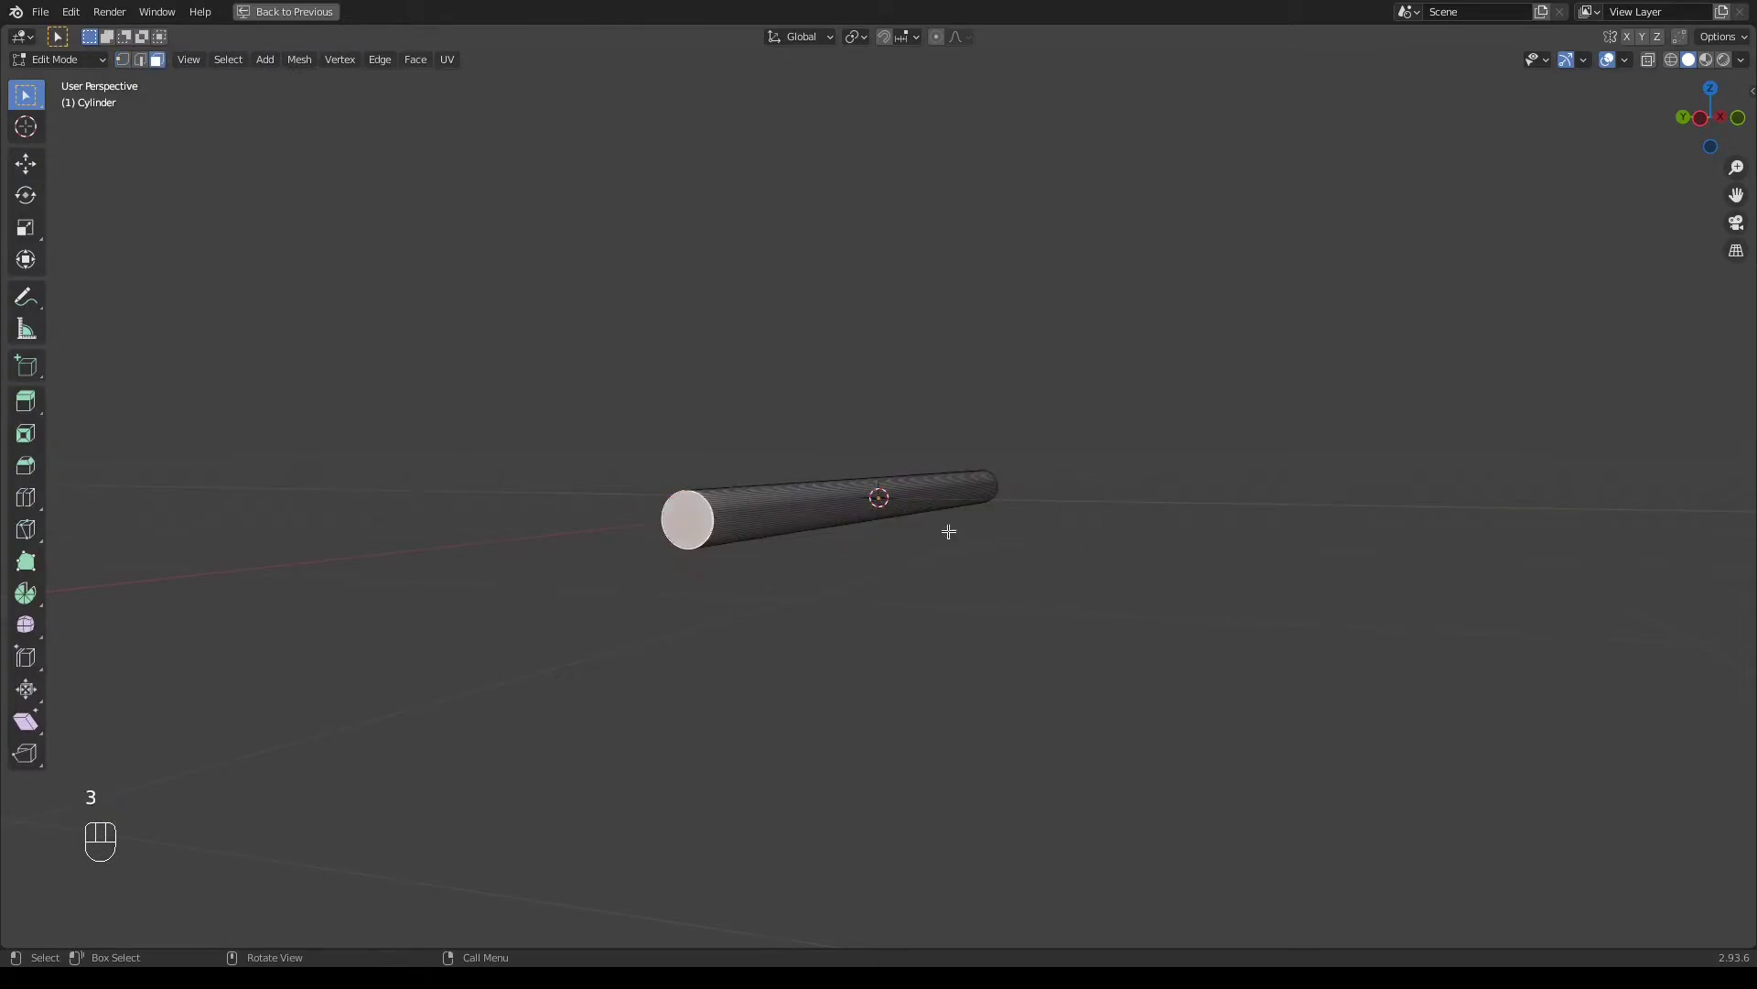
# Enable X-ray shading and select the tube's circular end cap, framed in view
pyautogui.press('KP_3')
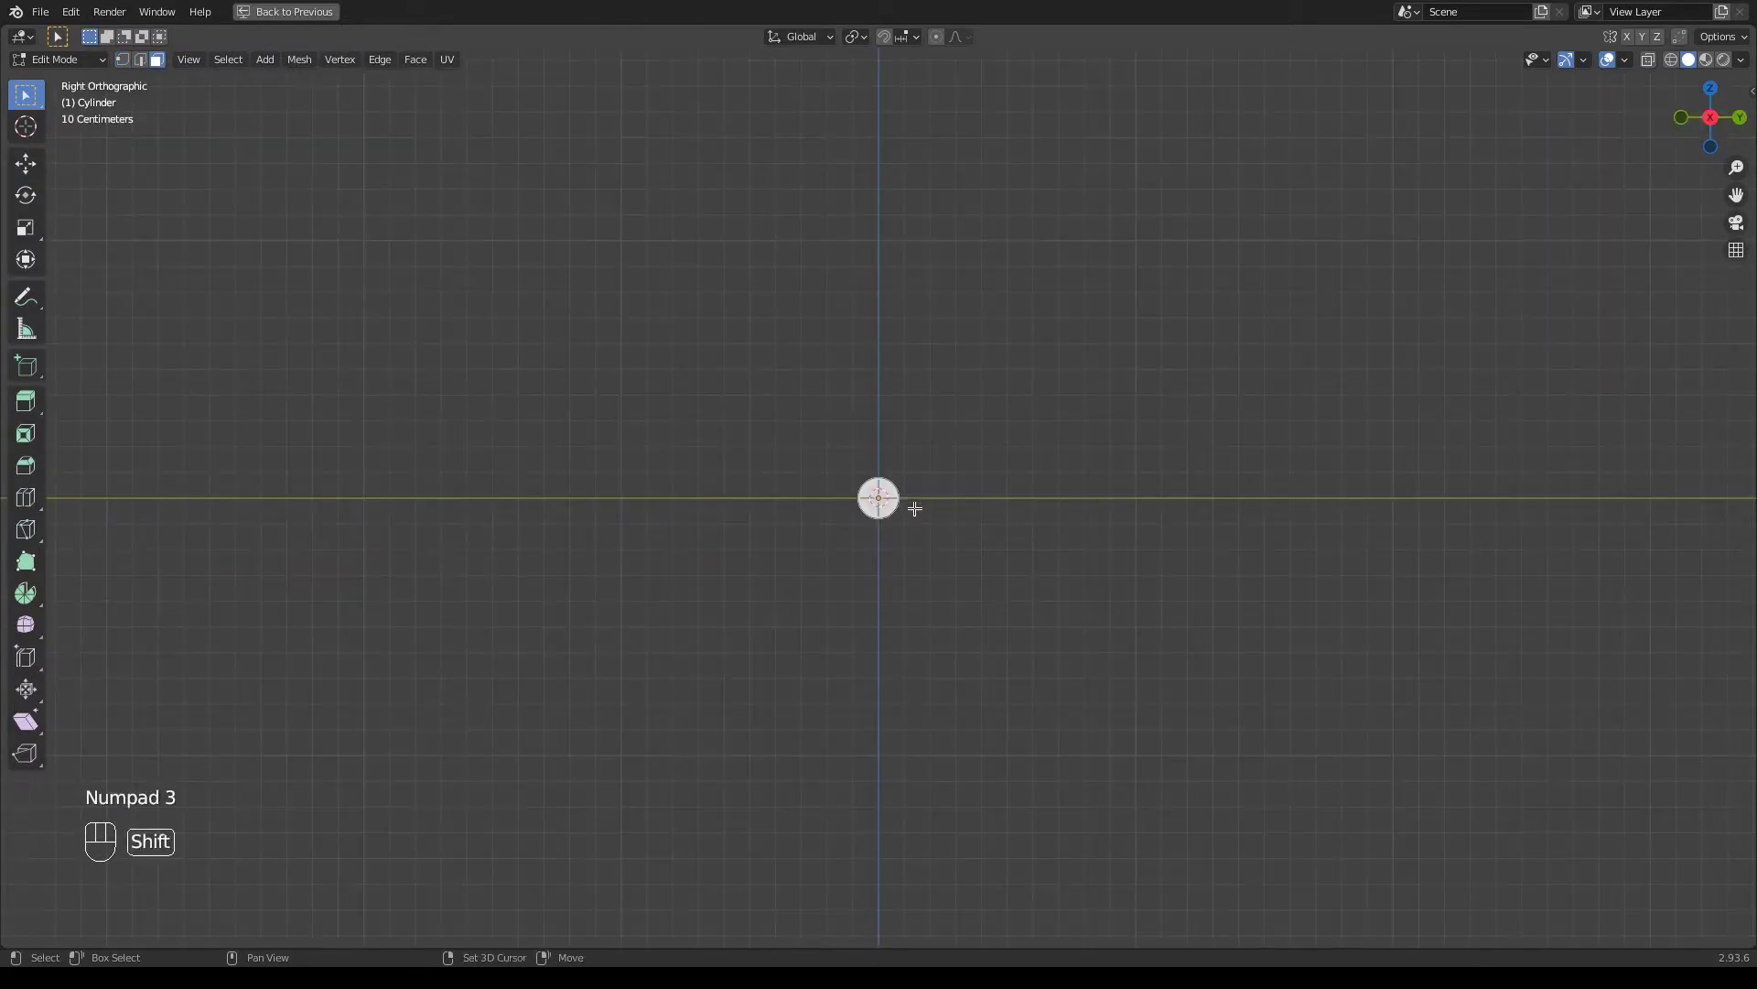
pyautogui.click(886, 503)
pyautogui.press('KP_1')
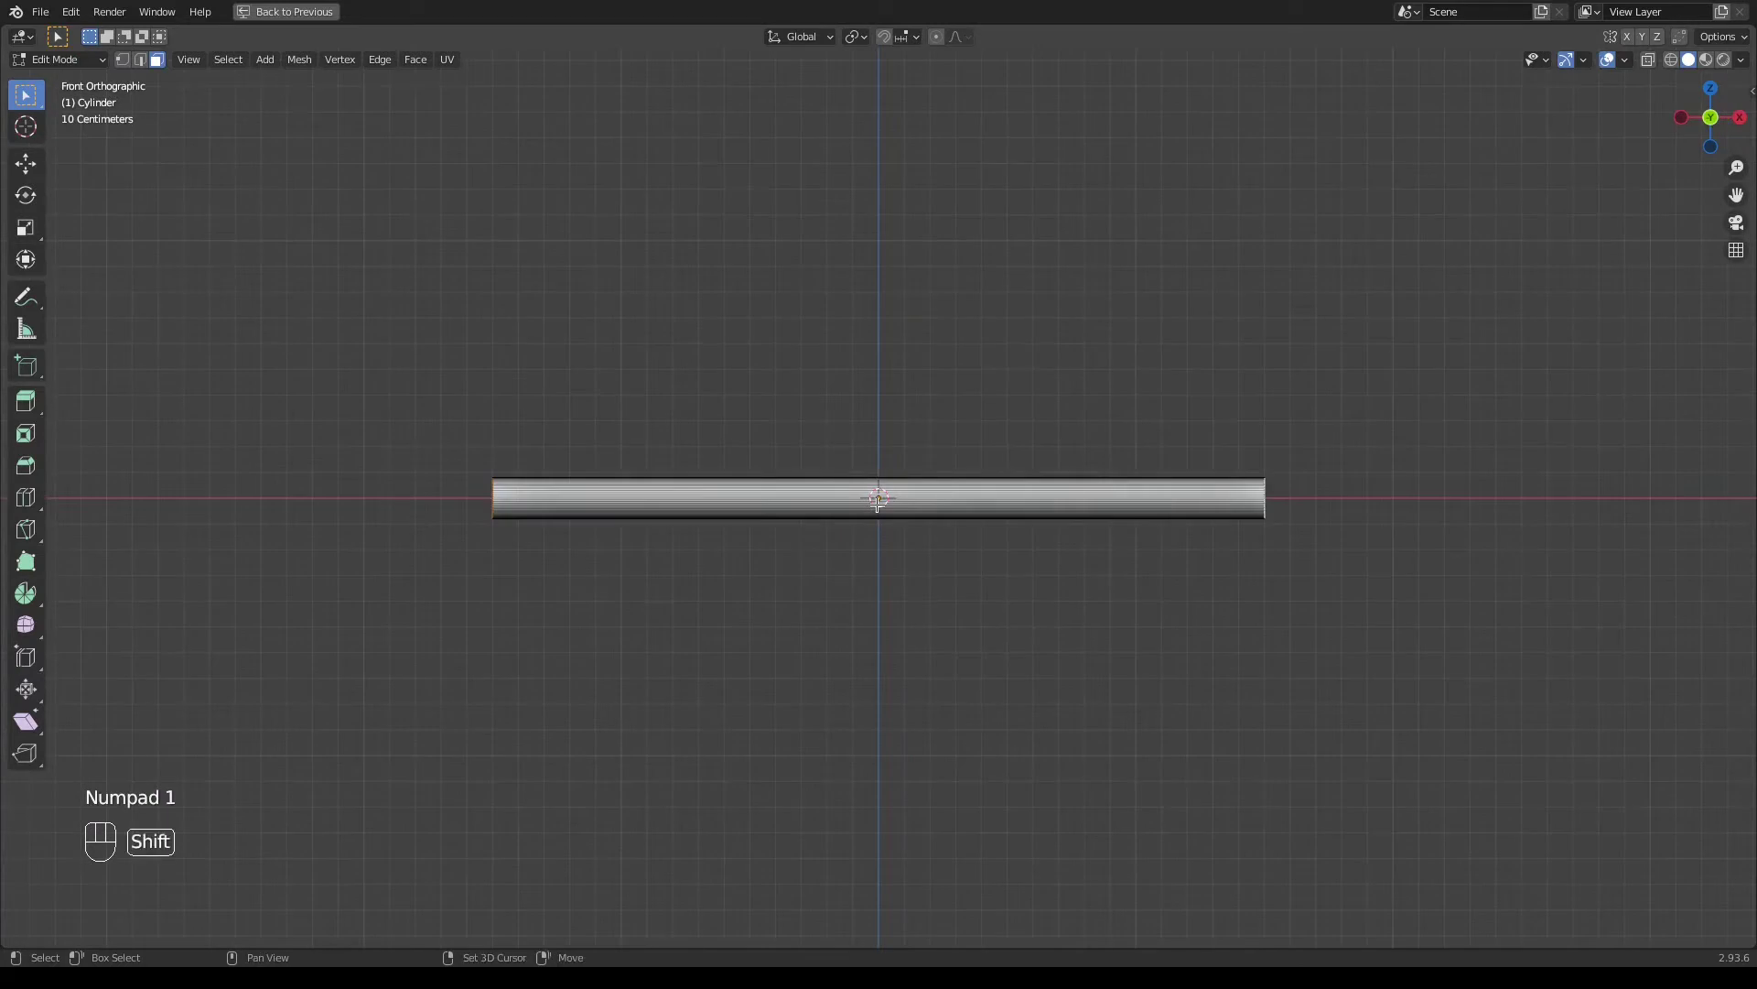
pyautogui.press('shift+z')
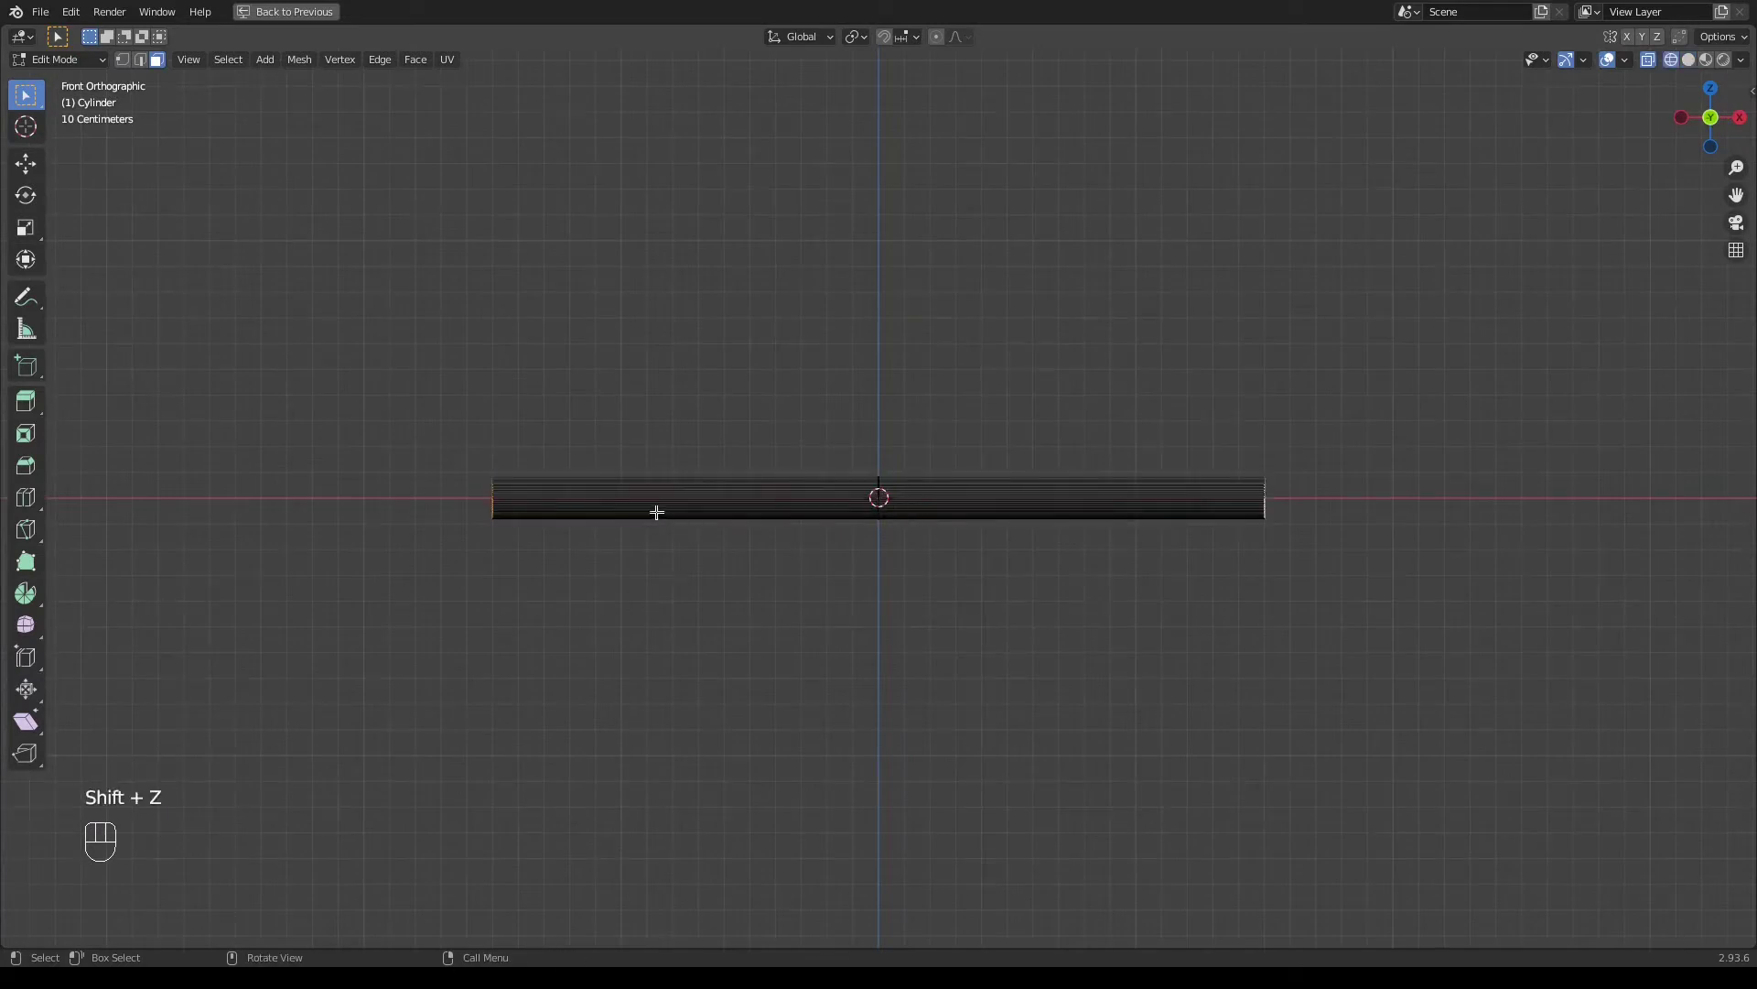
pyautogui.press('KP_1')
pyautogui.press('KP_3')
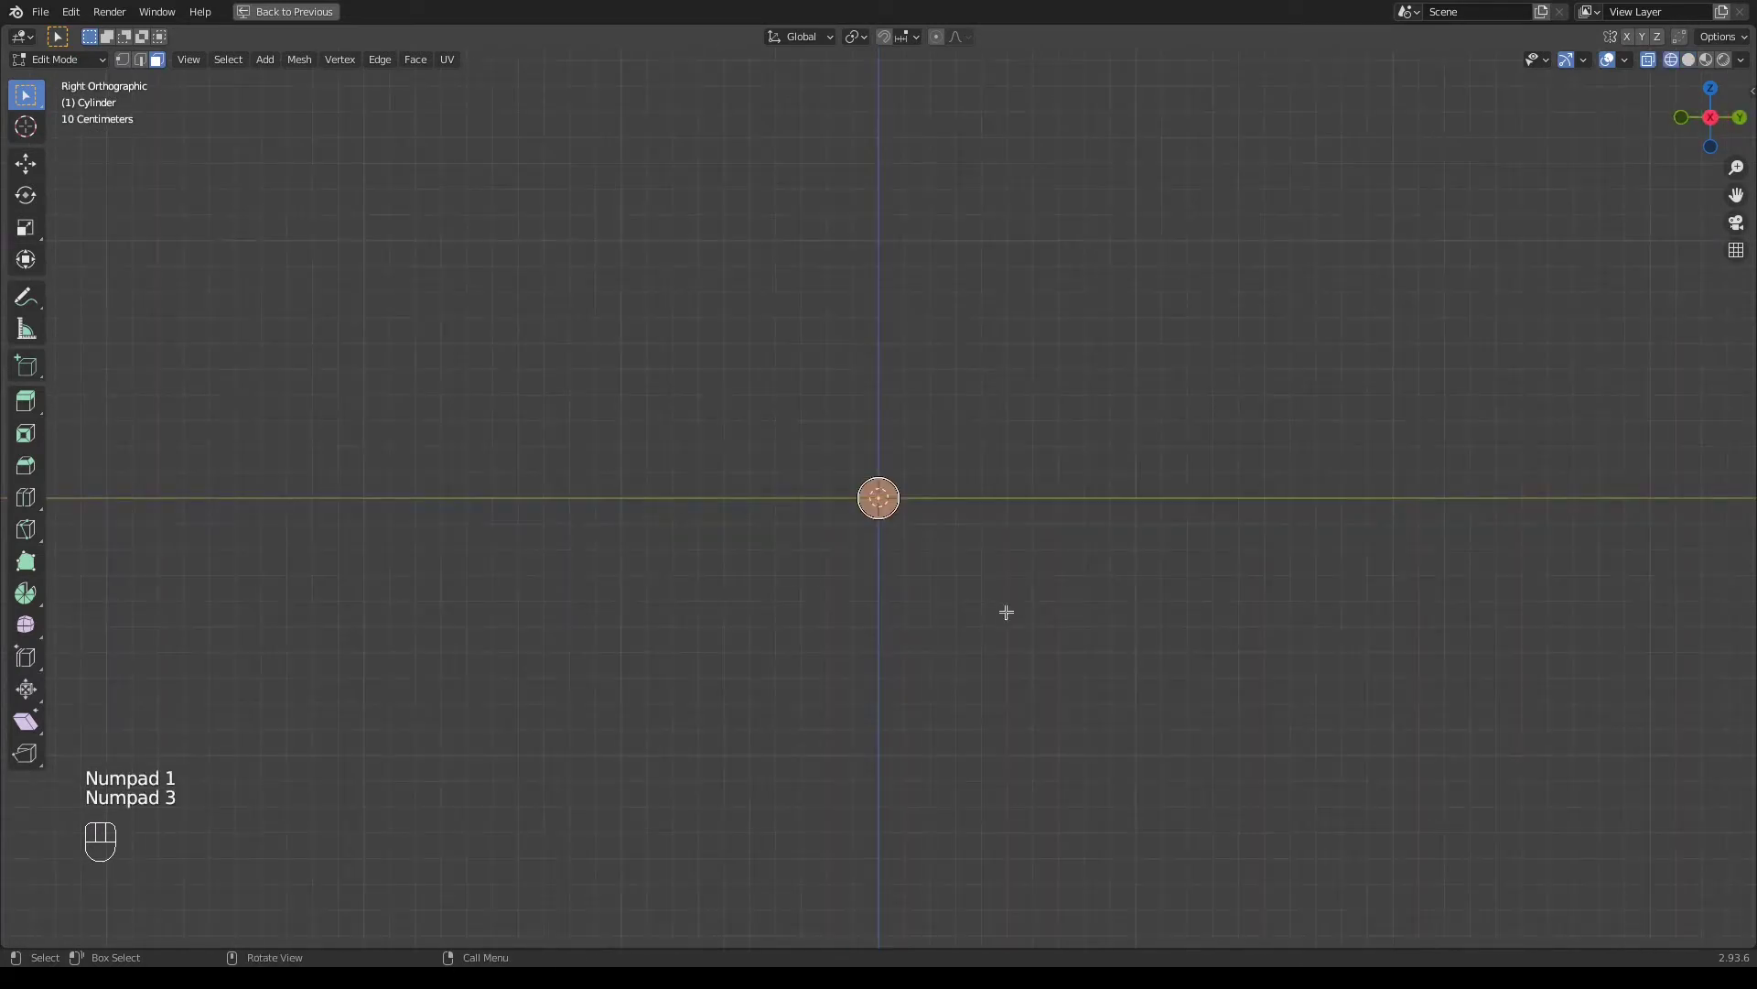
pyautogui.press('KP_Decimal')
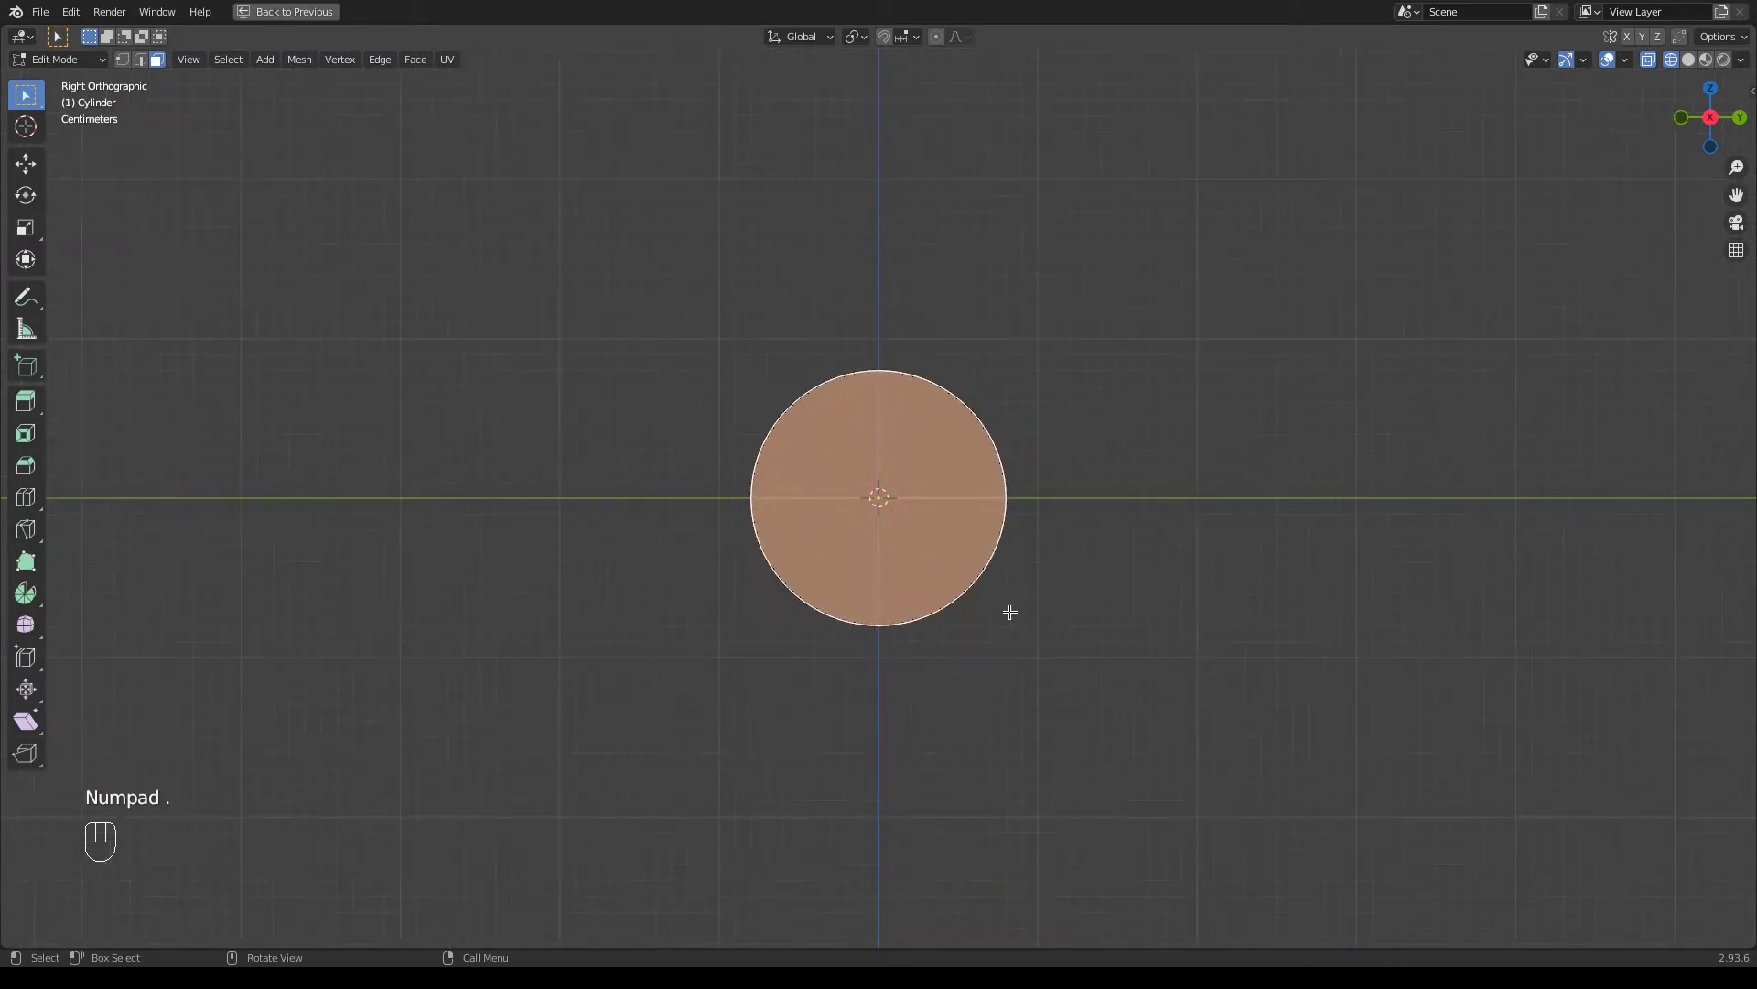
# Inset the end cap face to create a thin inner ring
pyautogui.press('i')
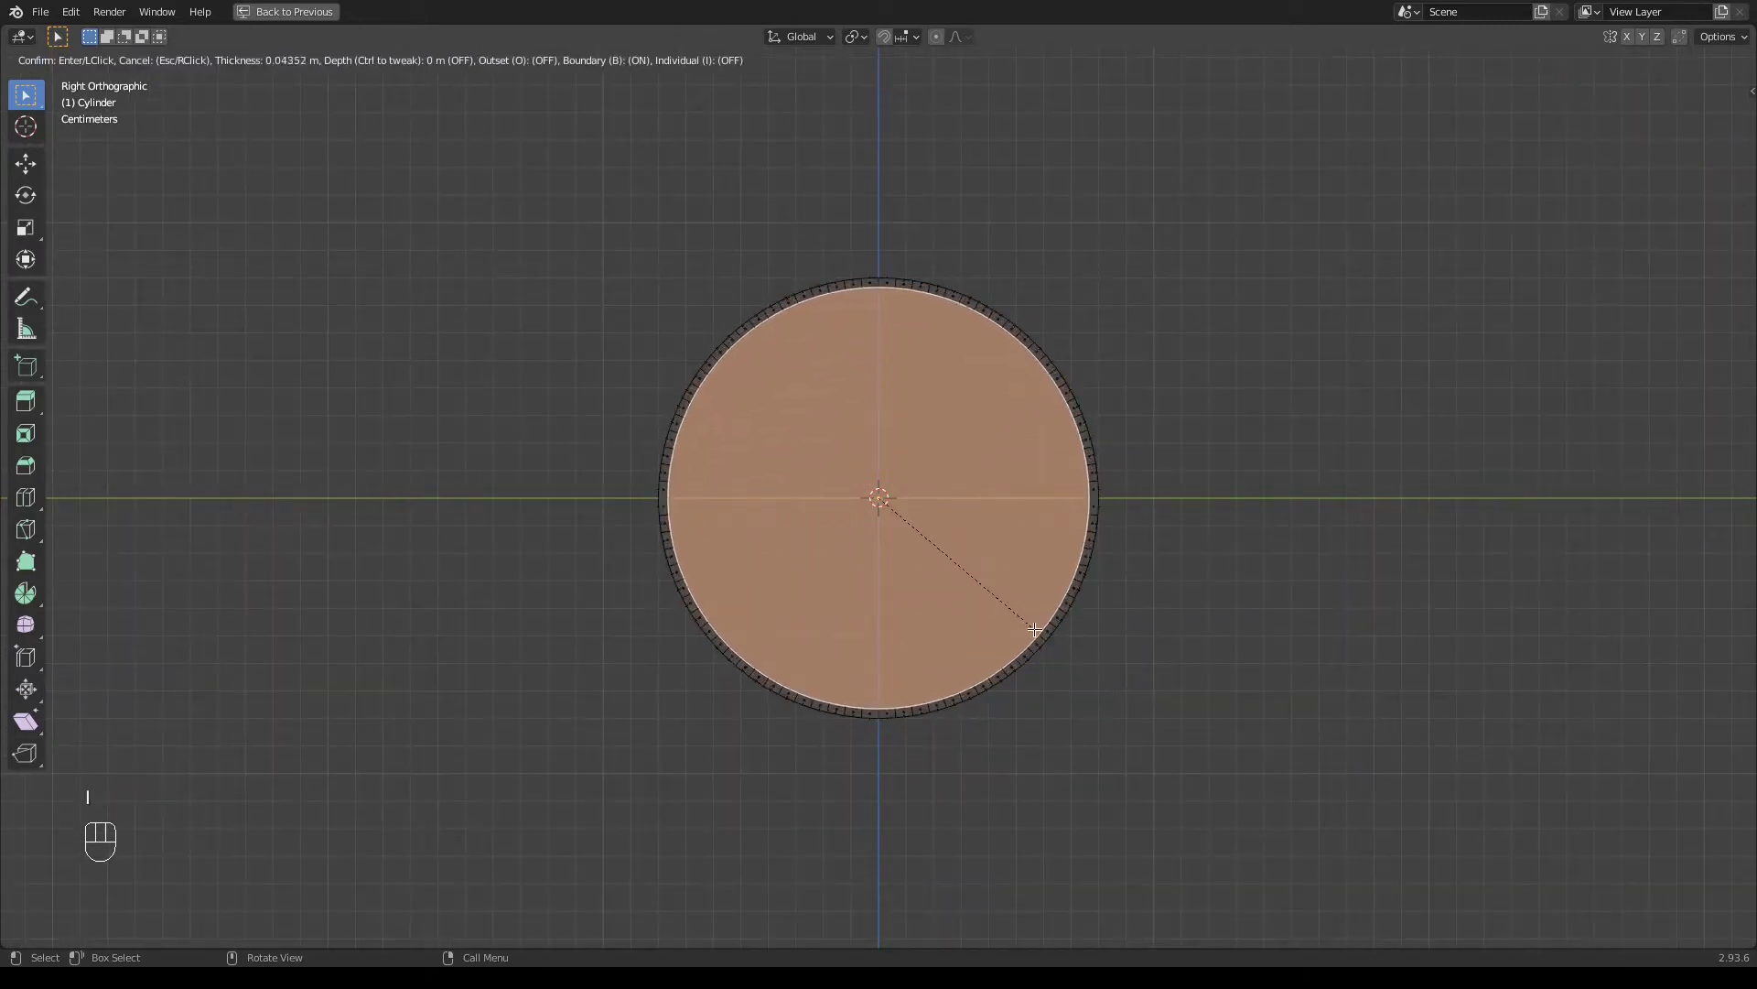
pyautogui.press('KP_1')
pyautogui.moveTo(484, 574); pyautogui.dragTo(562, 581)
# Extrude the inner face back through the tube's length to hollow it
pyautogui.press('shift+z')
pyautogui.press('shift+z')
pyautogui.press('KP_1')
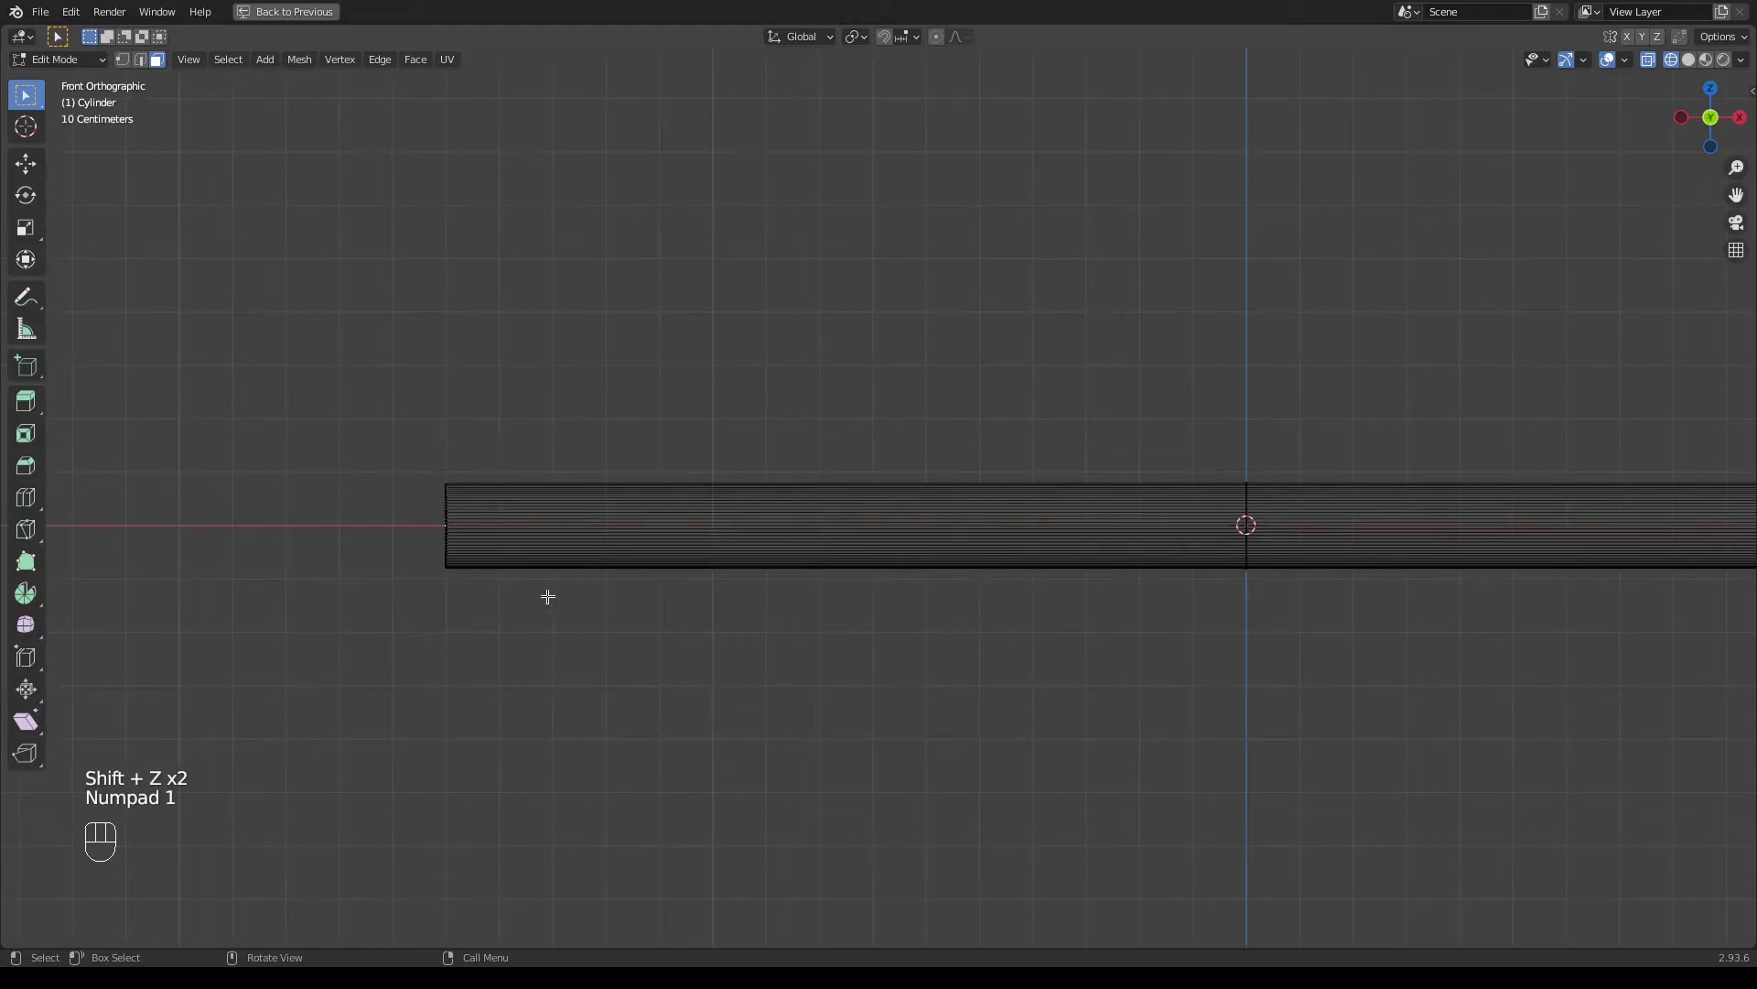
pyautogui.press('e')
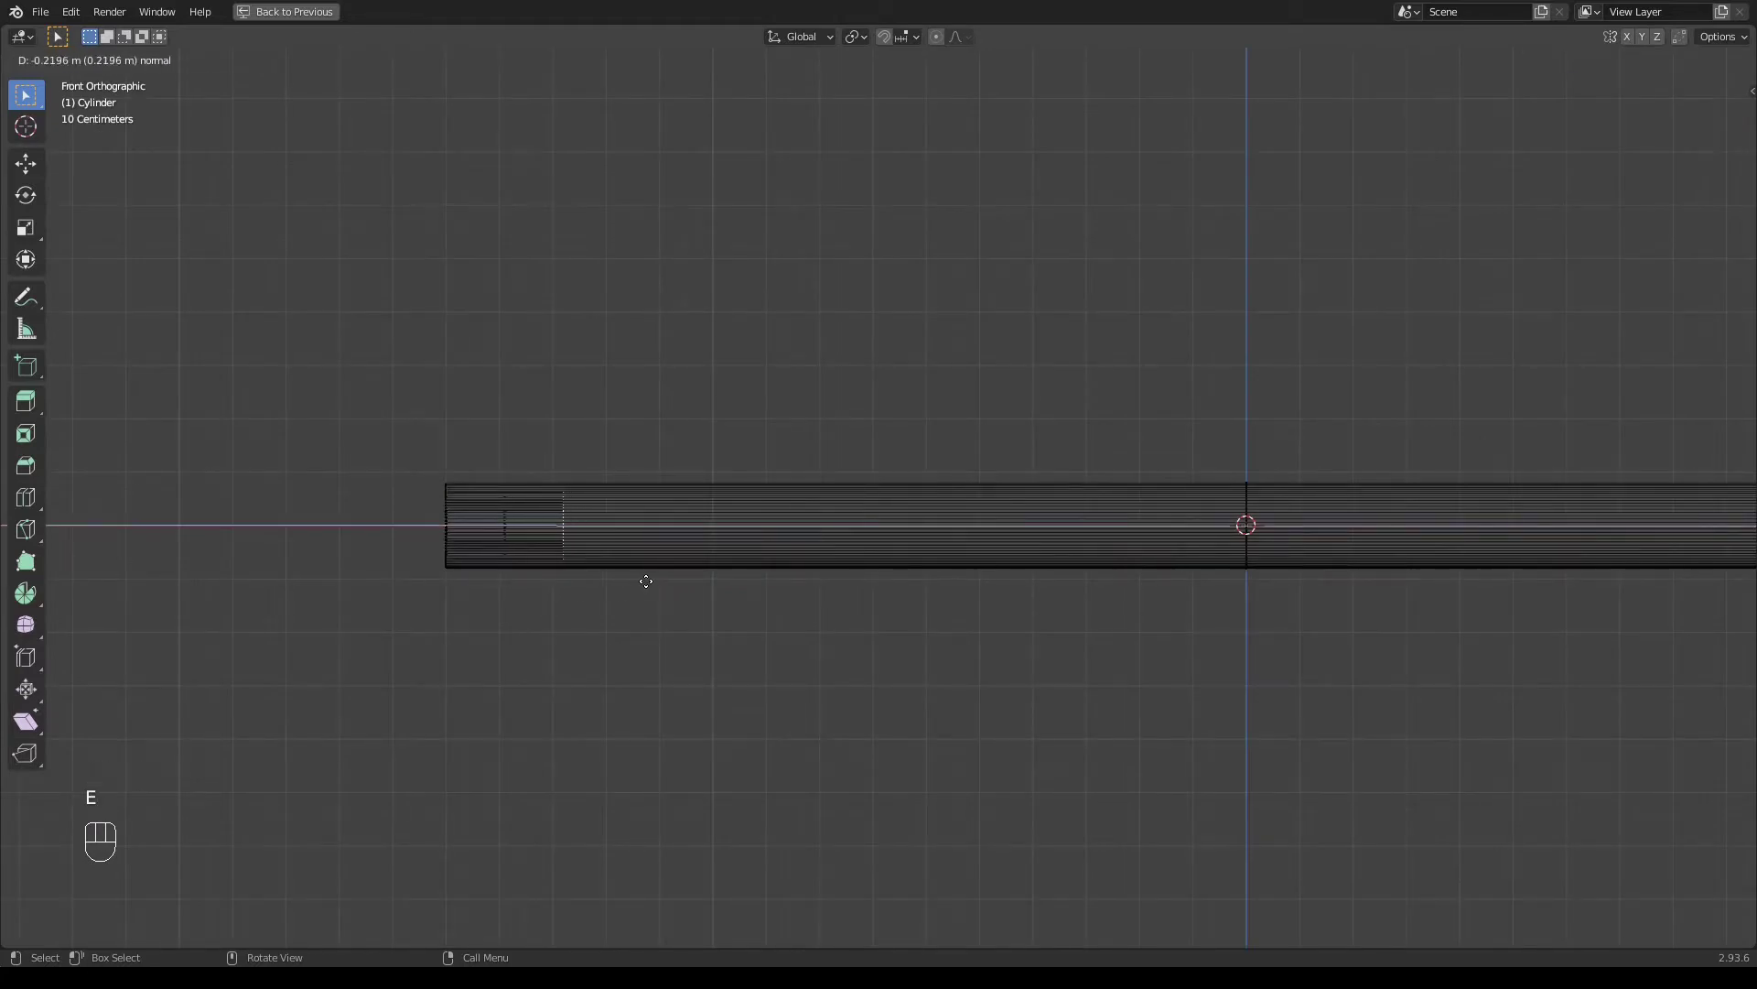
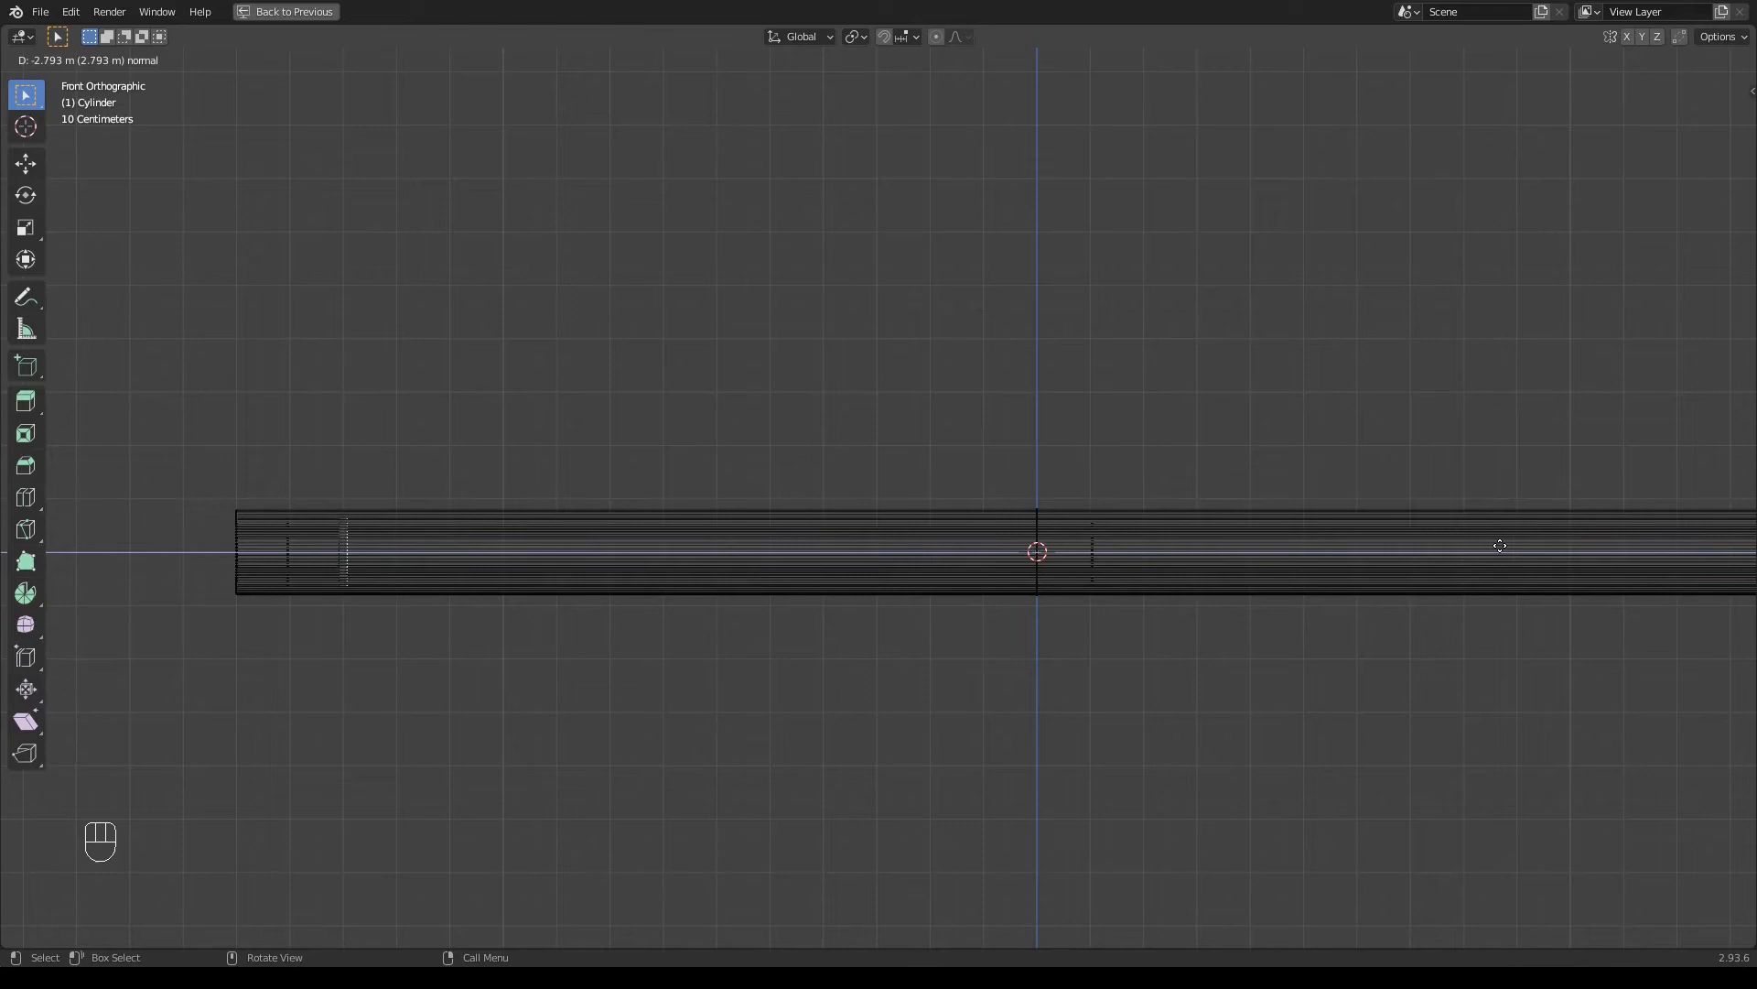
pyautogui.press('KP_Decimal')
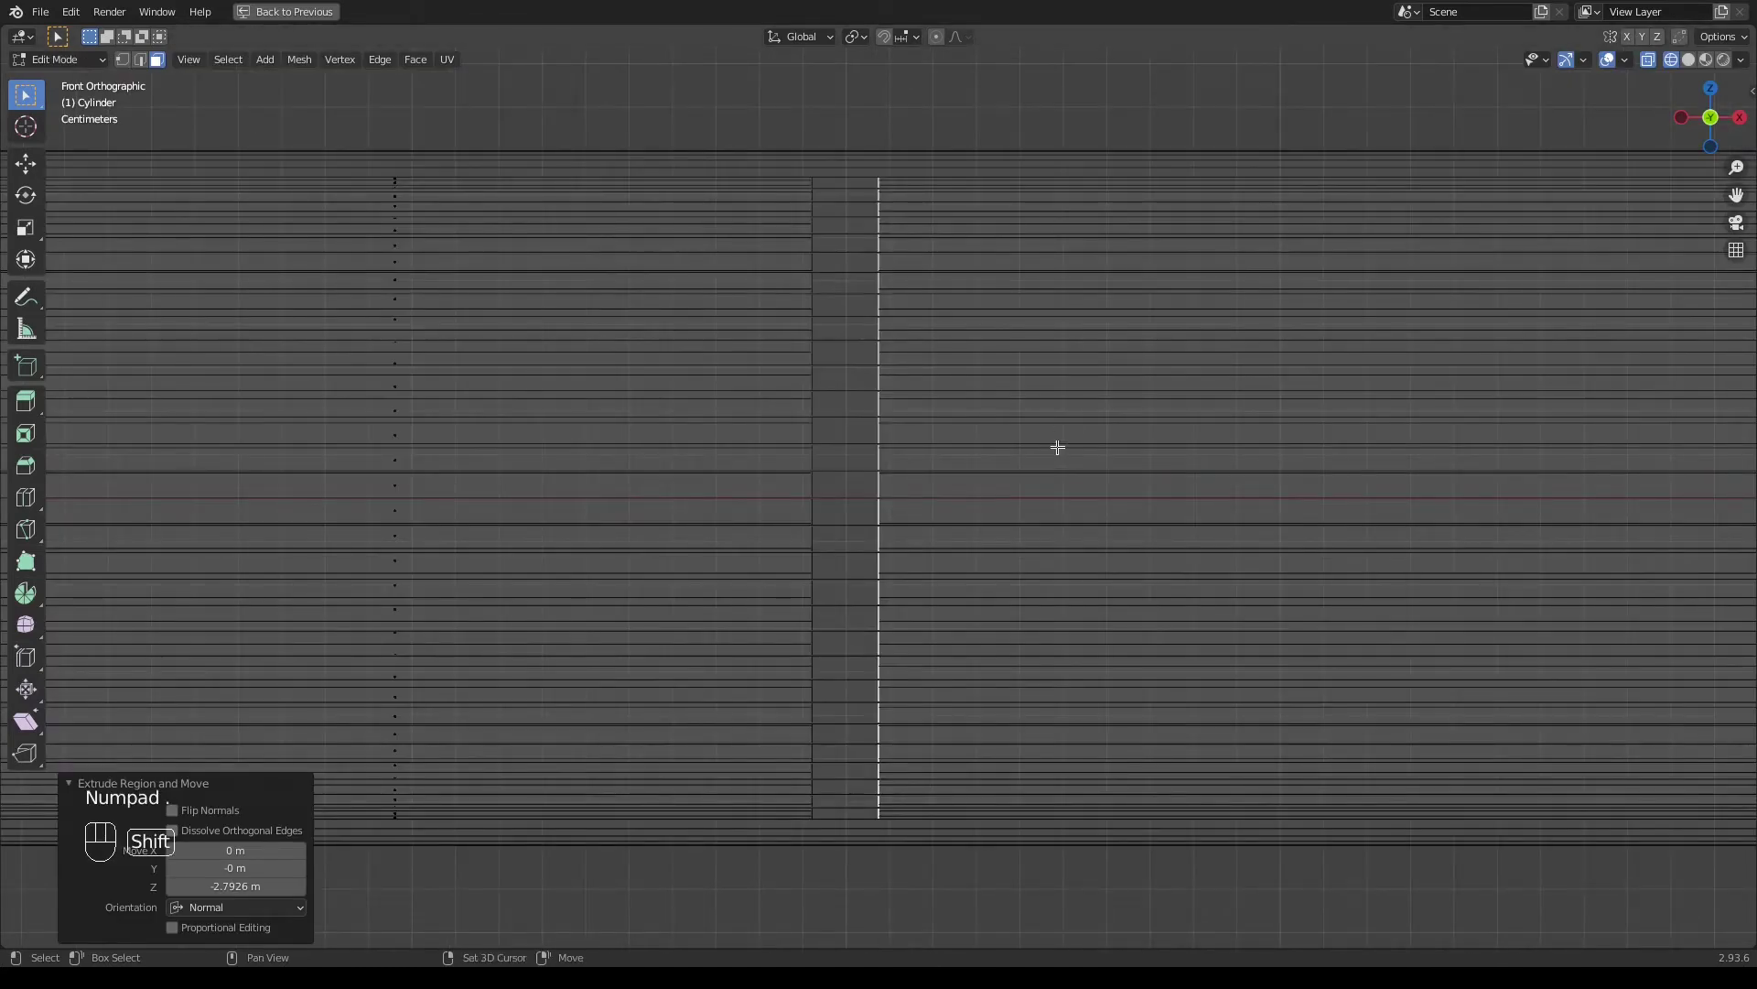
# Select the whole mesh, turn X-ray off, and inspect the solid tube in perspective and front view
pyautogui.moveTo(1126, 490); pyautogui.dragTo(859, 461)
pyautogui.press('a')
pyautogui.press('KP_Decimal')
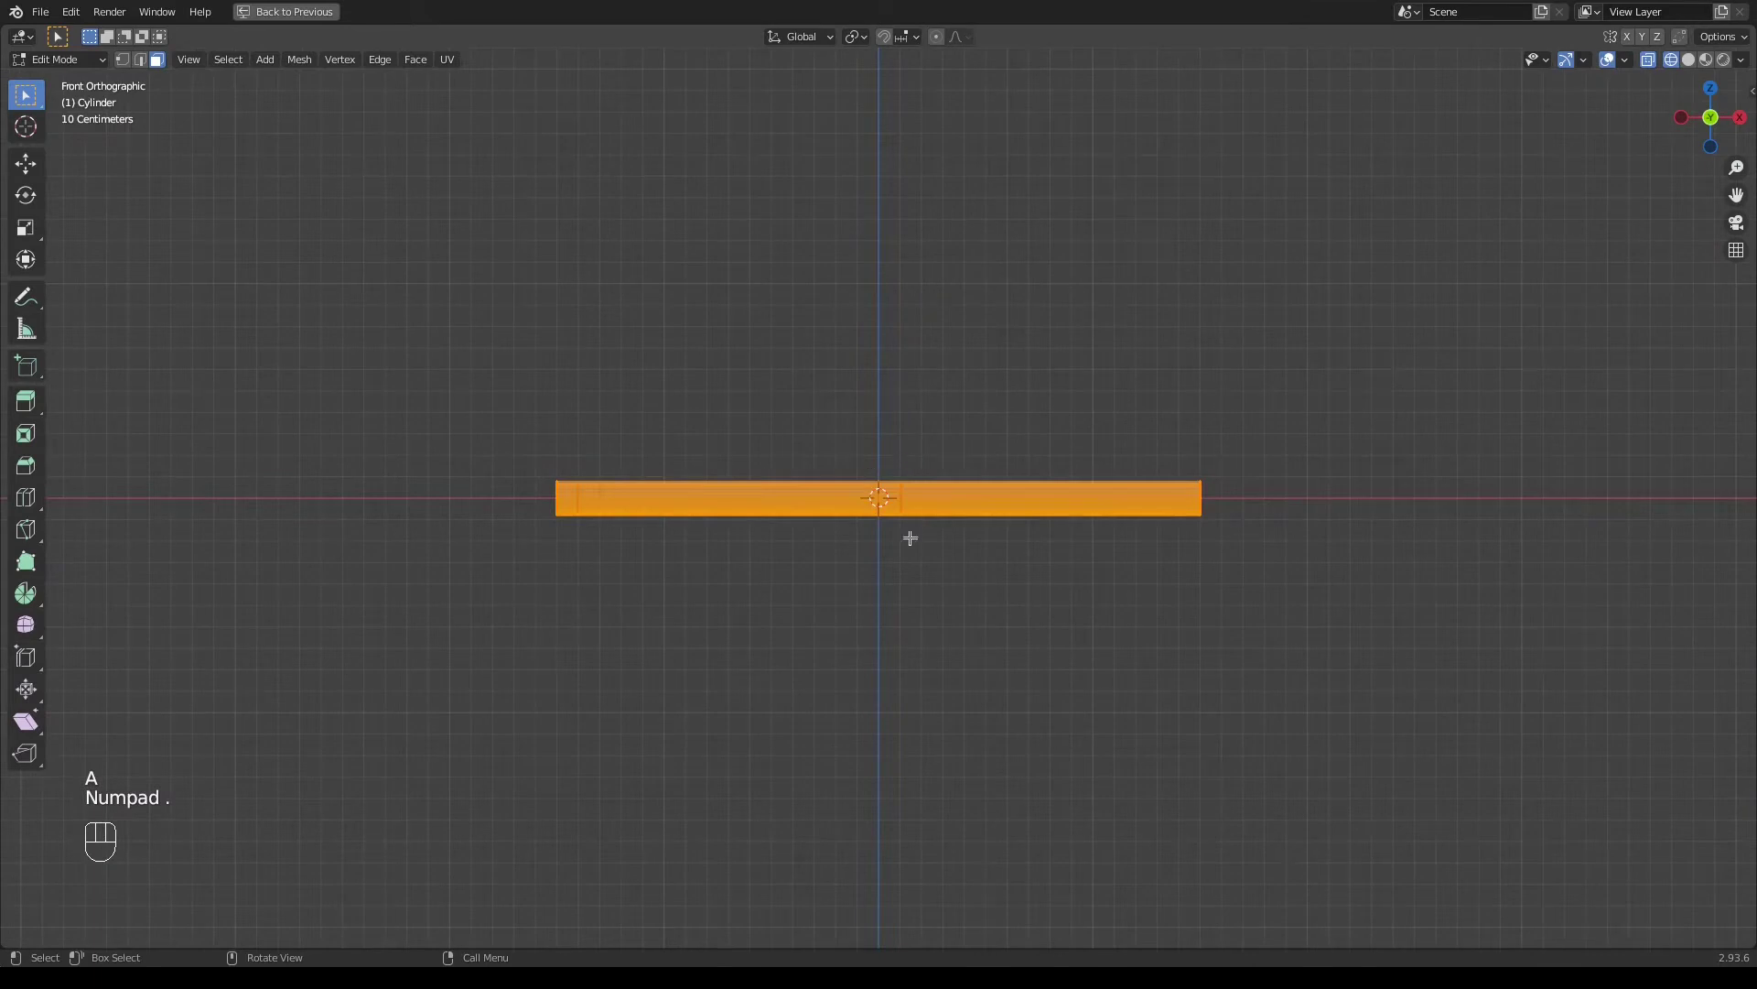
pyautogui.press('shift+z')
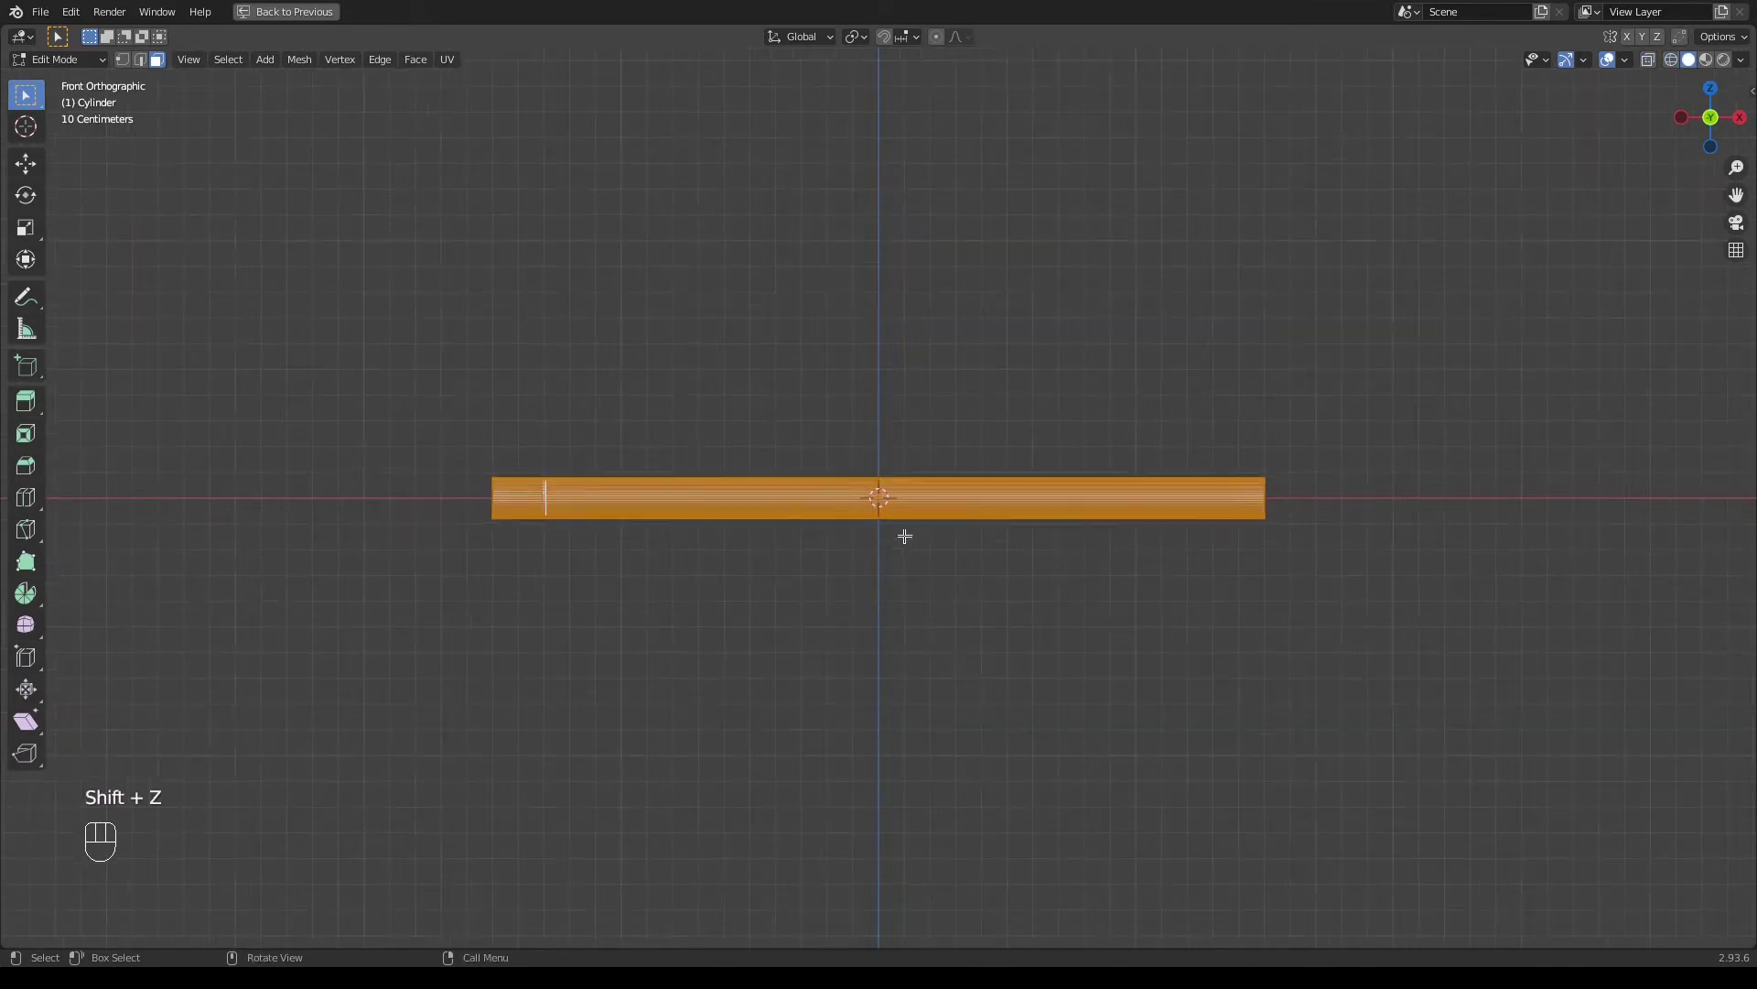
pyautogui.press('Tab')
pyautogui.press('a')
pyautogui.moveTo(722, 551); pyautogui.dragTo(741, 621)
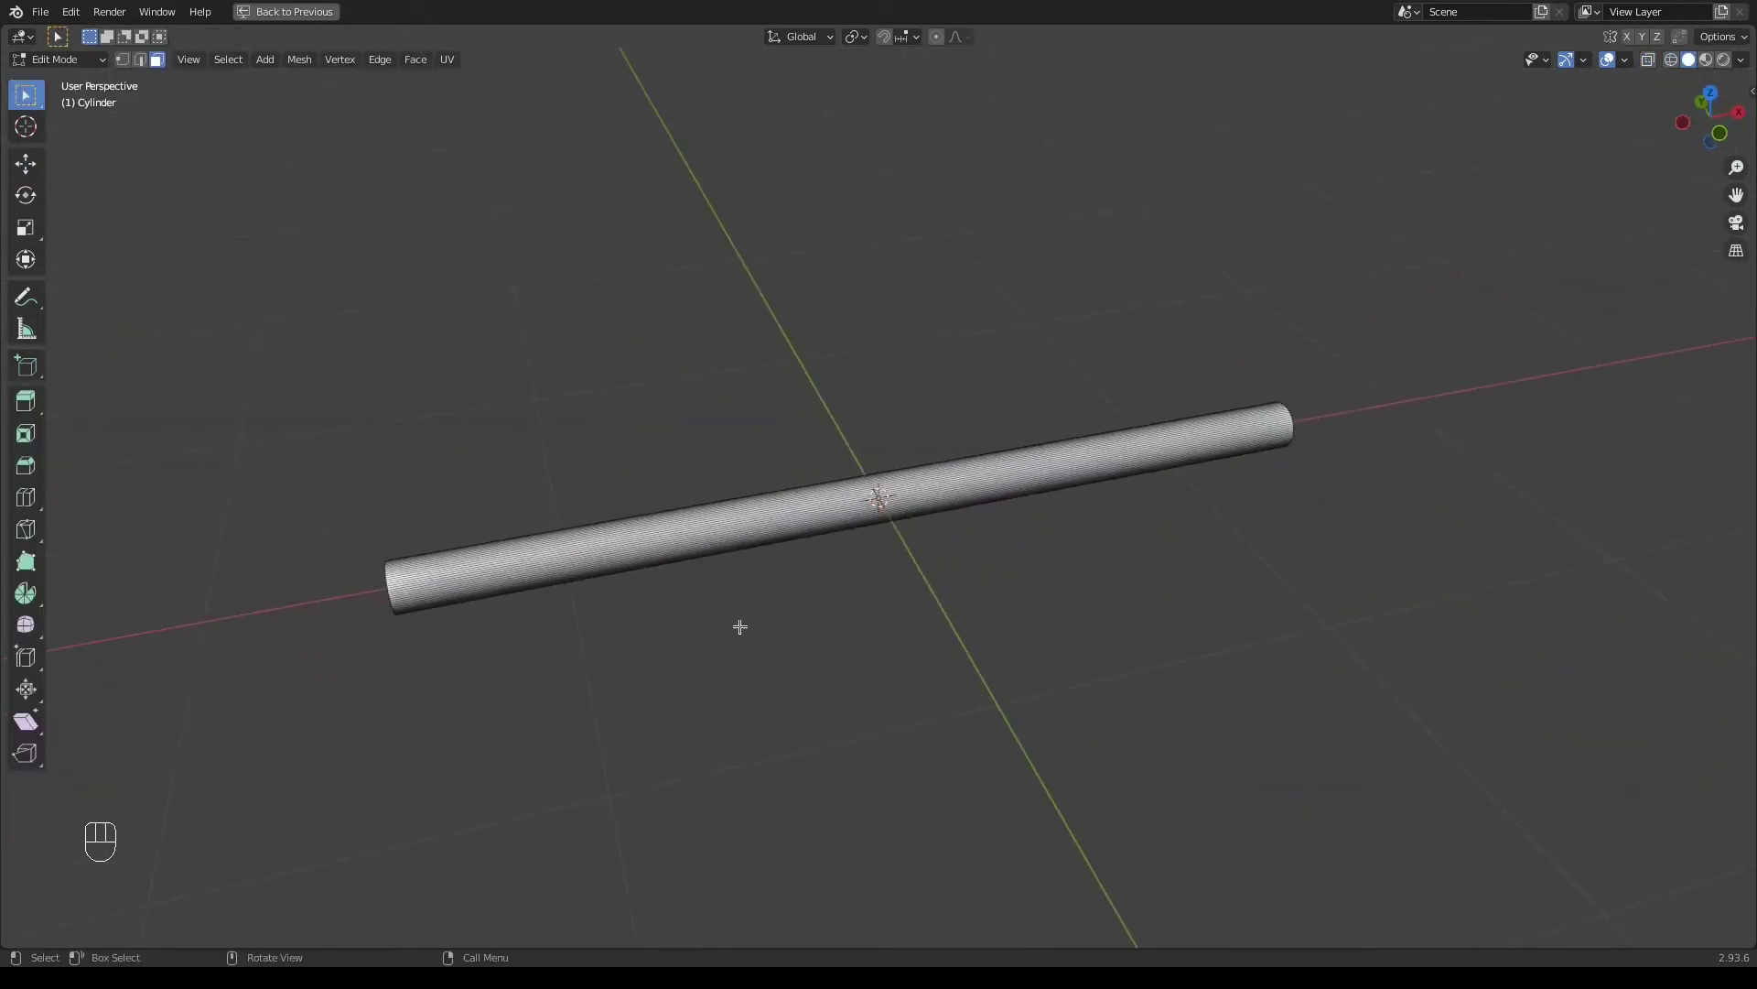
pyautogui.press('KP_1')
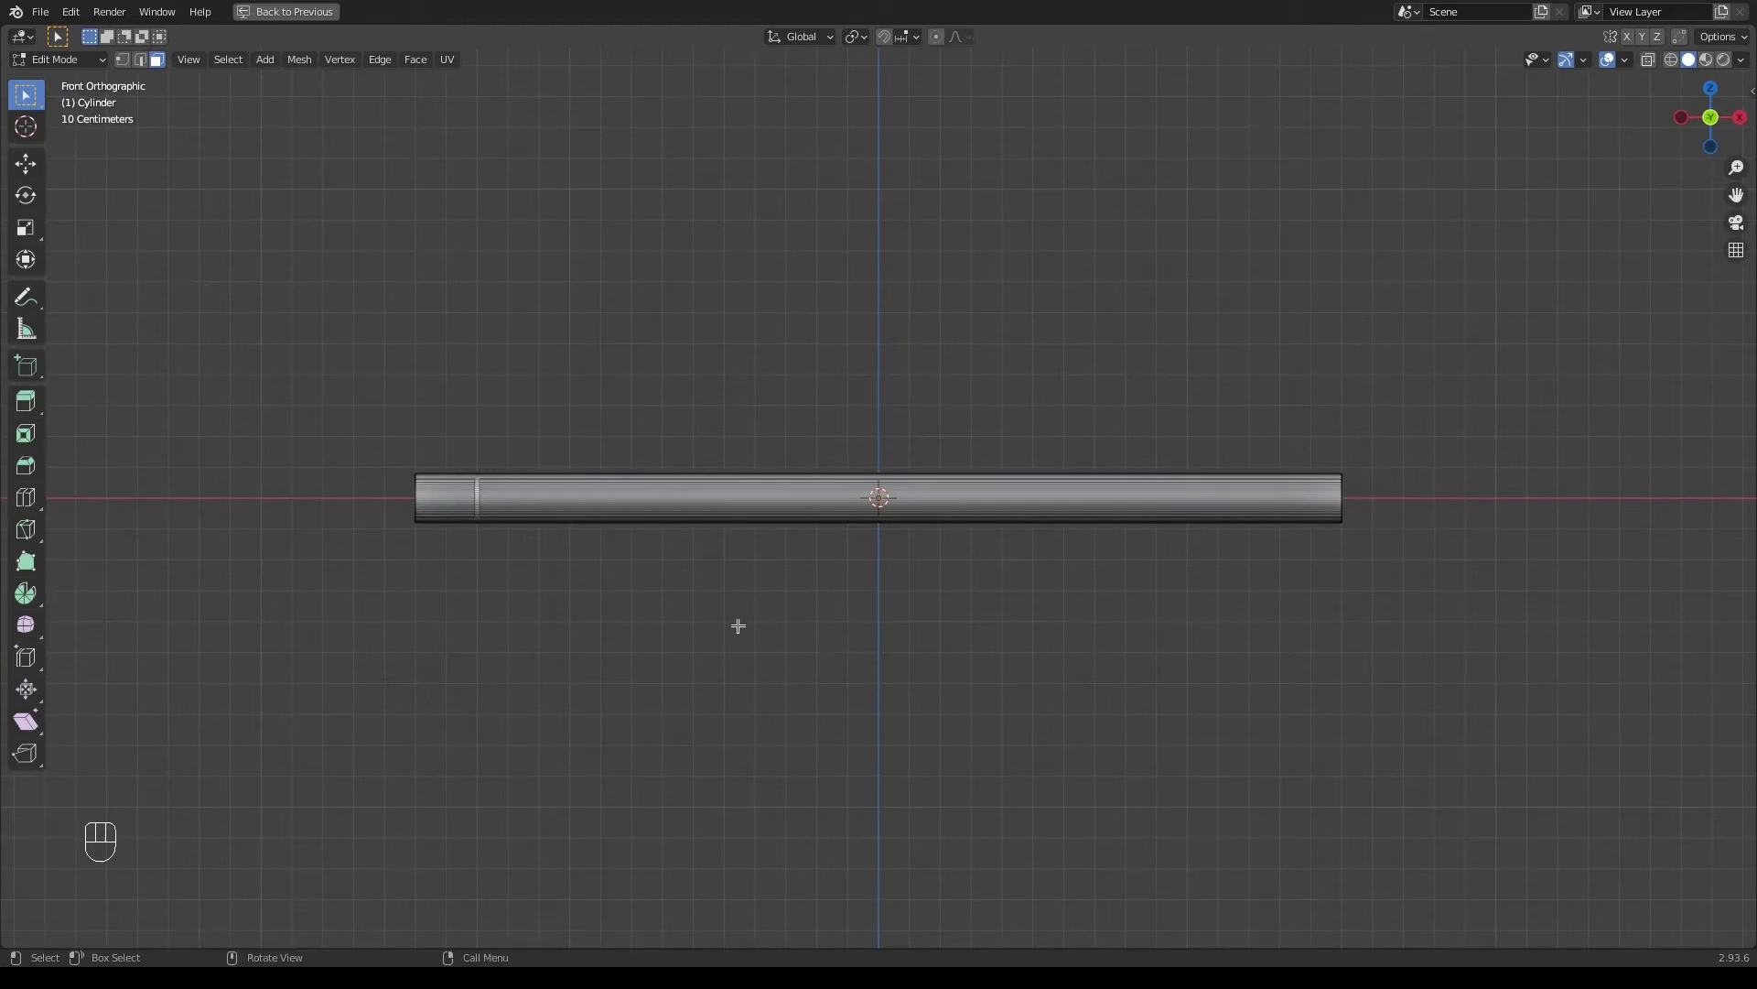
pyautogui.press('alt+h')
# Add a cube in Object Mode and shrink it to a tiny size
pyautogui.press('Tab')
pyautogui.click(915, 723)
pyautogui.press('s')
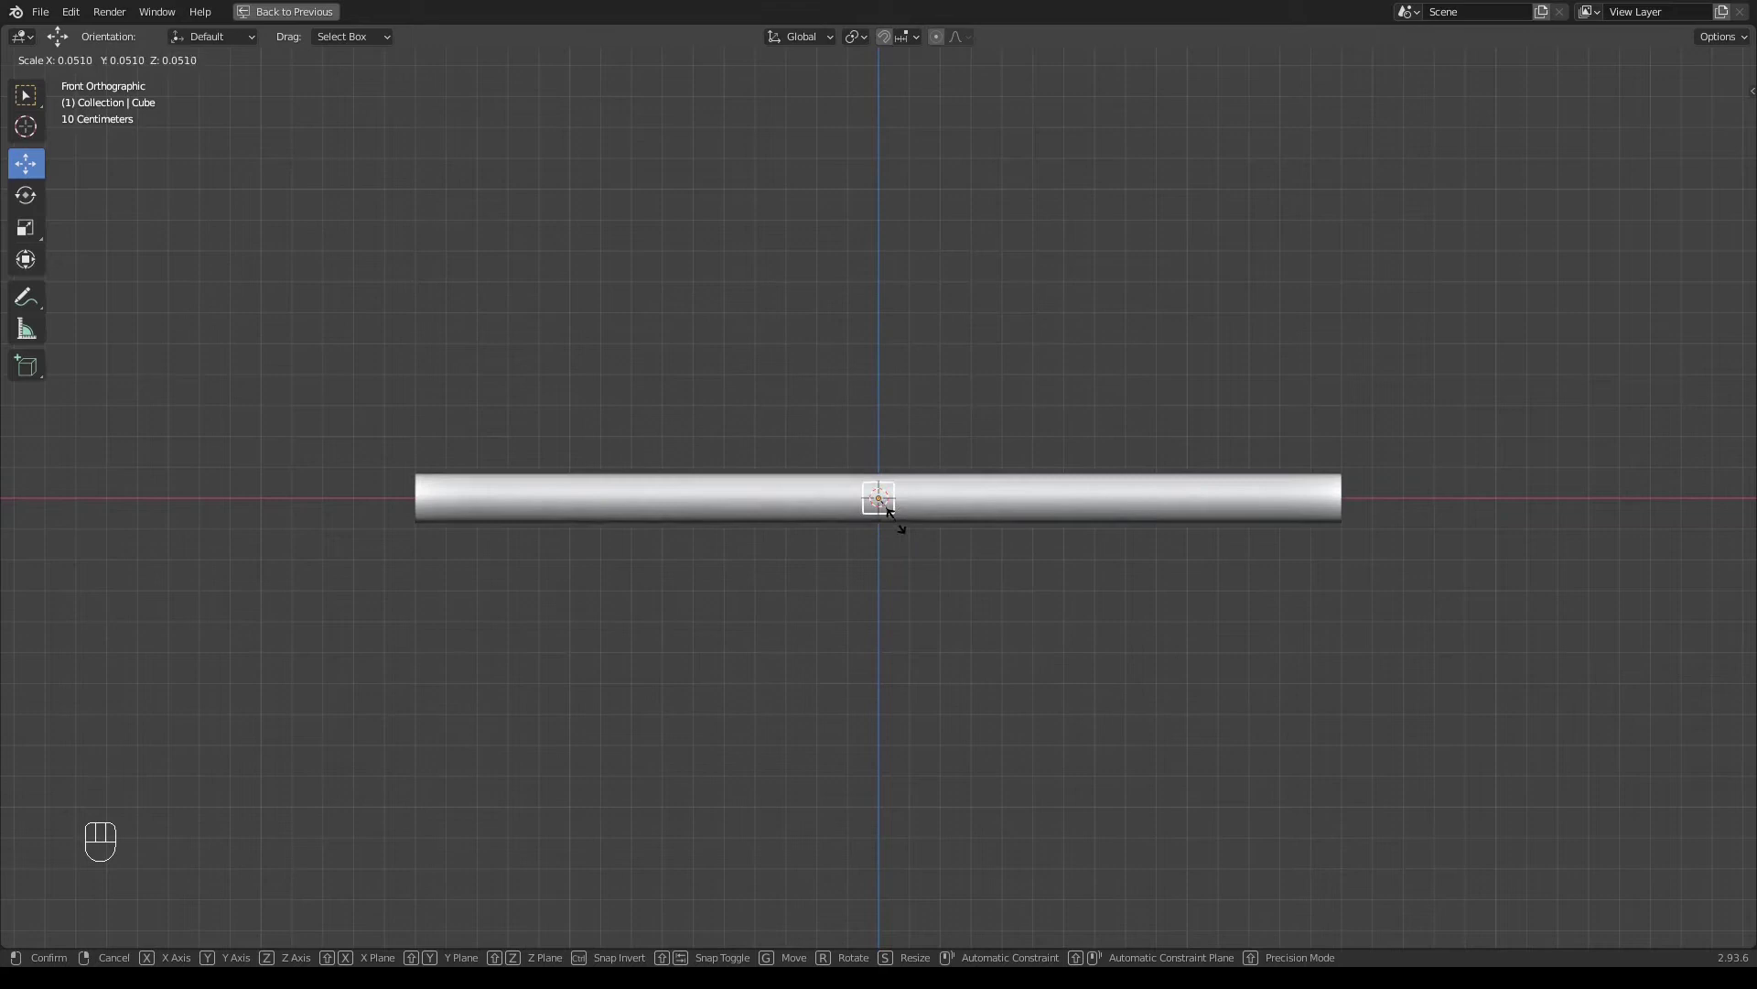
pyautogui.click(878, 411)
# Move the small cube onto the top of the tube near its left end
pyautogui.moveTo(790, 470); pyautogui.dragTo(575, 489)
pyautogui.press('shift+z')
pyautogui.click(578, 479)
pyautogui.press('shift+z')
pyautogui.press('KP_Decimal')
pyautogui.press('KP_7')
pyautogui.press('s')
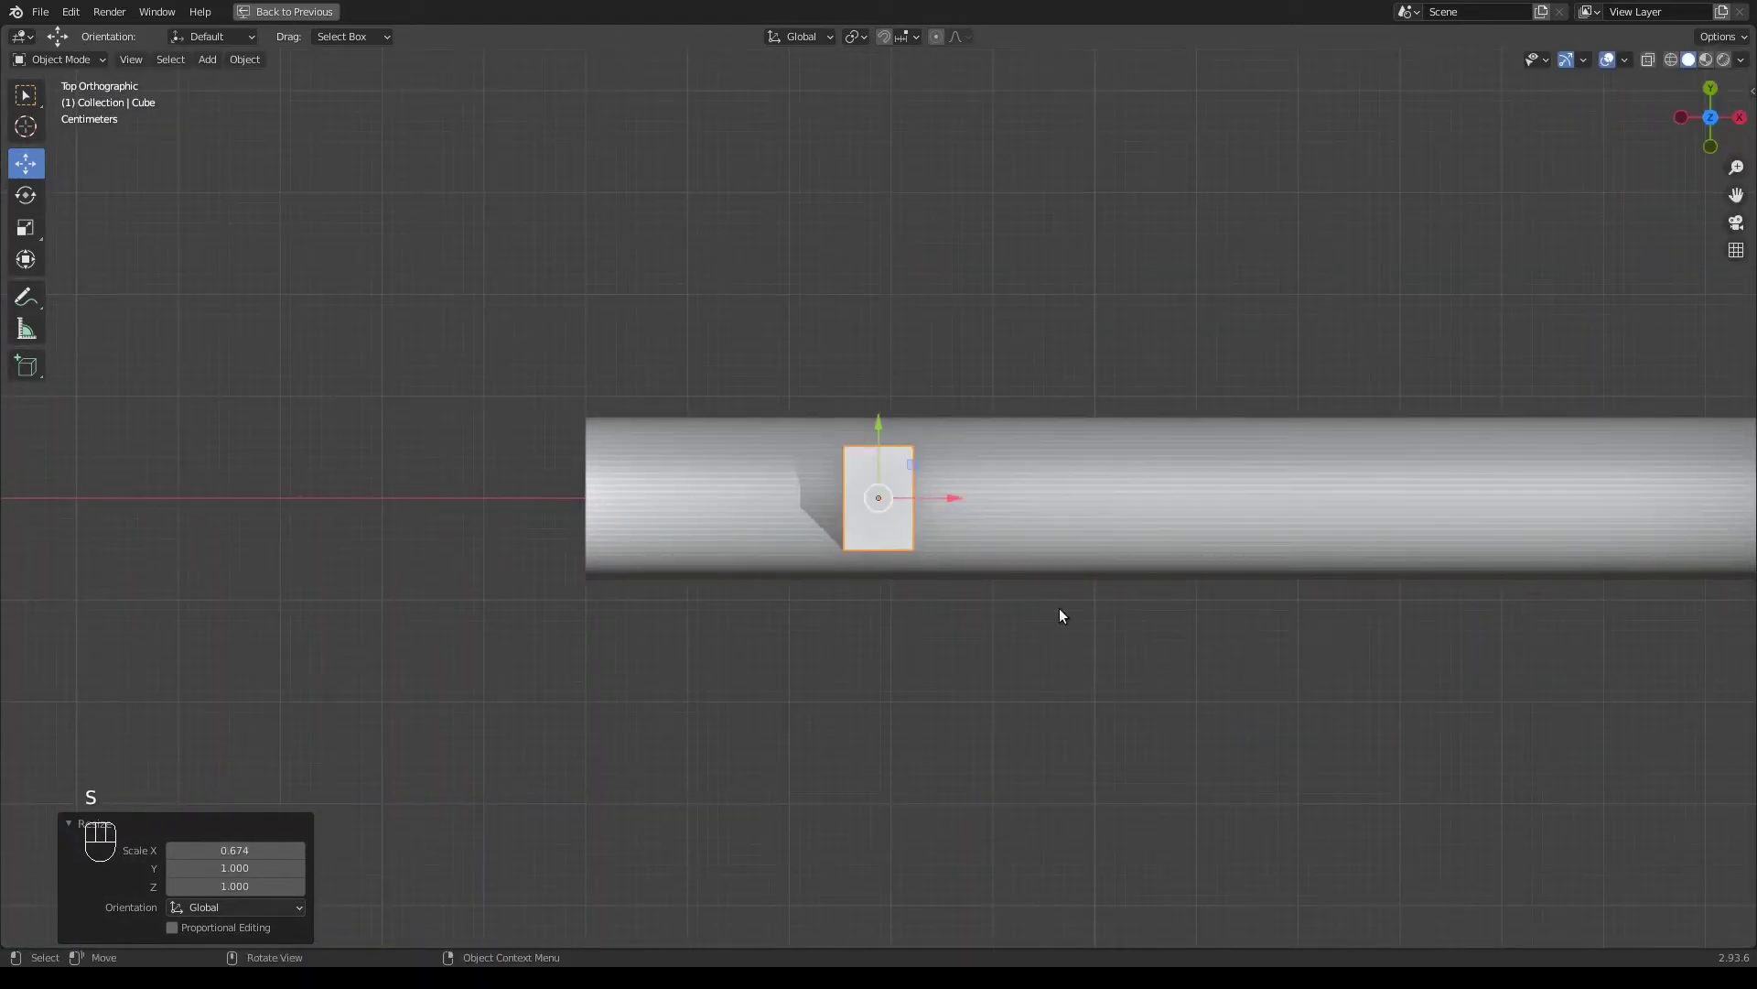
pyautogui.moveTo(1071, 636); pyautogui.dragTo(1066, 459)
pyautogui.press('s')
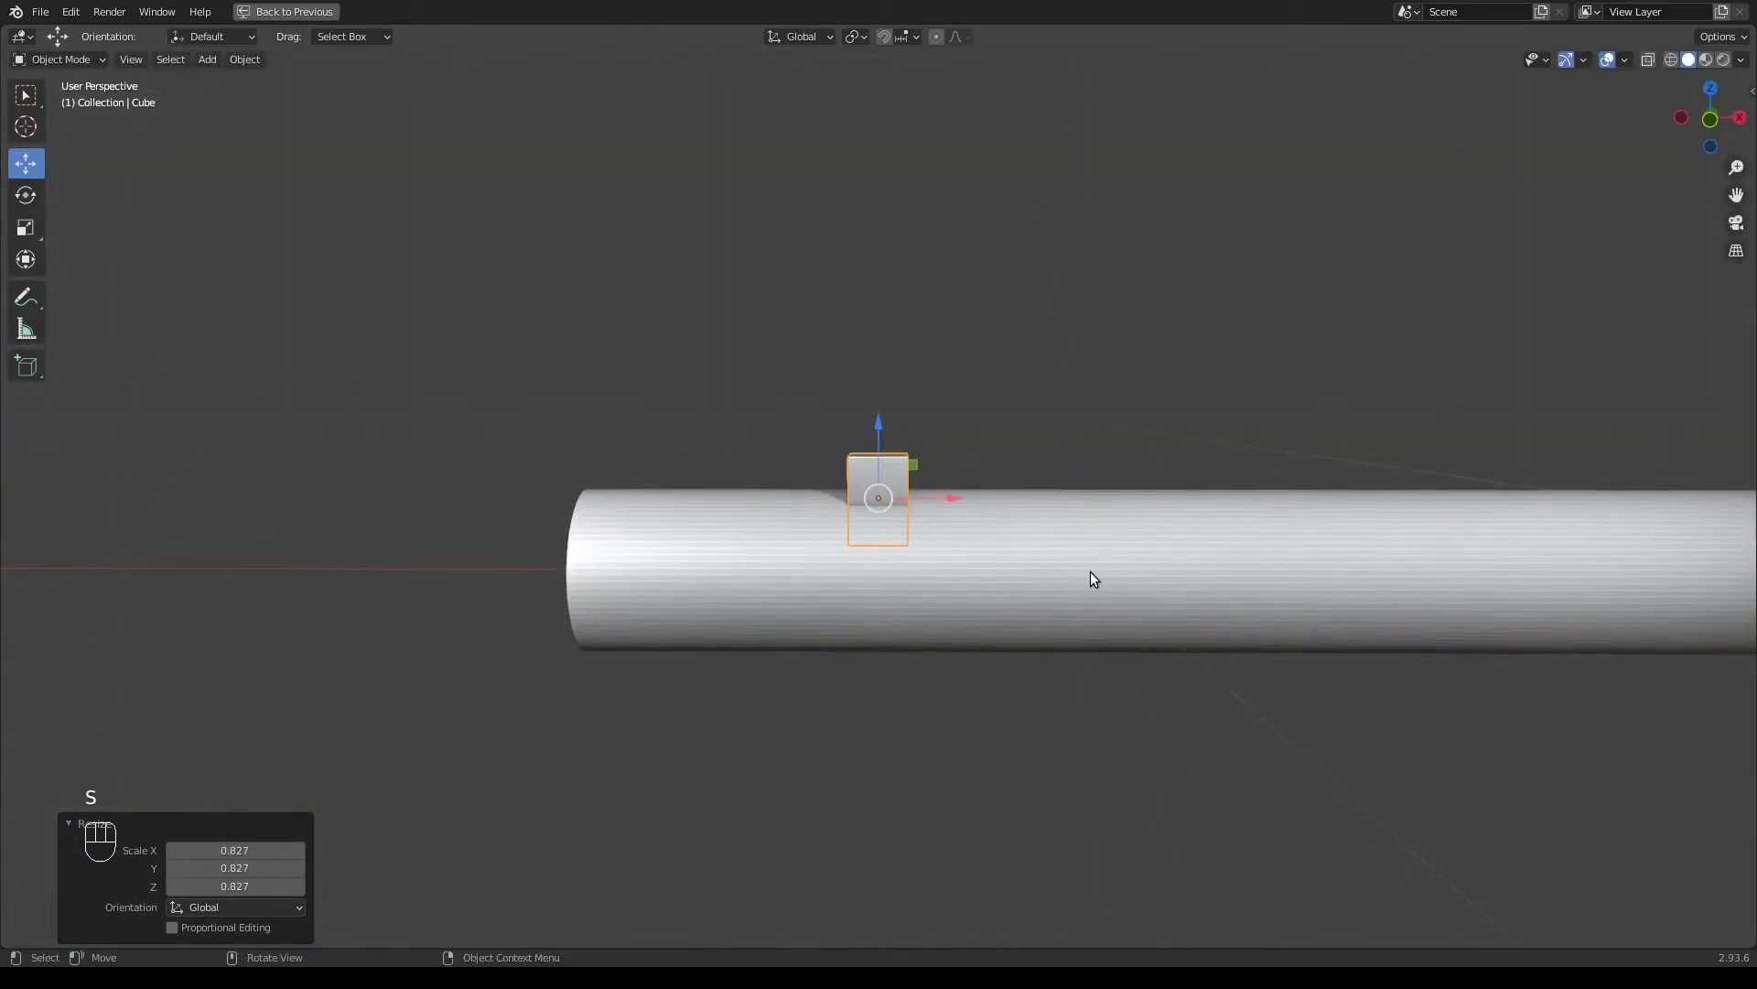
pyautogui.moveTo(1156, 545); pyautogui.dragTo(1033, 564)
pyautogui.press('KP_1')
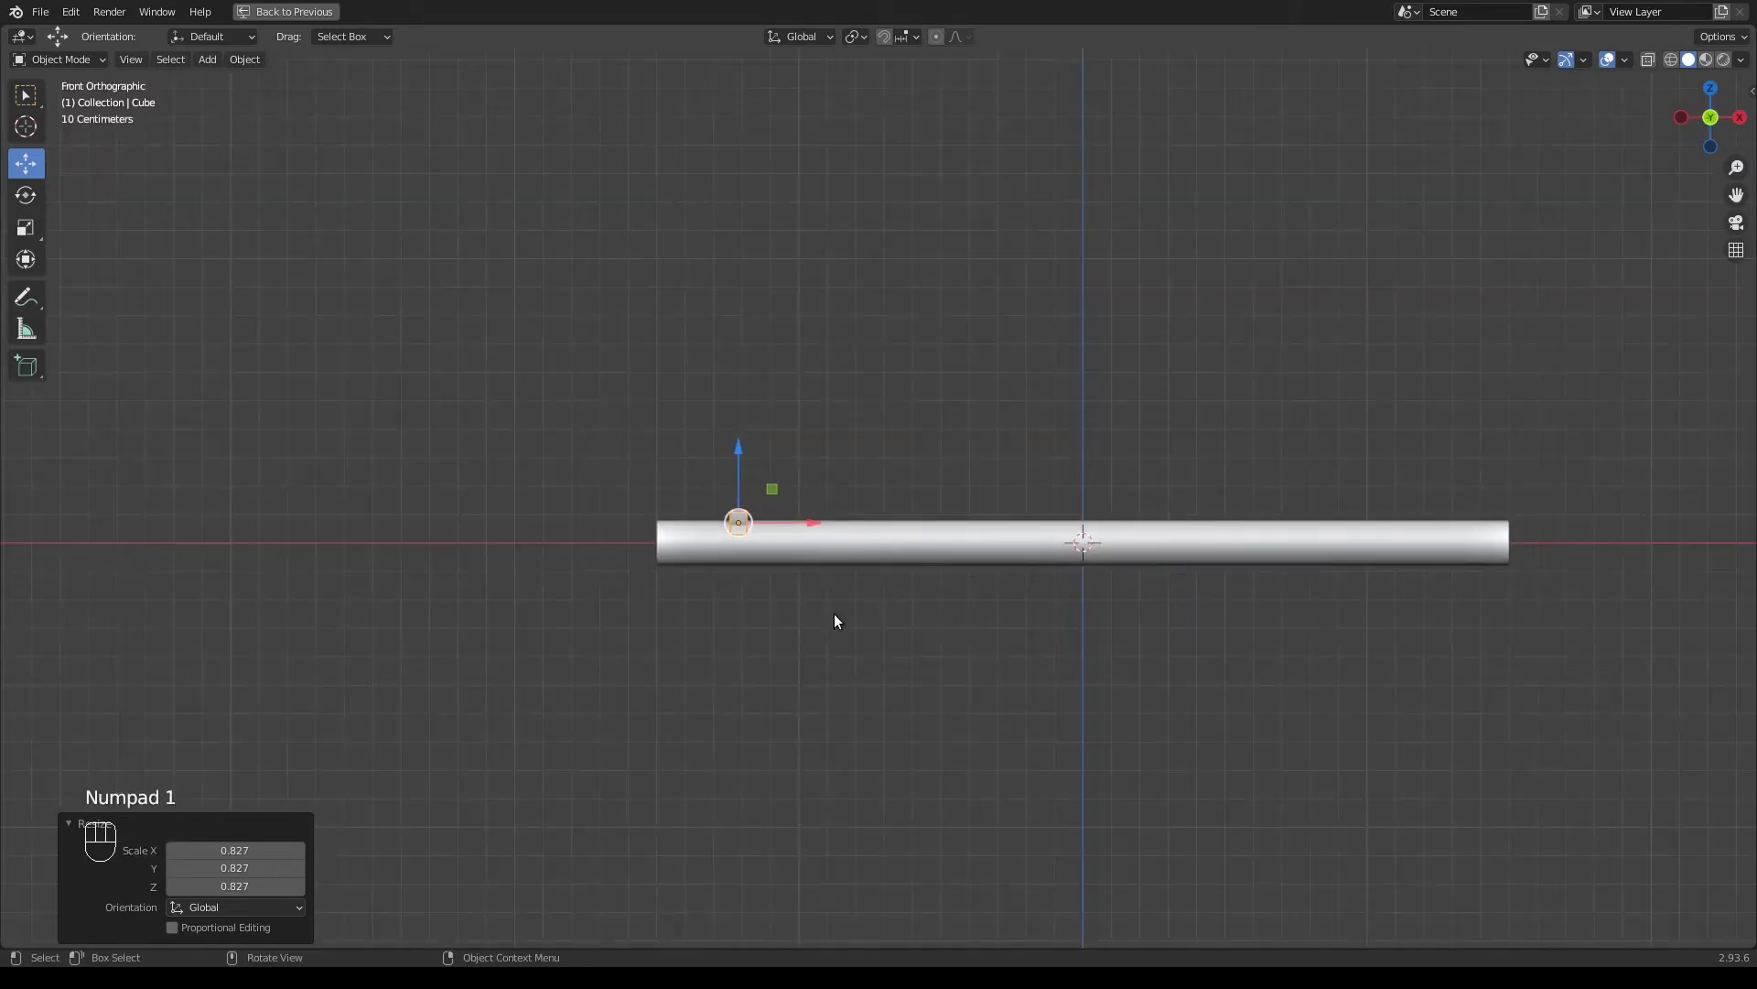
pyautogui.press('Tab')
# Add a small cylinder and place it on top of the flute tube as a finger hole
pyautogui.press('shift+a')
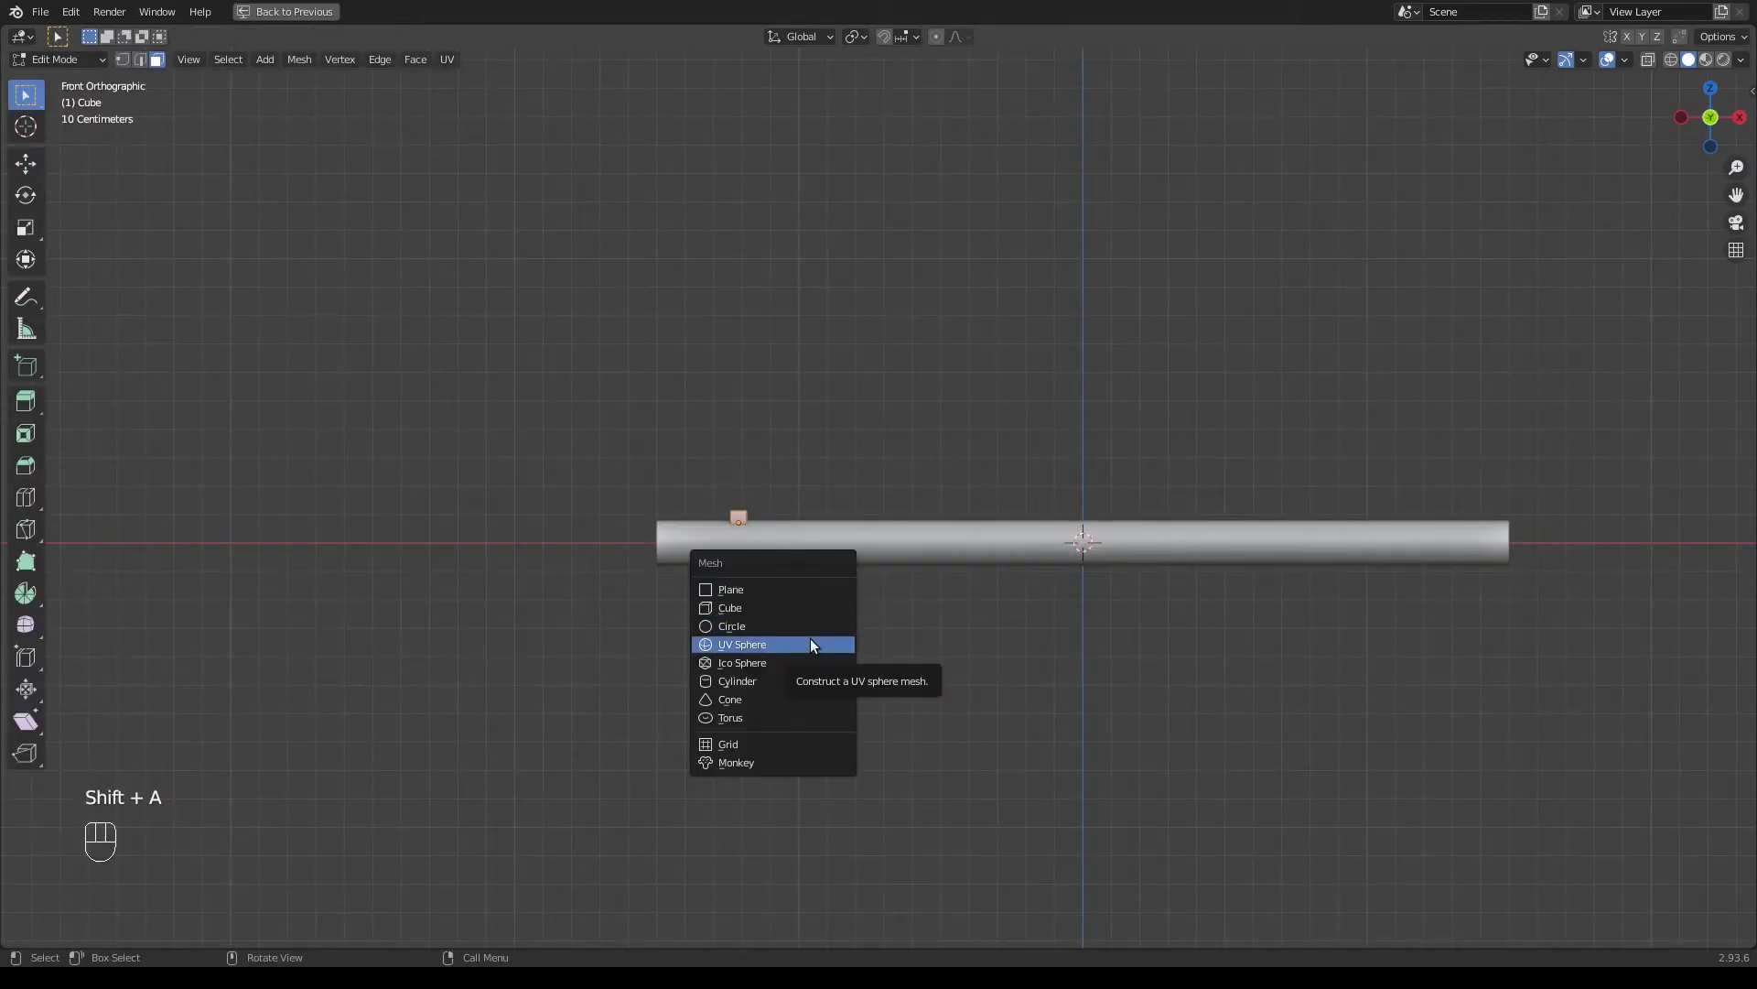
pyautogui.press('s')
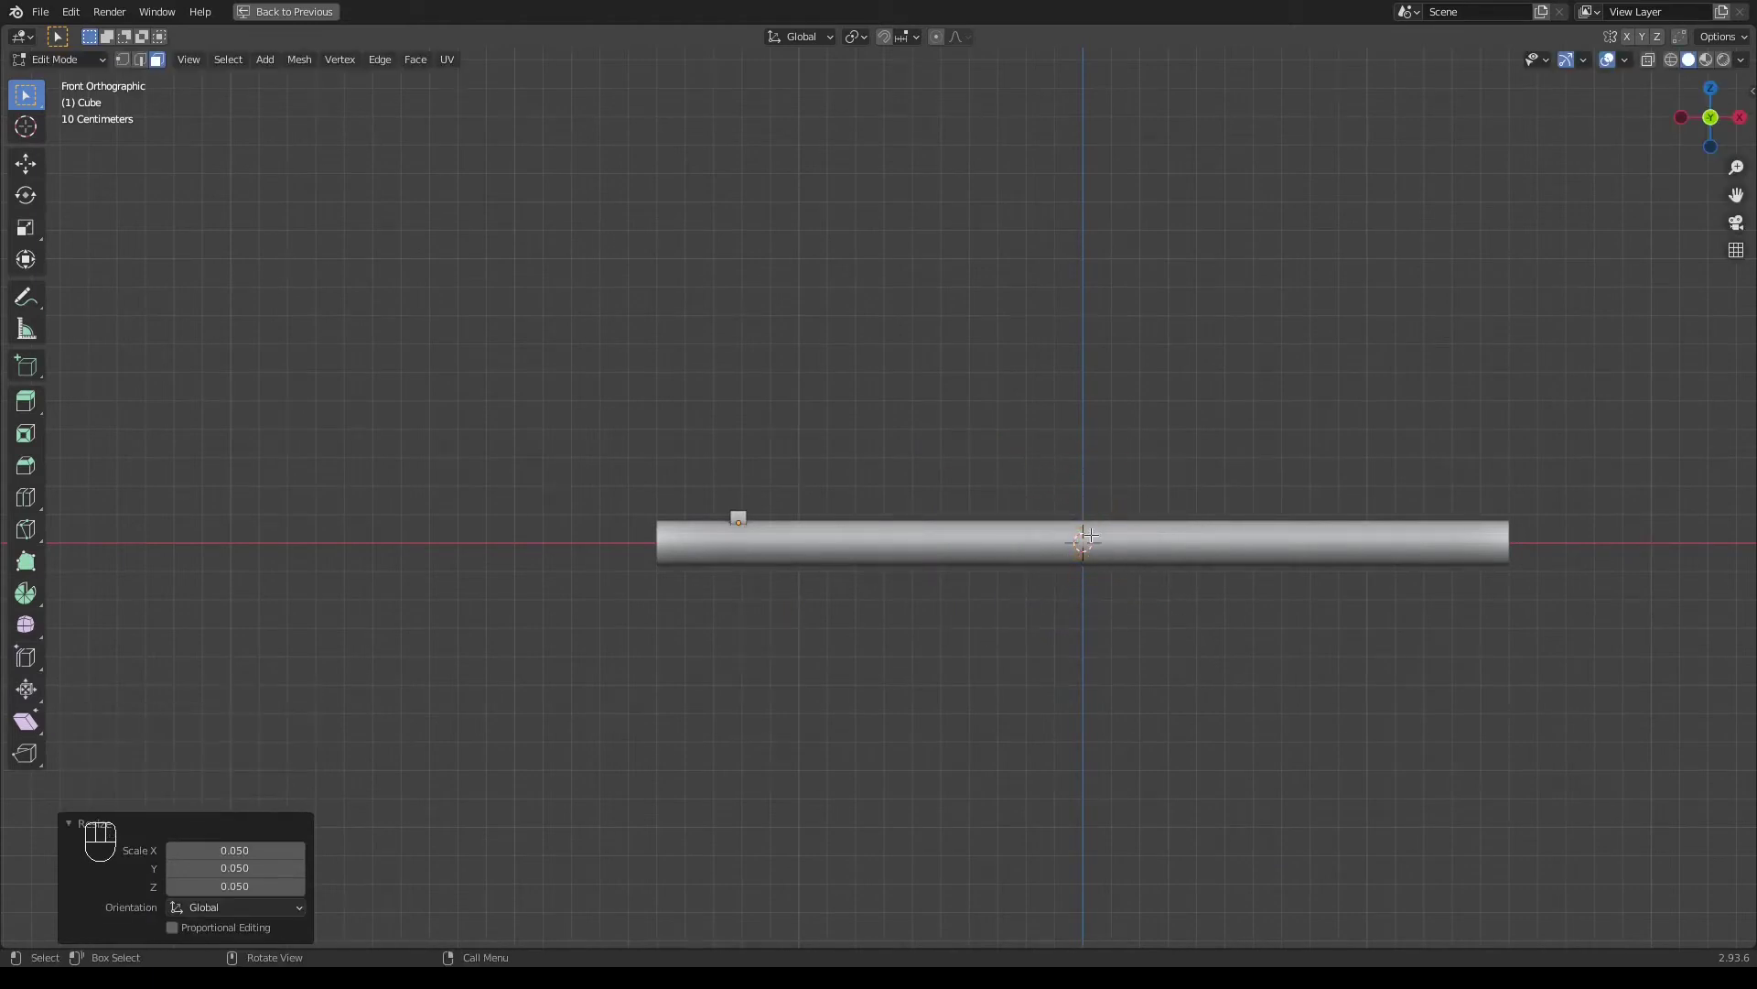
pyautogui.press('shift+space')
pyautogui.moveTo(1086, 467); pyautogui.dragTo(1081, 429)
pyautogui.moveTo(1038, 505); pyautogui.dragTo(1017, 504)
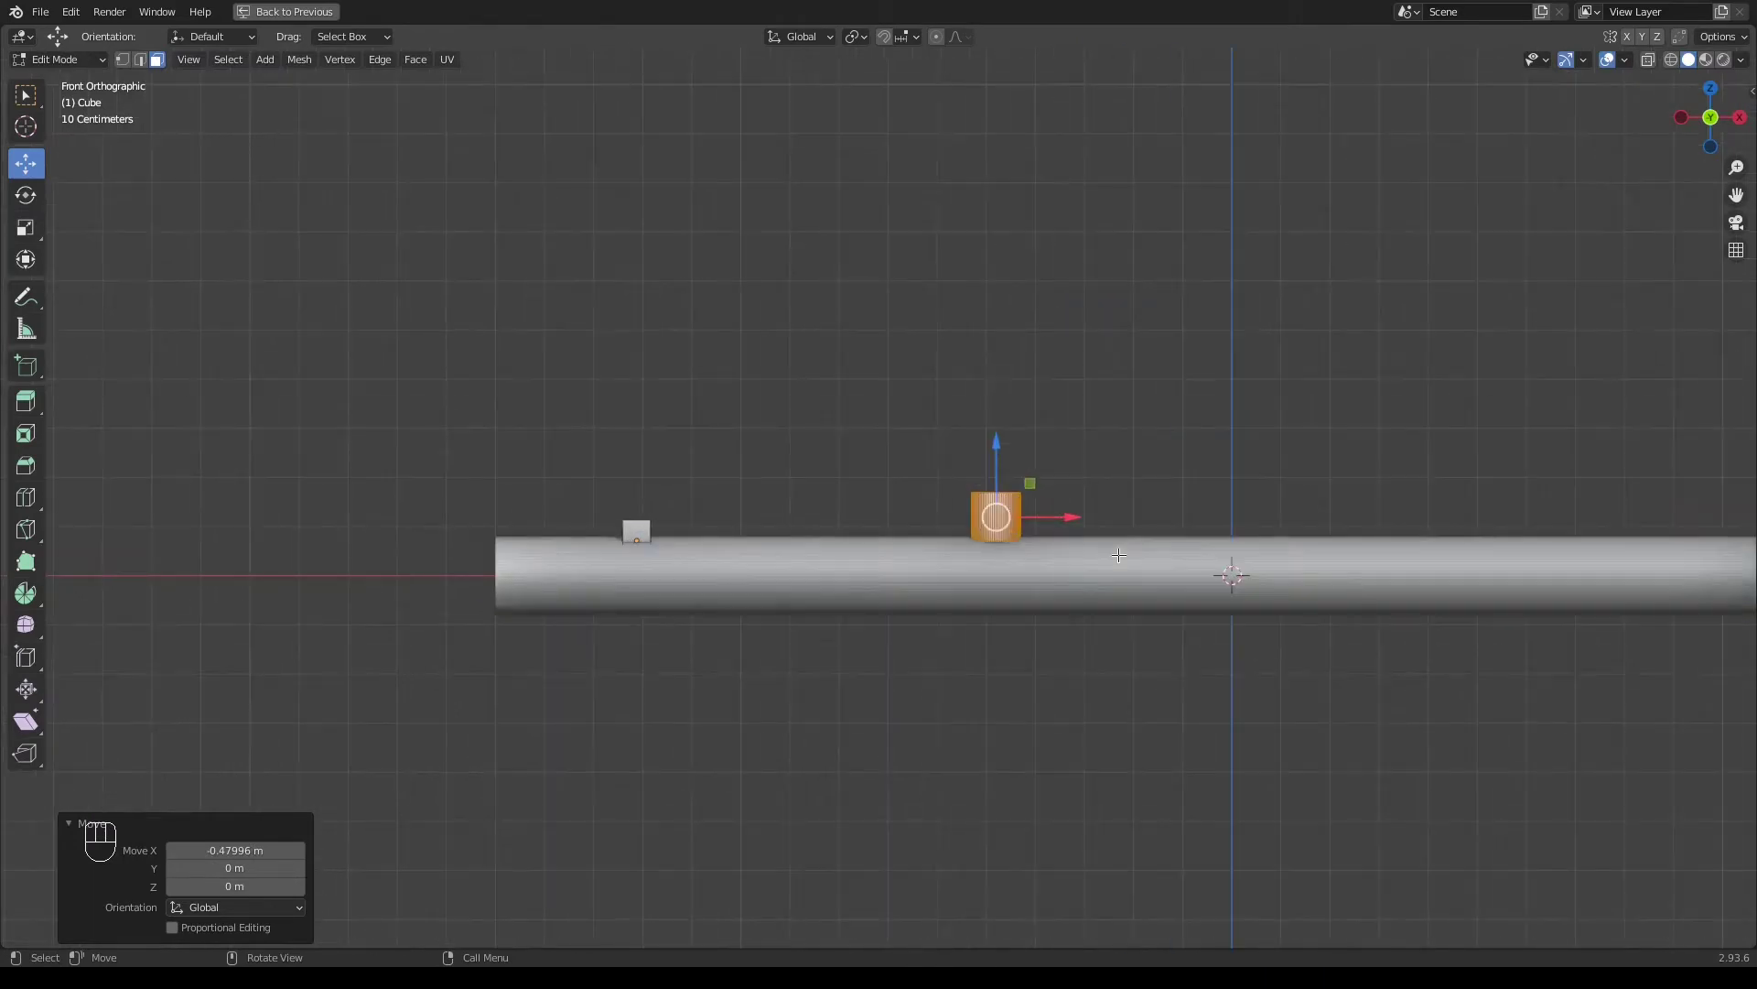
pyautogui.press('s')
pyautogui.click(999, 441)
pyautogui.press('KP_7')
pyautogui.press('s')
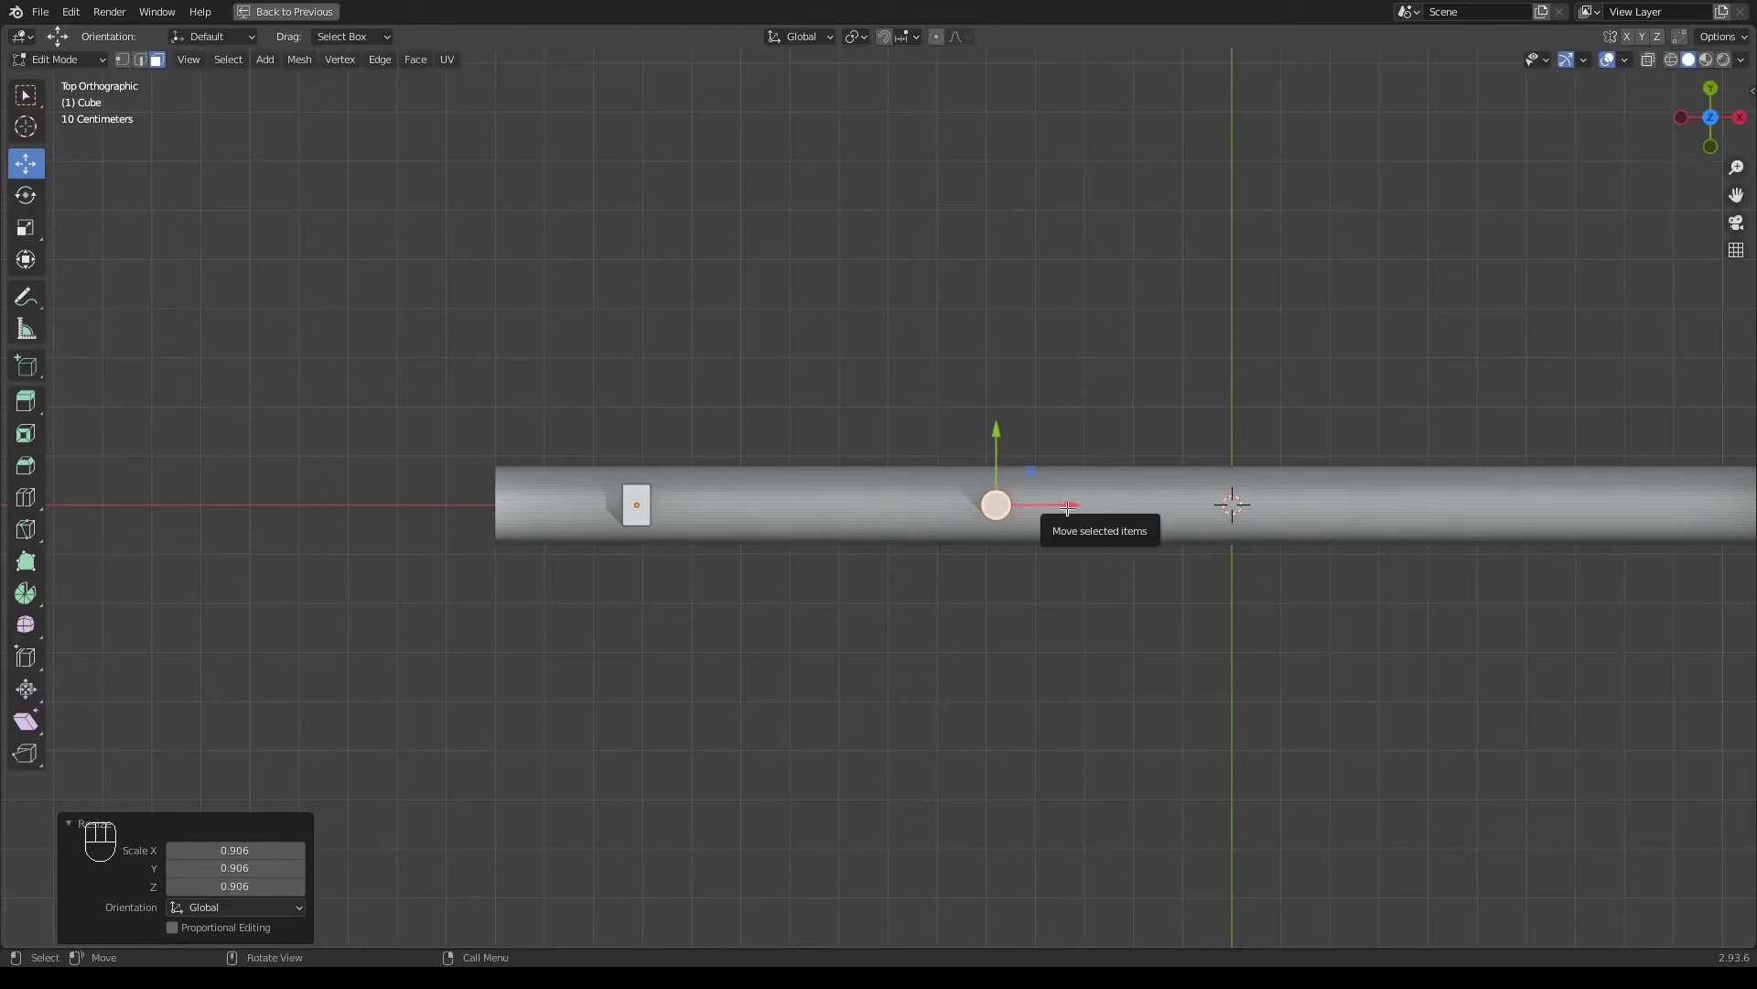
# Duplicate the hole cylinder along X into a row of six finger holes
pyautogui.press('shift+d')
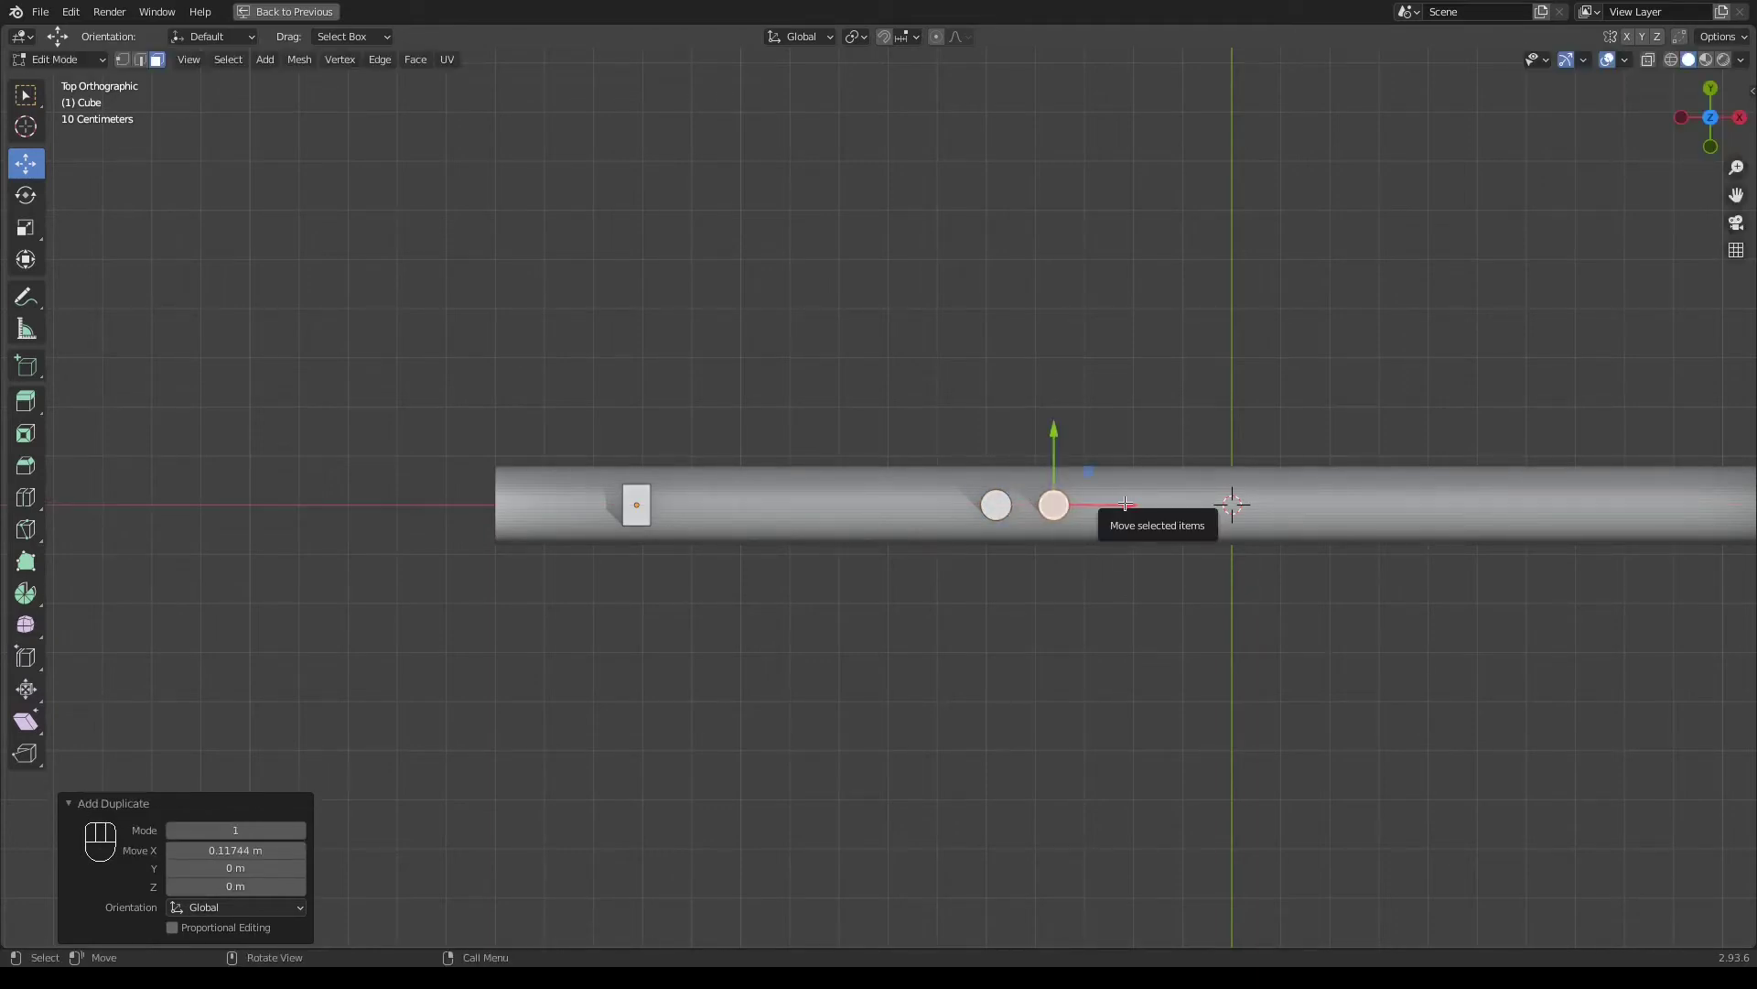
pyautogui.press('shift+r')
pyautogui.press('shift+r')
pyautogui.press('shift+r')
pyautogui.press('shift+r')
pyautogui.moveTo(1109, 490); pyautogui.dragTo(857, 475)
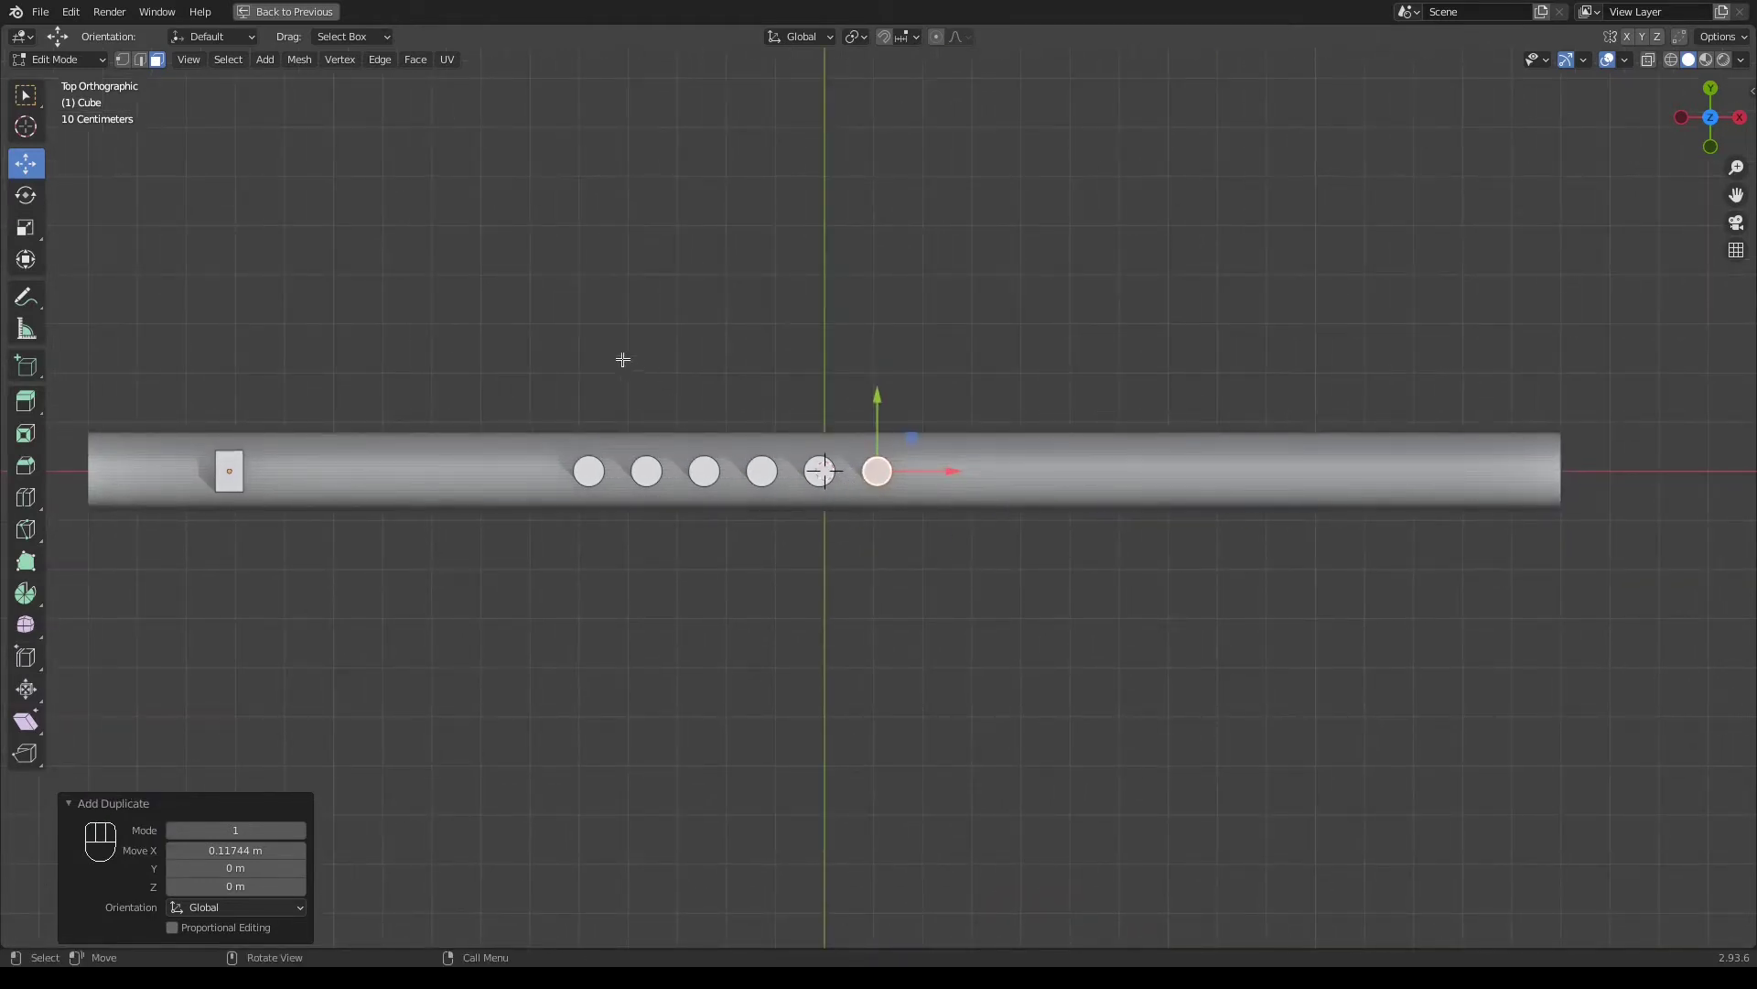
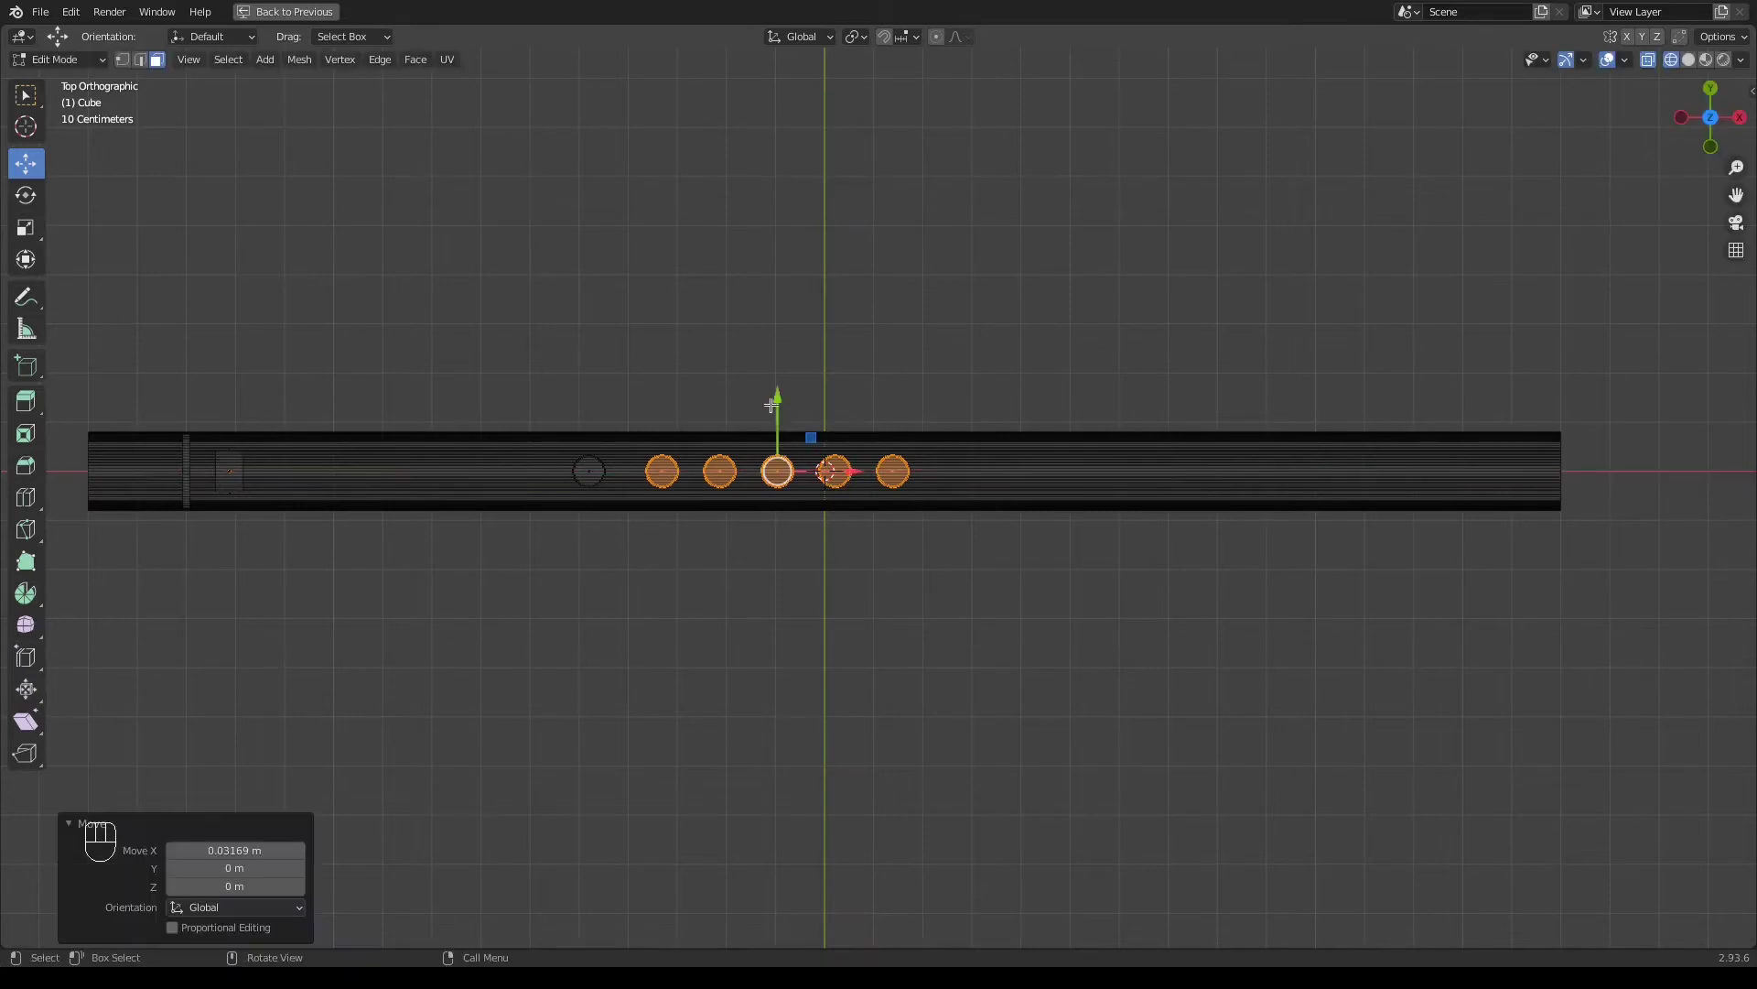
# Shift the right-hand finger holes further along the tube to open a middle gap
pyautogui.moveTo(816, 480); pyautogui.dragTo(946, 557)
pyautogui.moveTo(972, 466); pyautogui.dragTo(1076, 469)
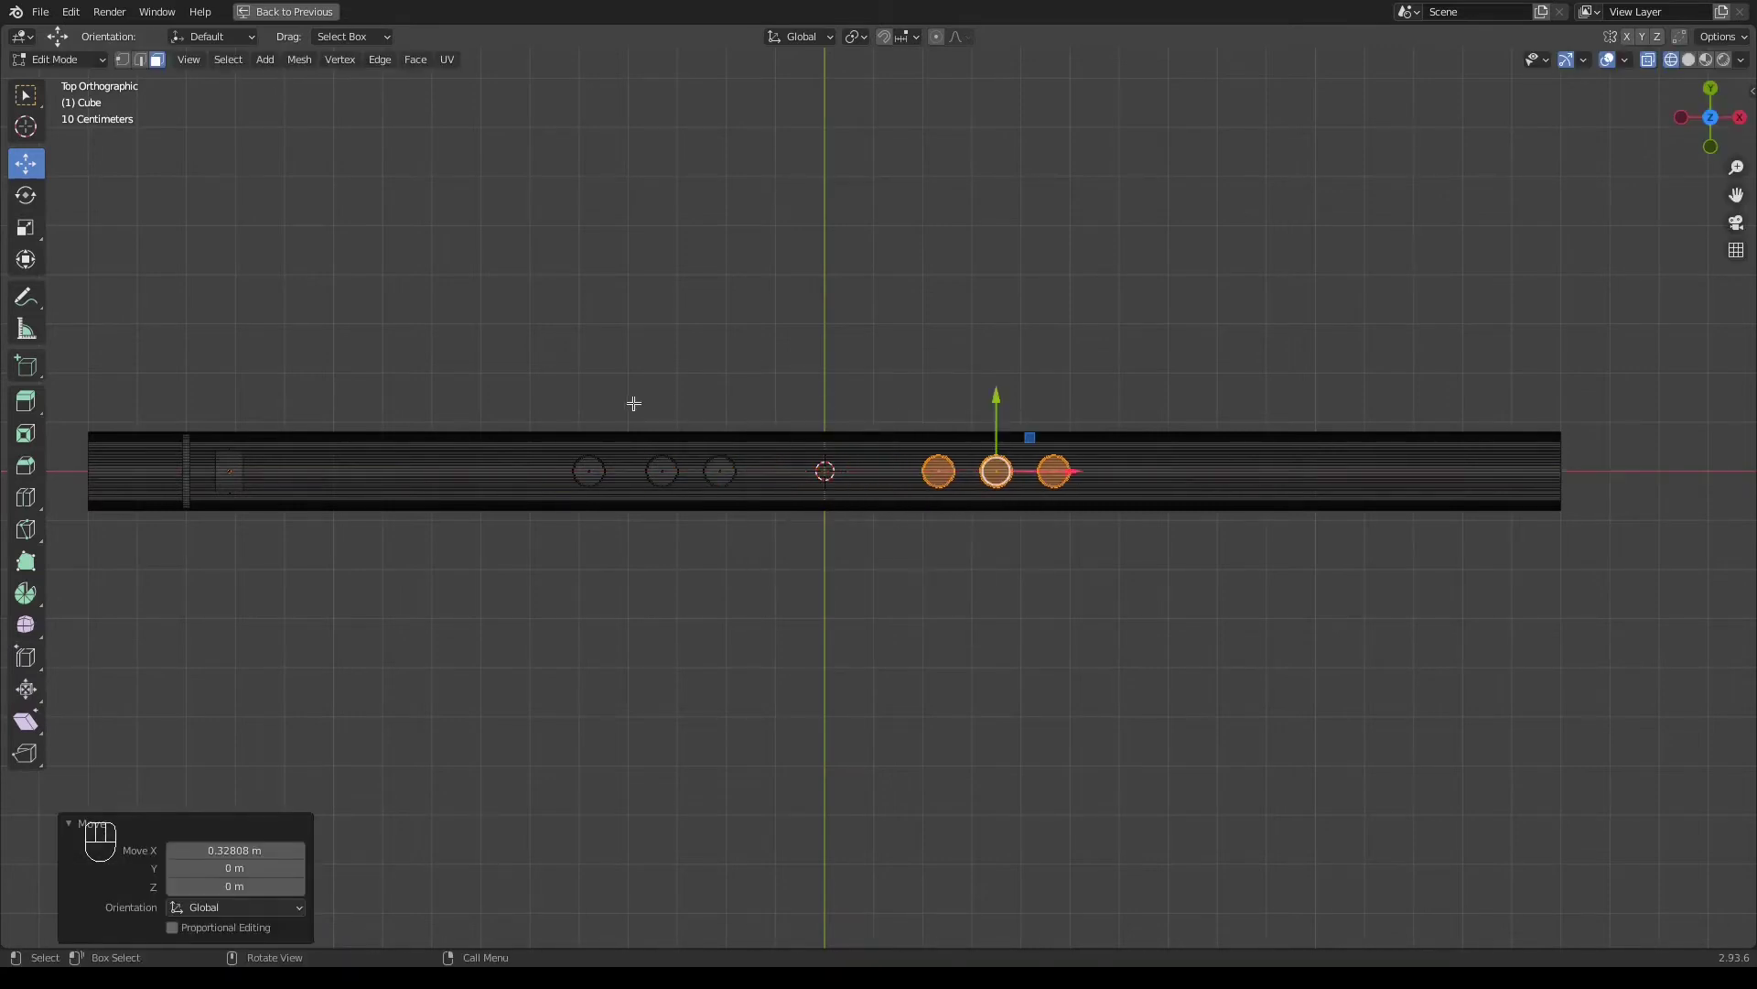
pyautogui.moveTo(693, 414); pyautogui.dragTo(1074, 508)
pyautogui.click(1012, 465)
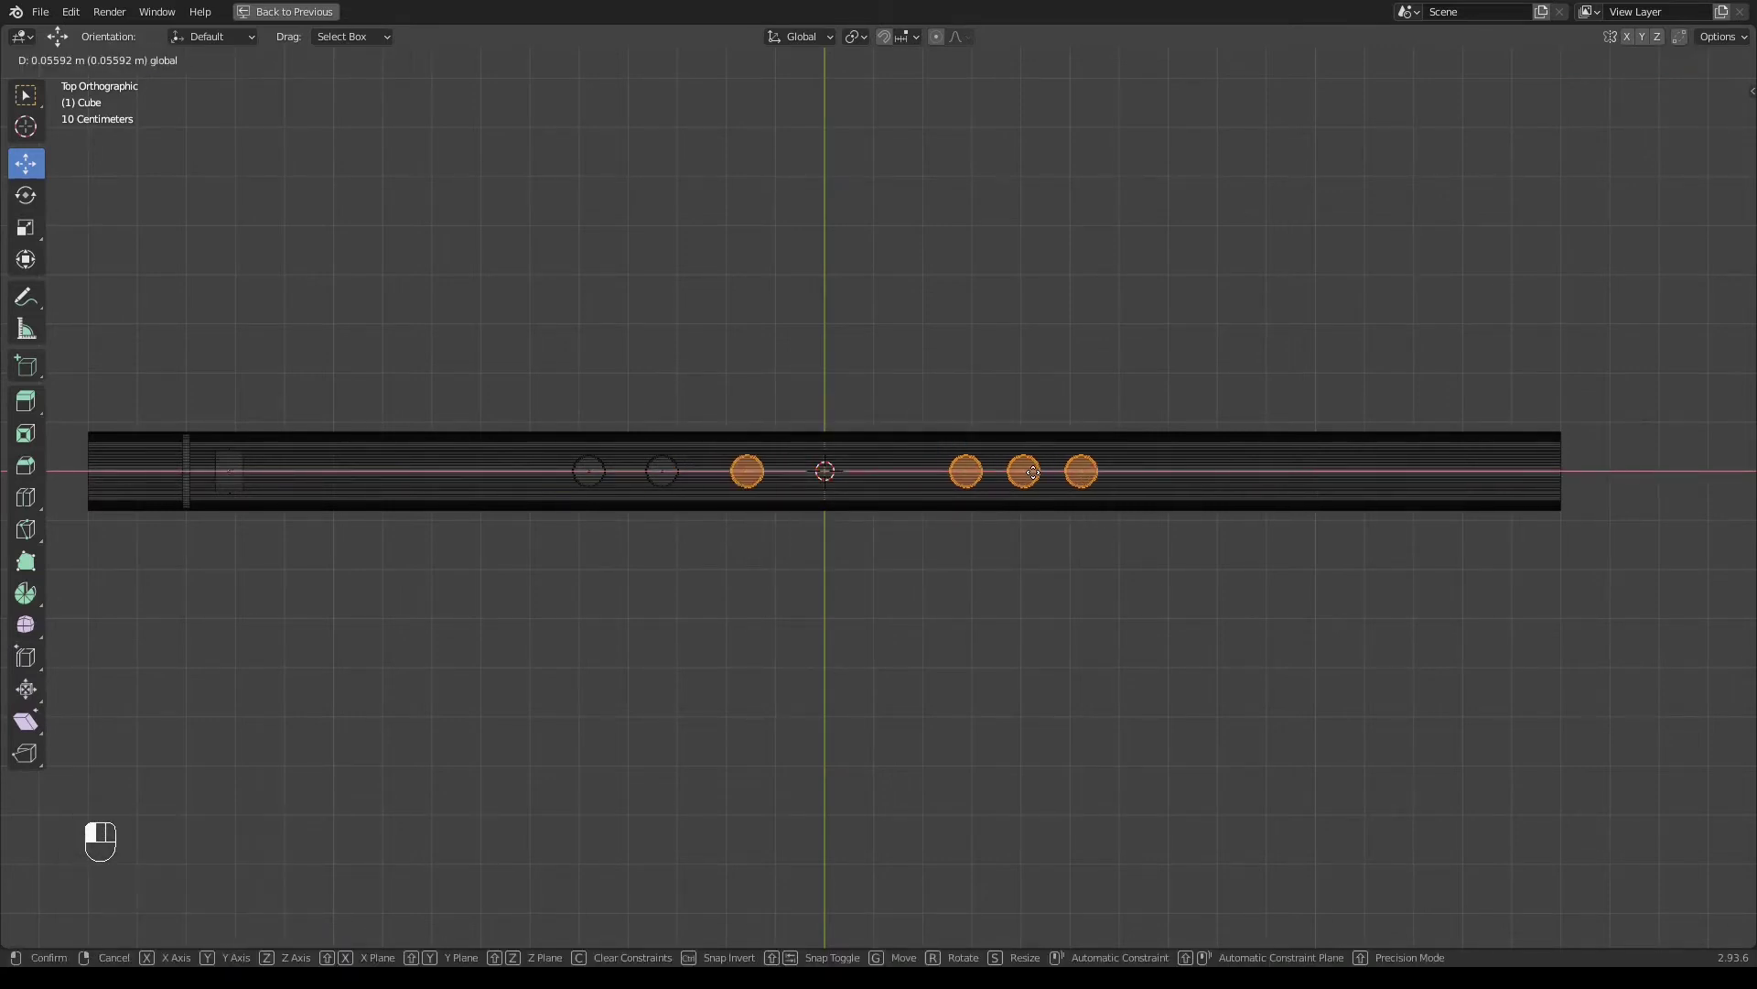
# Even out the spacing so the holes form two groups of three
pyautogui.moveTo(1037, 521); pyautogui.dragTo(1137, 516)
pyautogui.click(1148, 469)
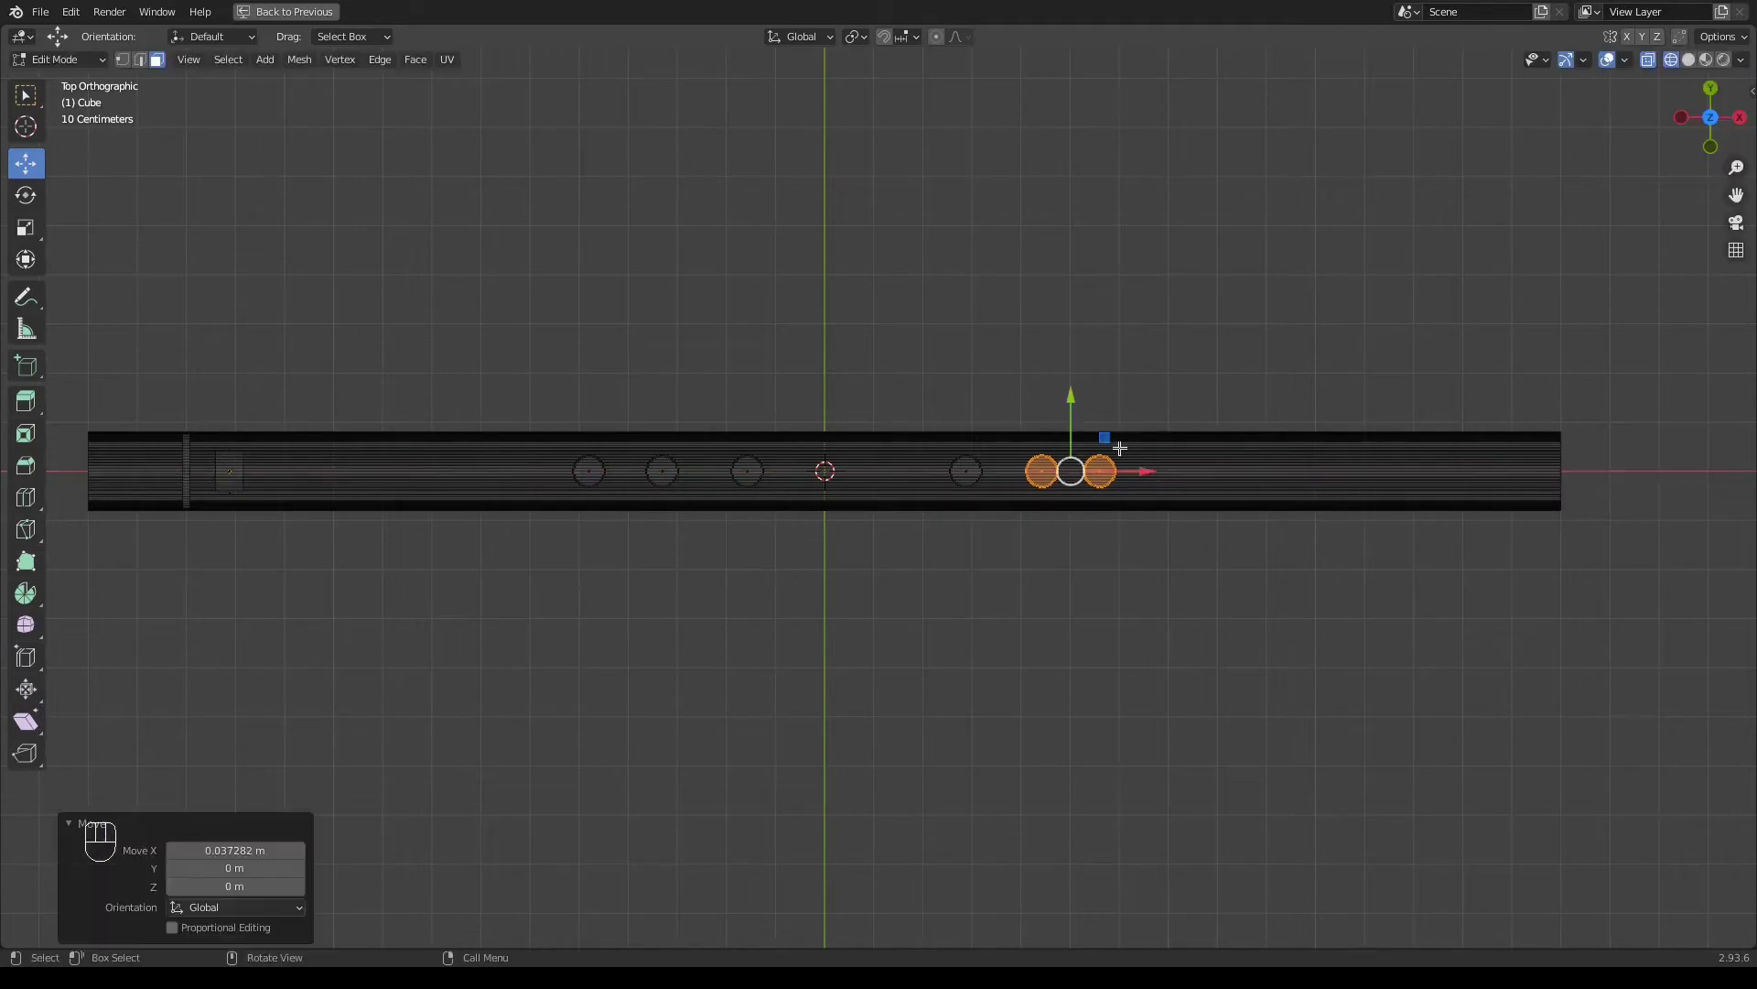
pyautogui.click(1122, 509)
pyautogui.press('ctrl+z')
pyautogui.moveTo(1110, 472); pyautogui.dragTo(1161, 526)
pyautogui.moveTo(1177, 464); pyautogui.dragTo(1186, 464)
pyautogui.moveTo(671, 460); pyautogui.dragTo(694, 544)
pyautogui.click(735, 466)
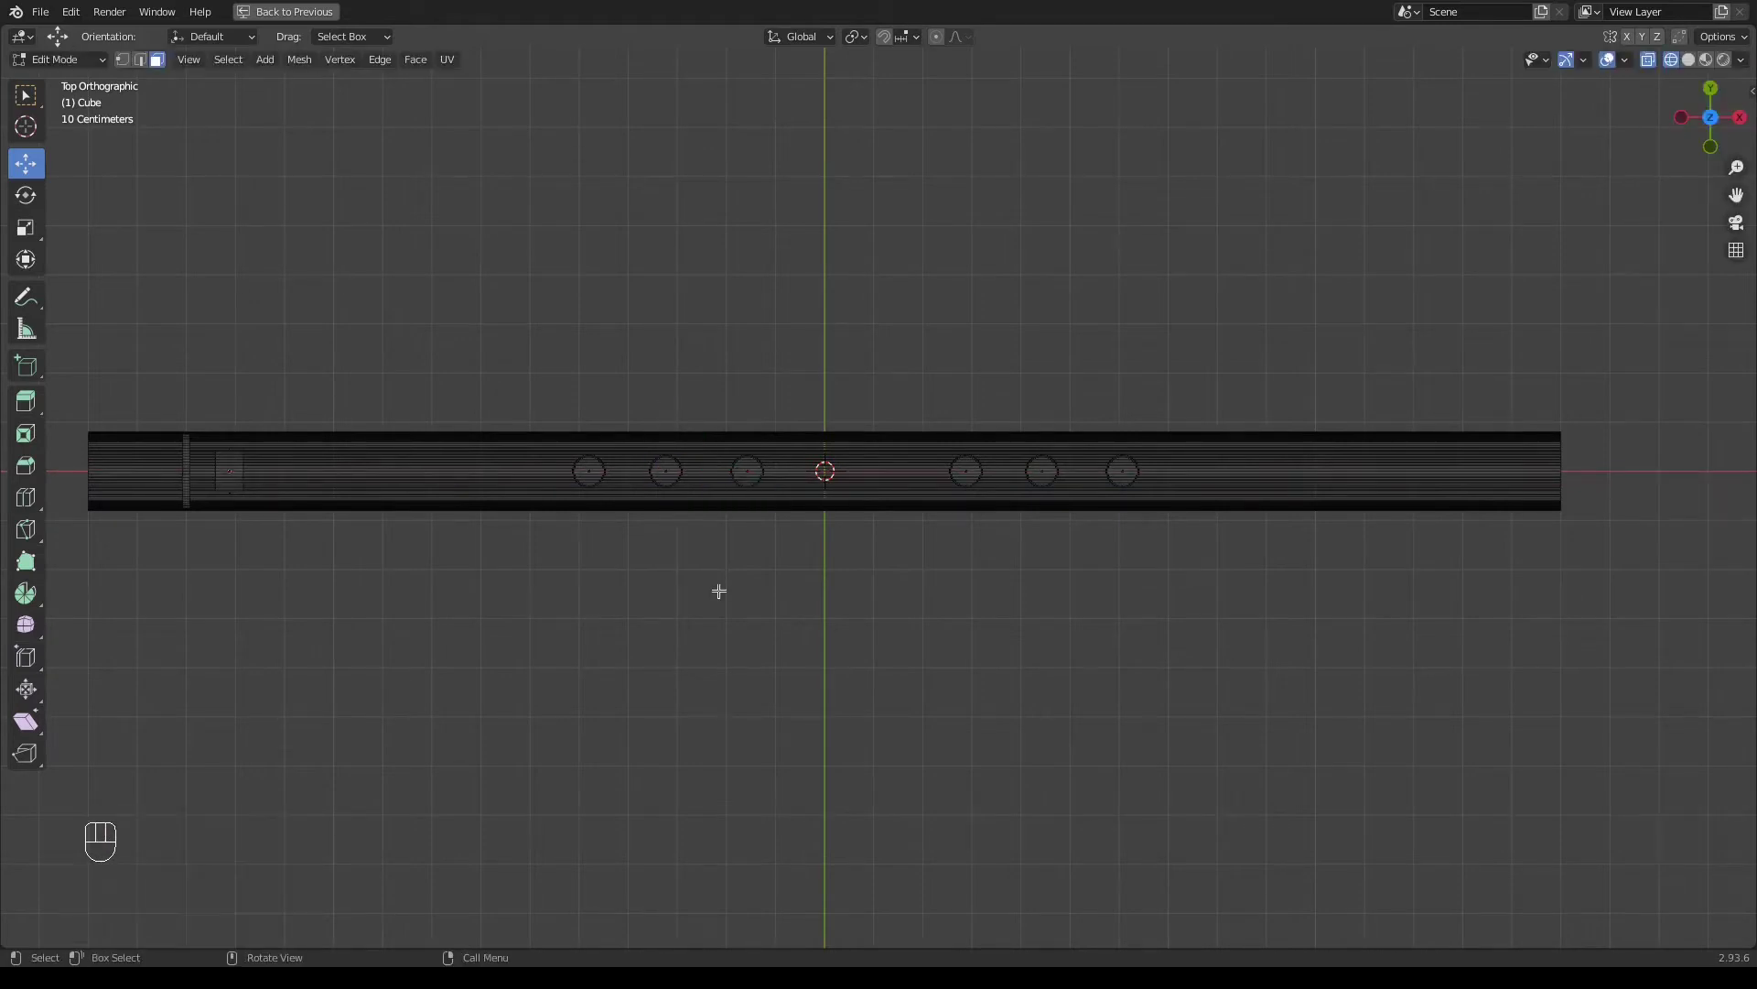
pyautogui.press('shift+z')
# Select the flute body in front view and loop-cut edge loops near the mouthpiece
pyautogui.moveTo(734, 650); pyautogui.dragTo(727, 448)
pyautogui.press('shift+z')
pyautogui.press('shift+z')
pyautogui.press('a')
pyautogui.click(855, 447)
pyautogui.press('KP_1')
pyautogui.press('Tab')
pyautogui.click(809, 585)
pyautogui.press('ctrl+r')
pyautogui.press('Tab')
pyautogui.press('ctrl+r')
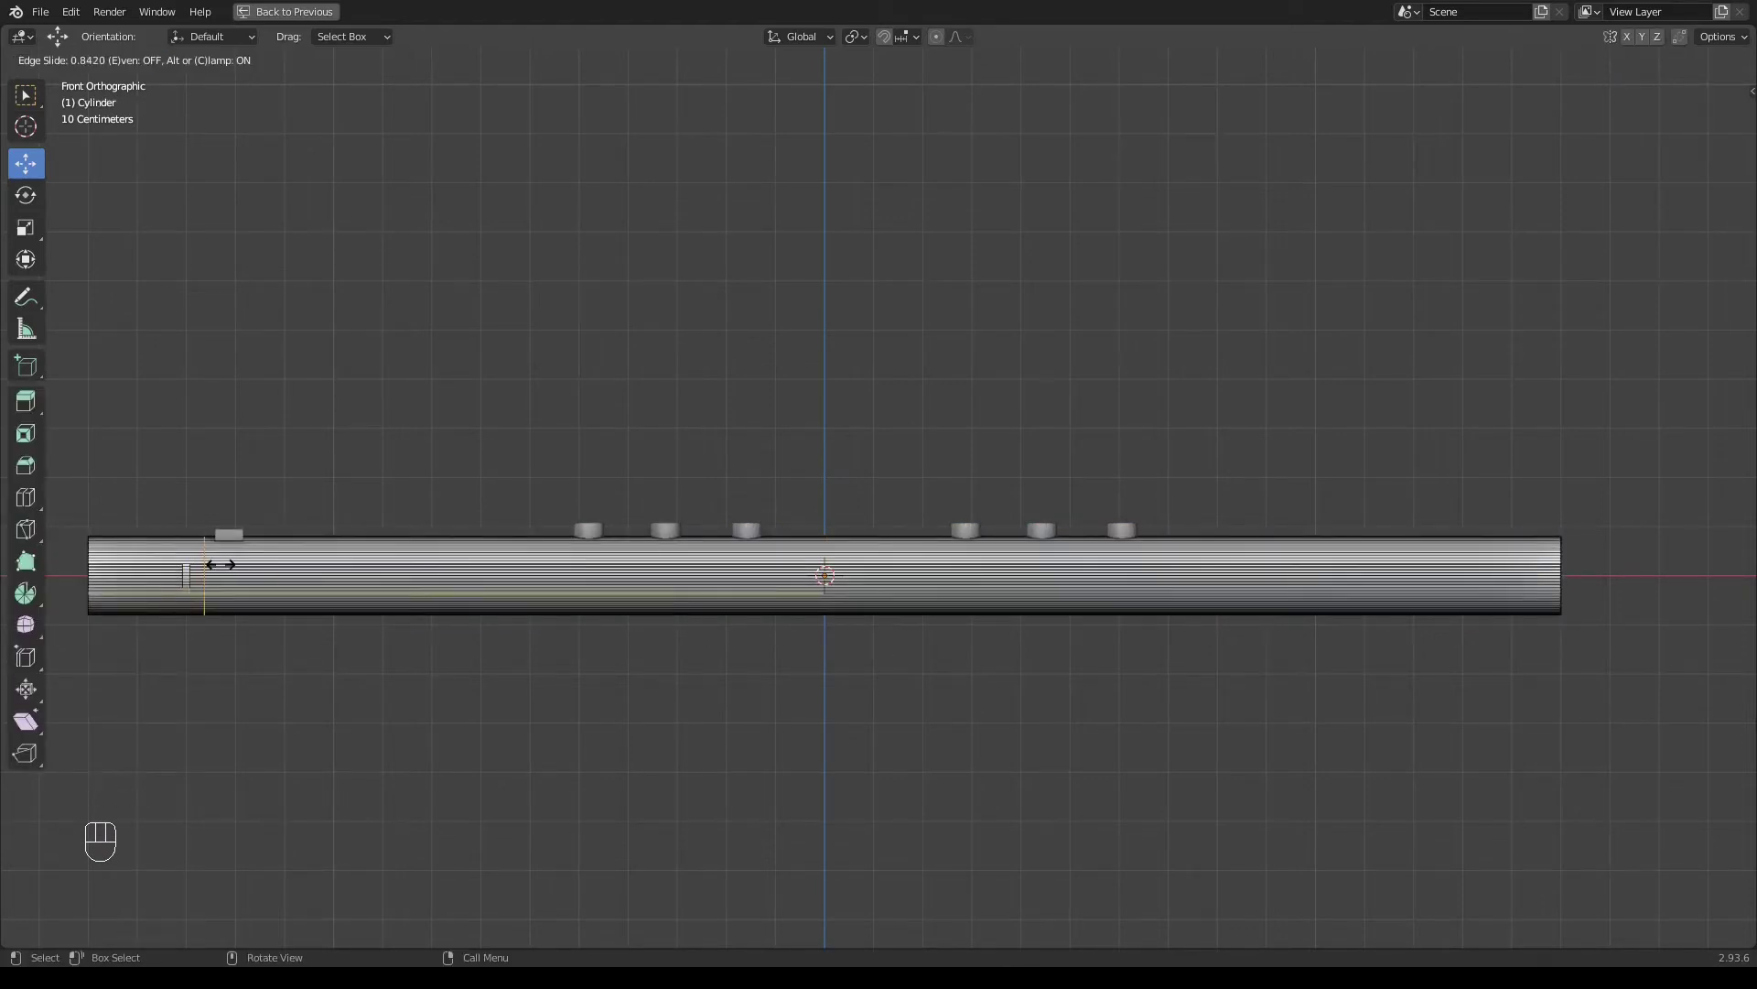
pyautogui.press('ctrl+r')
pyautogui.press('ctrl+r')
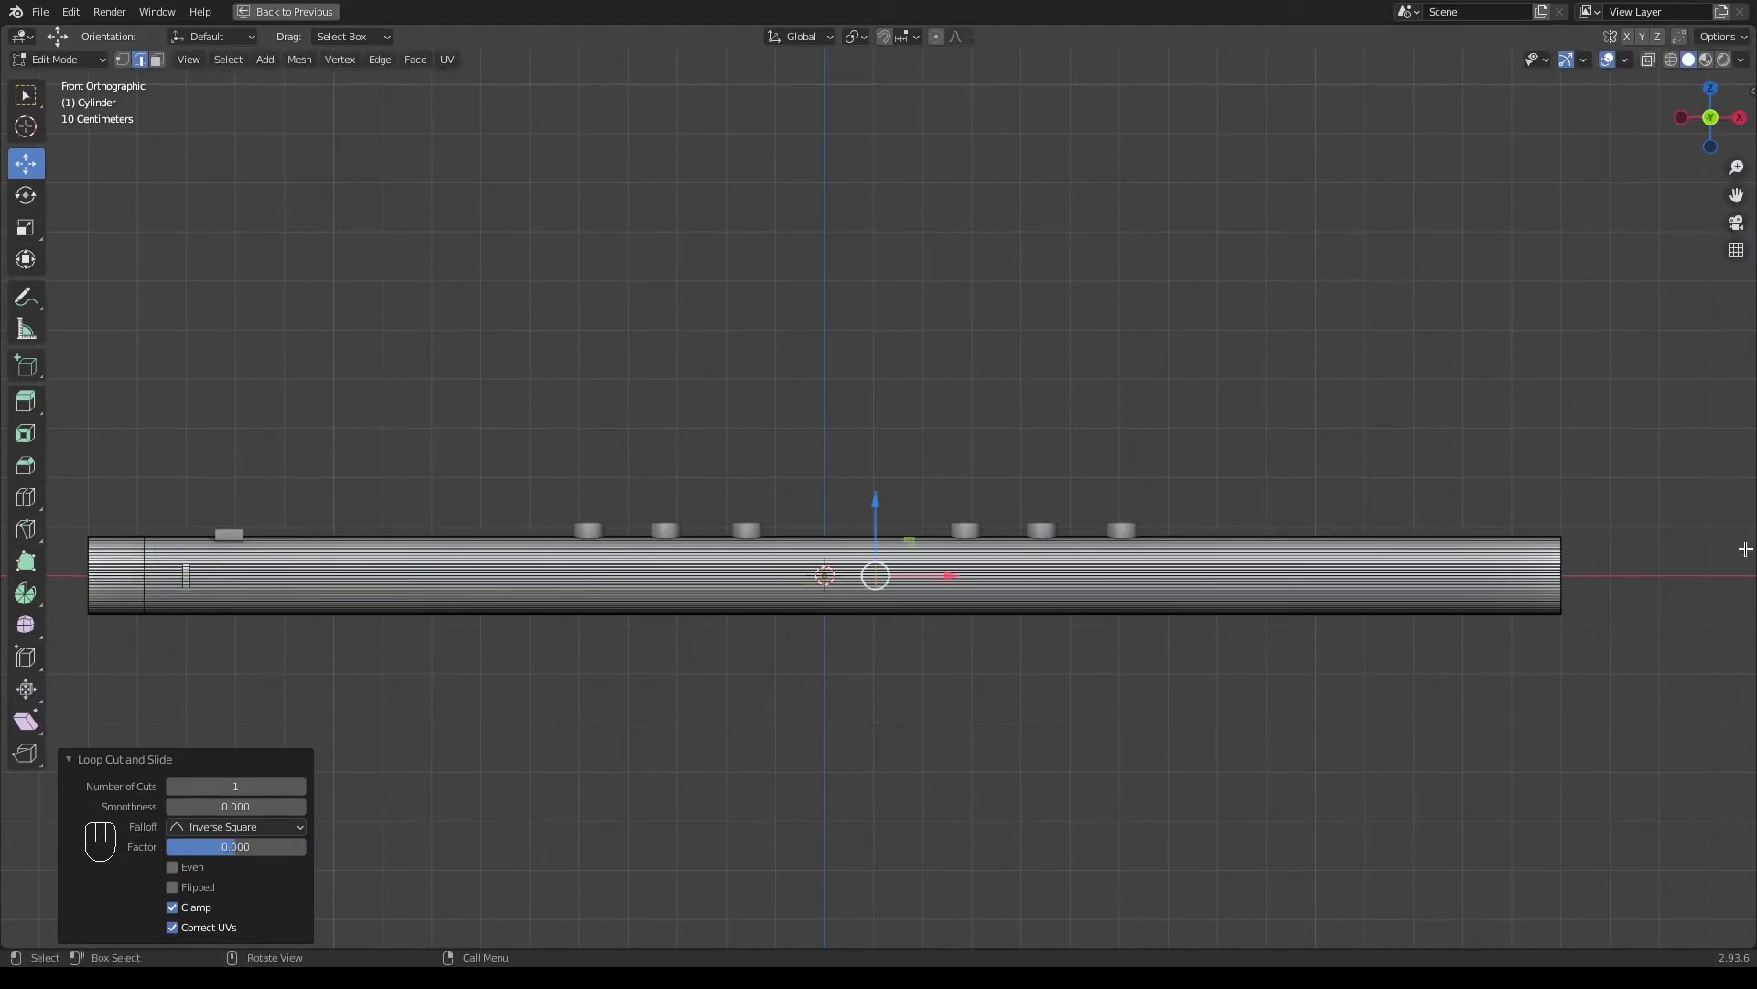
pyautogui.press('ctrl+z')
# Add more edge loops around the middle of the flute body
pyautogui.press('ctrl+r')
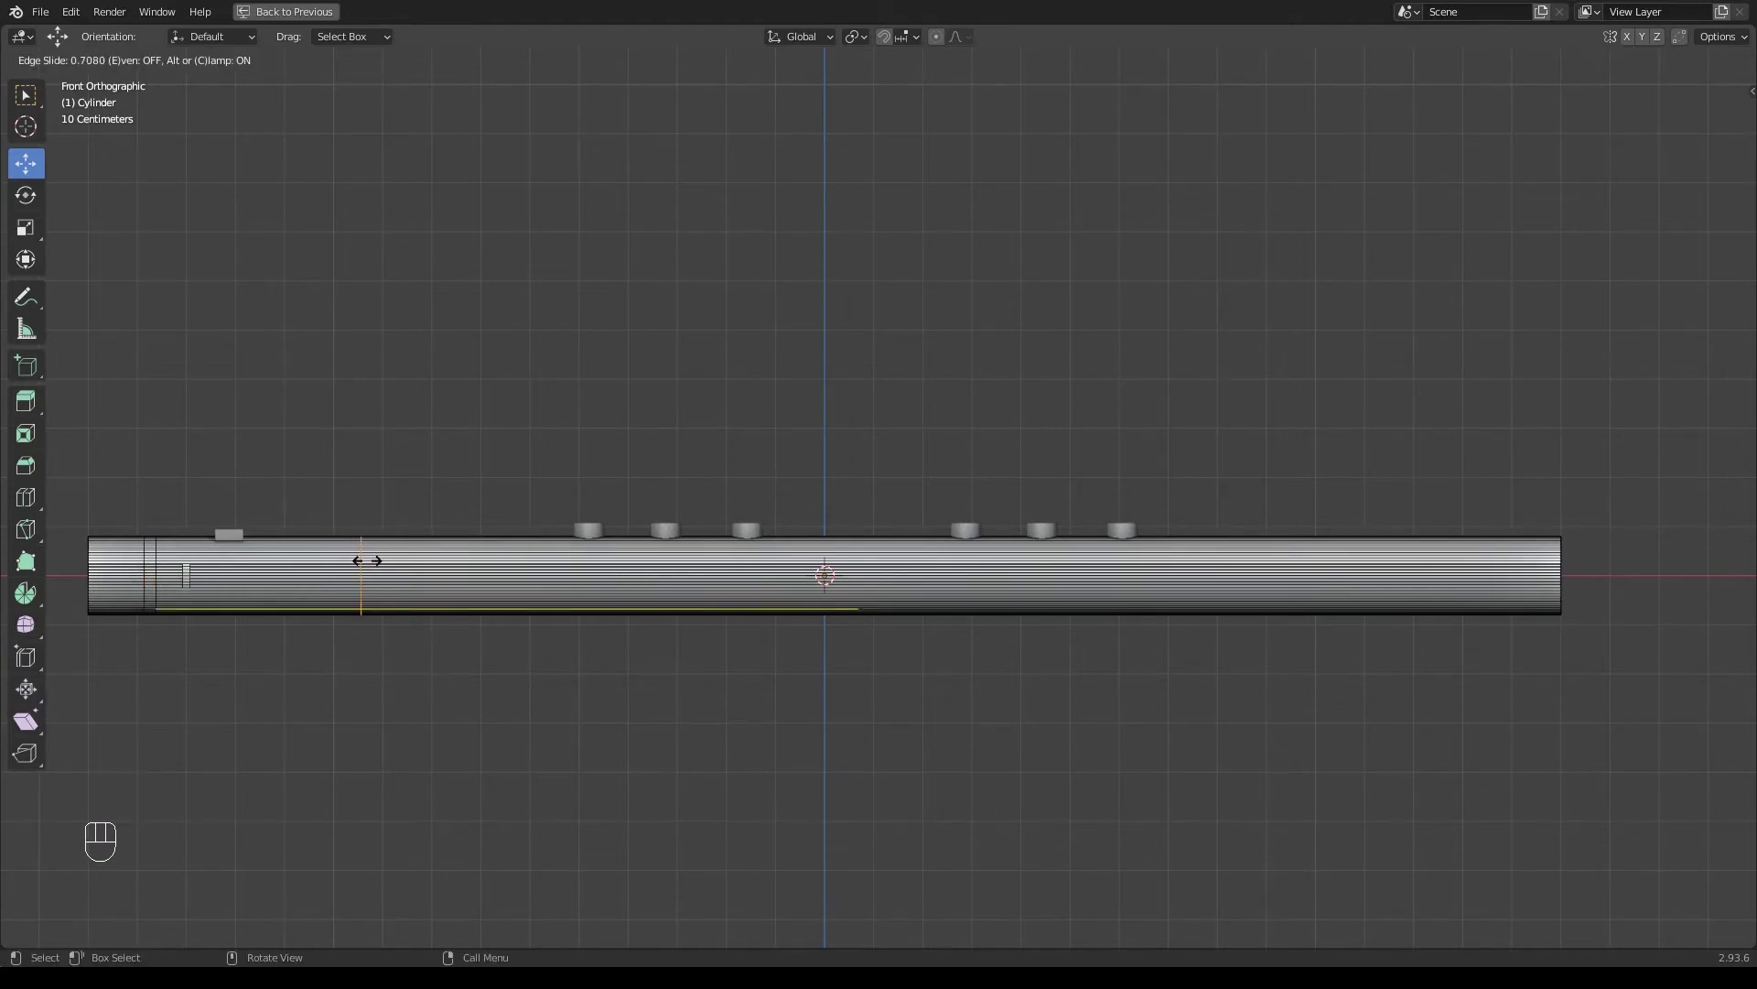
pyautogui.press('ctrl+r')
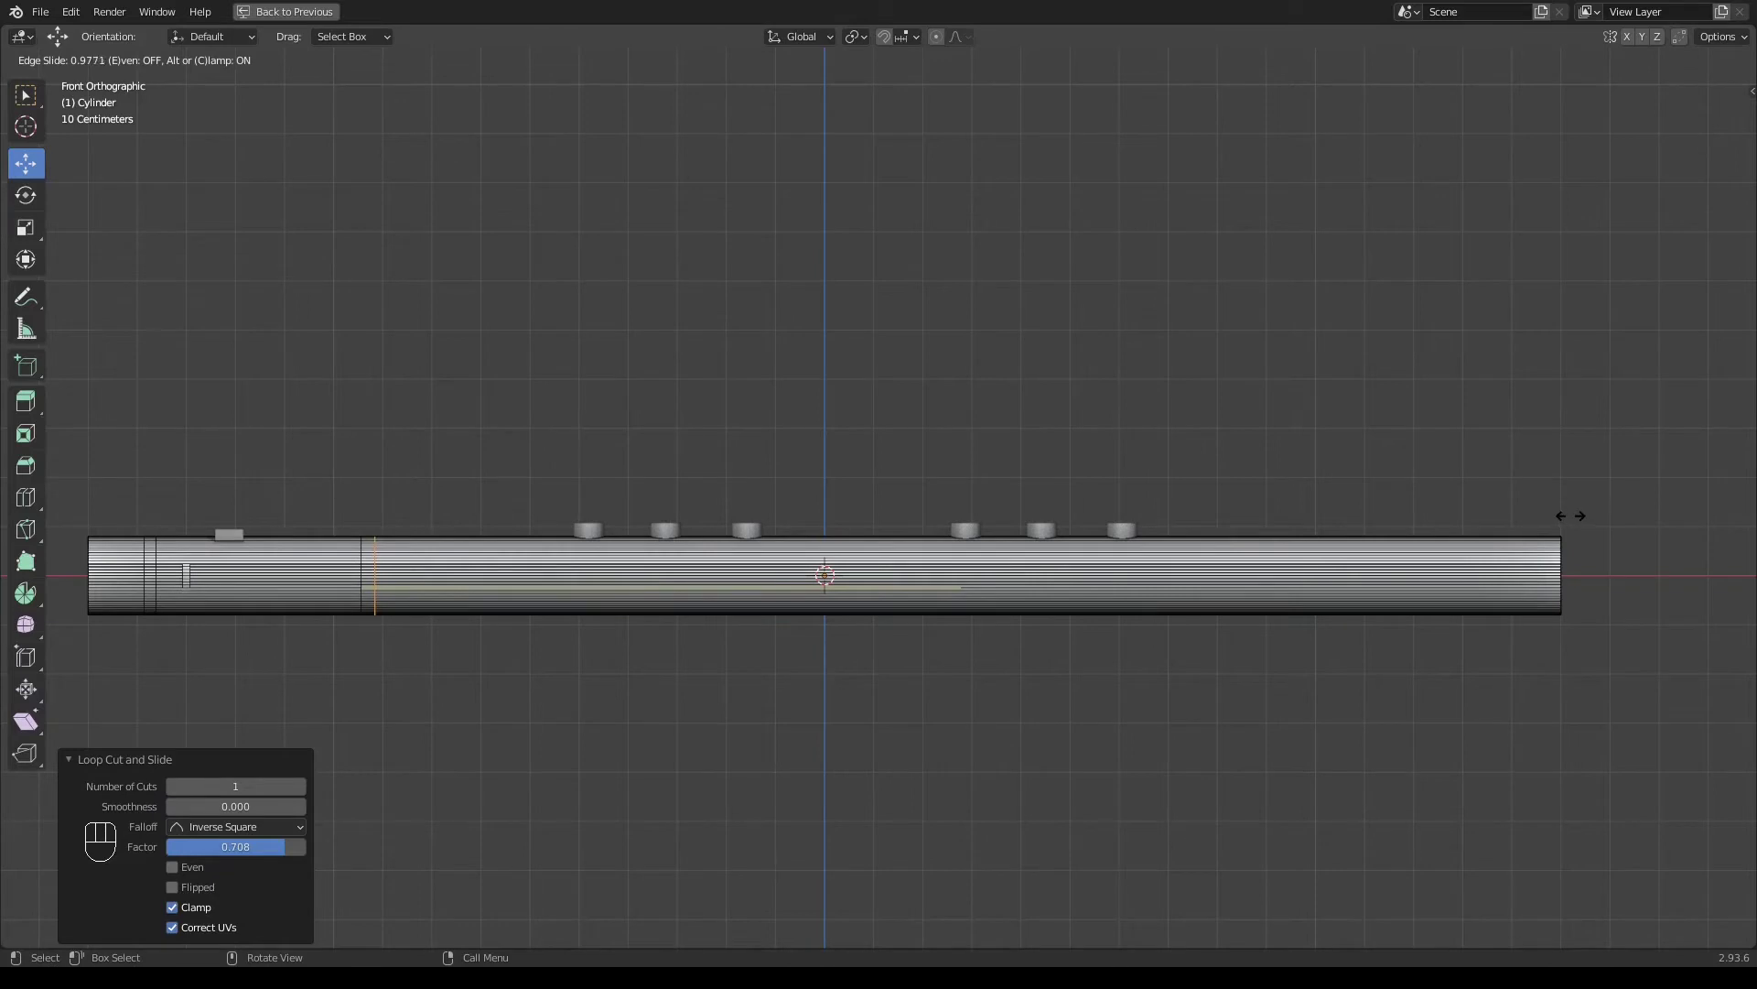
pyautogui.press('ctrl+r')
pyautogui.press('ctrl+r')
pyautogui.press('ctrl+r')
pyautogui.press('ctrl+r')
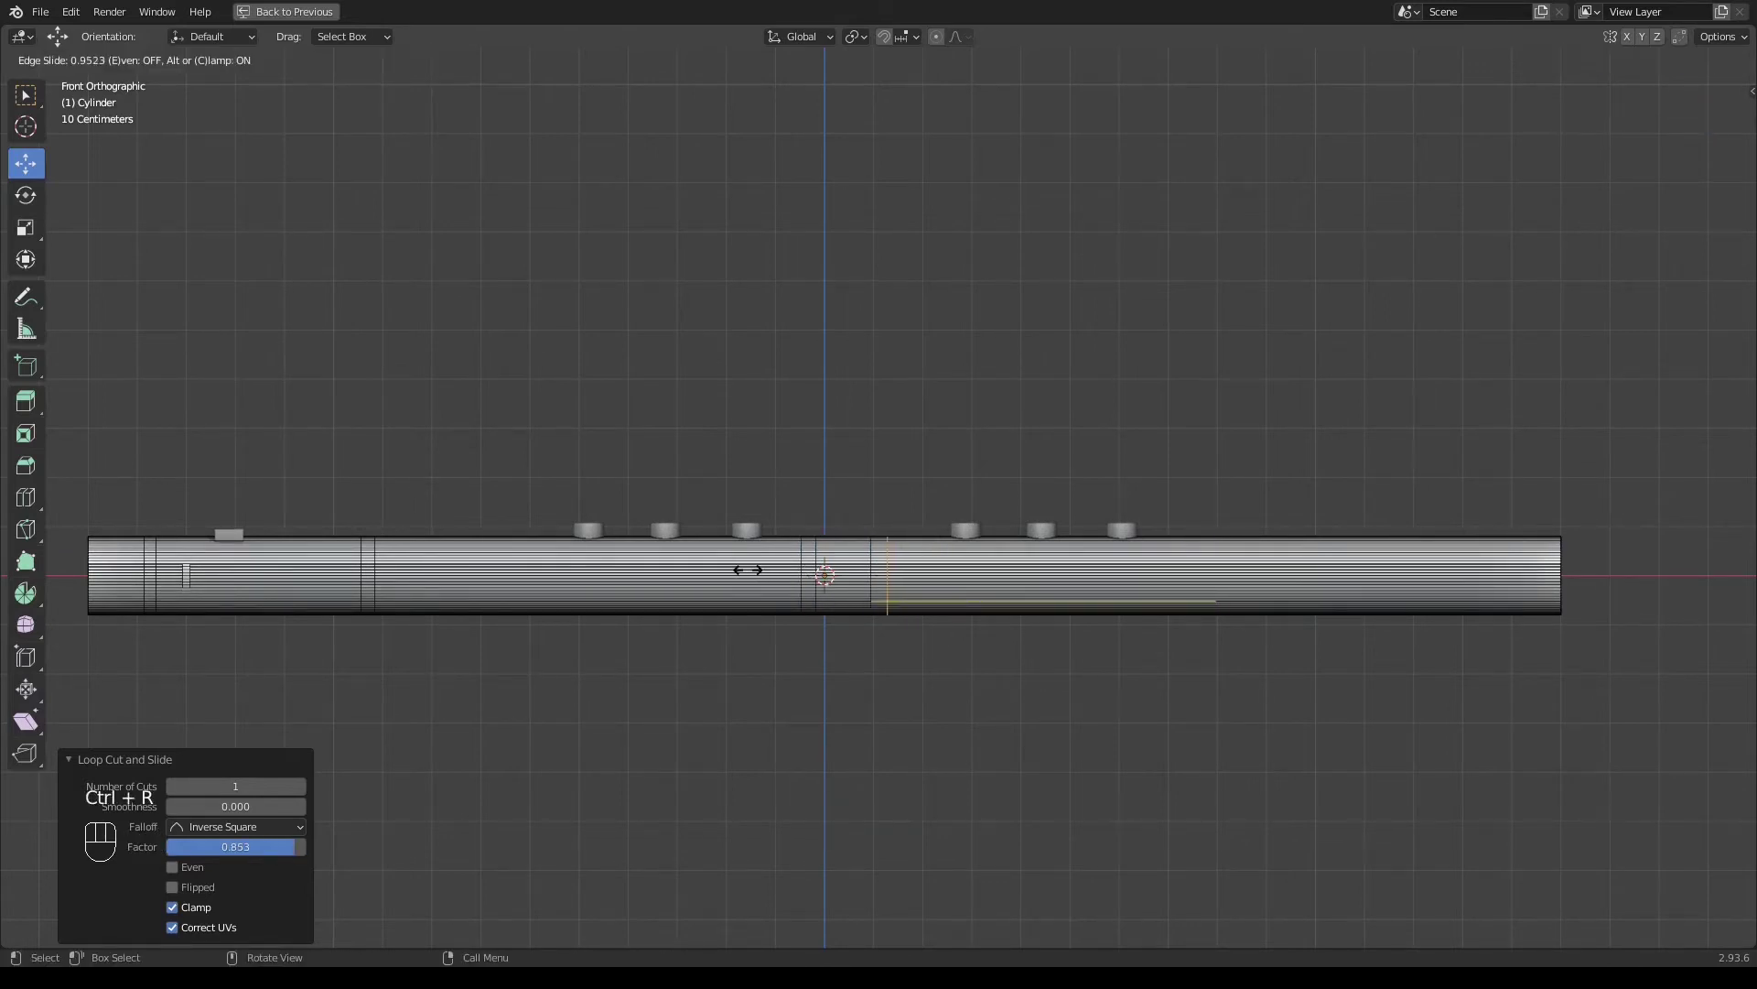
pyautogui.press('ctrl+r')
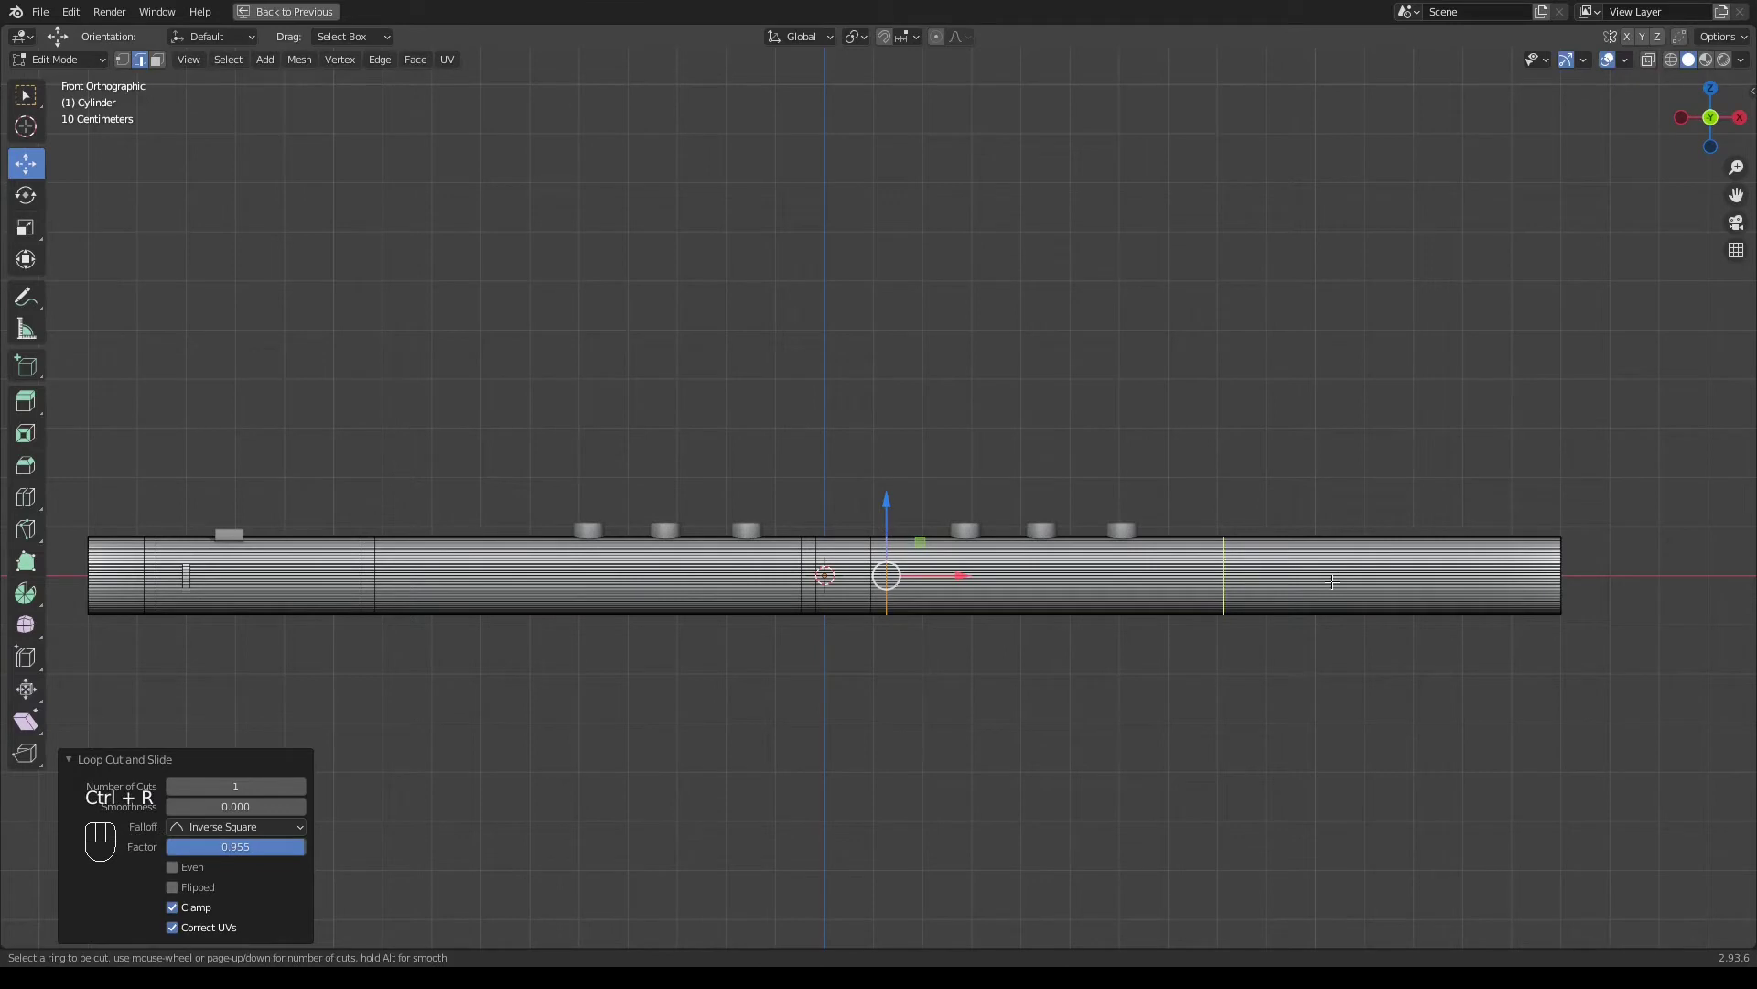
# Add edge loops near the far end of the flute
pyautogui.press('ctrl+r')
pyautogui.press('ctrl+r')
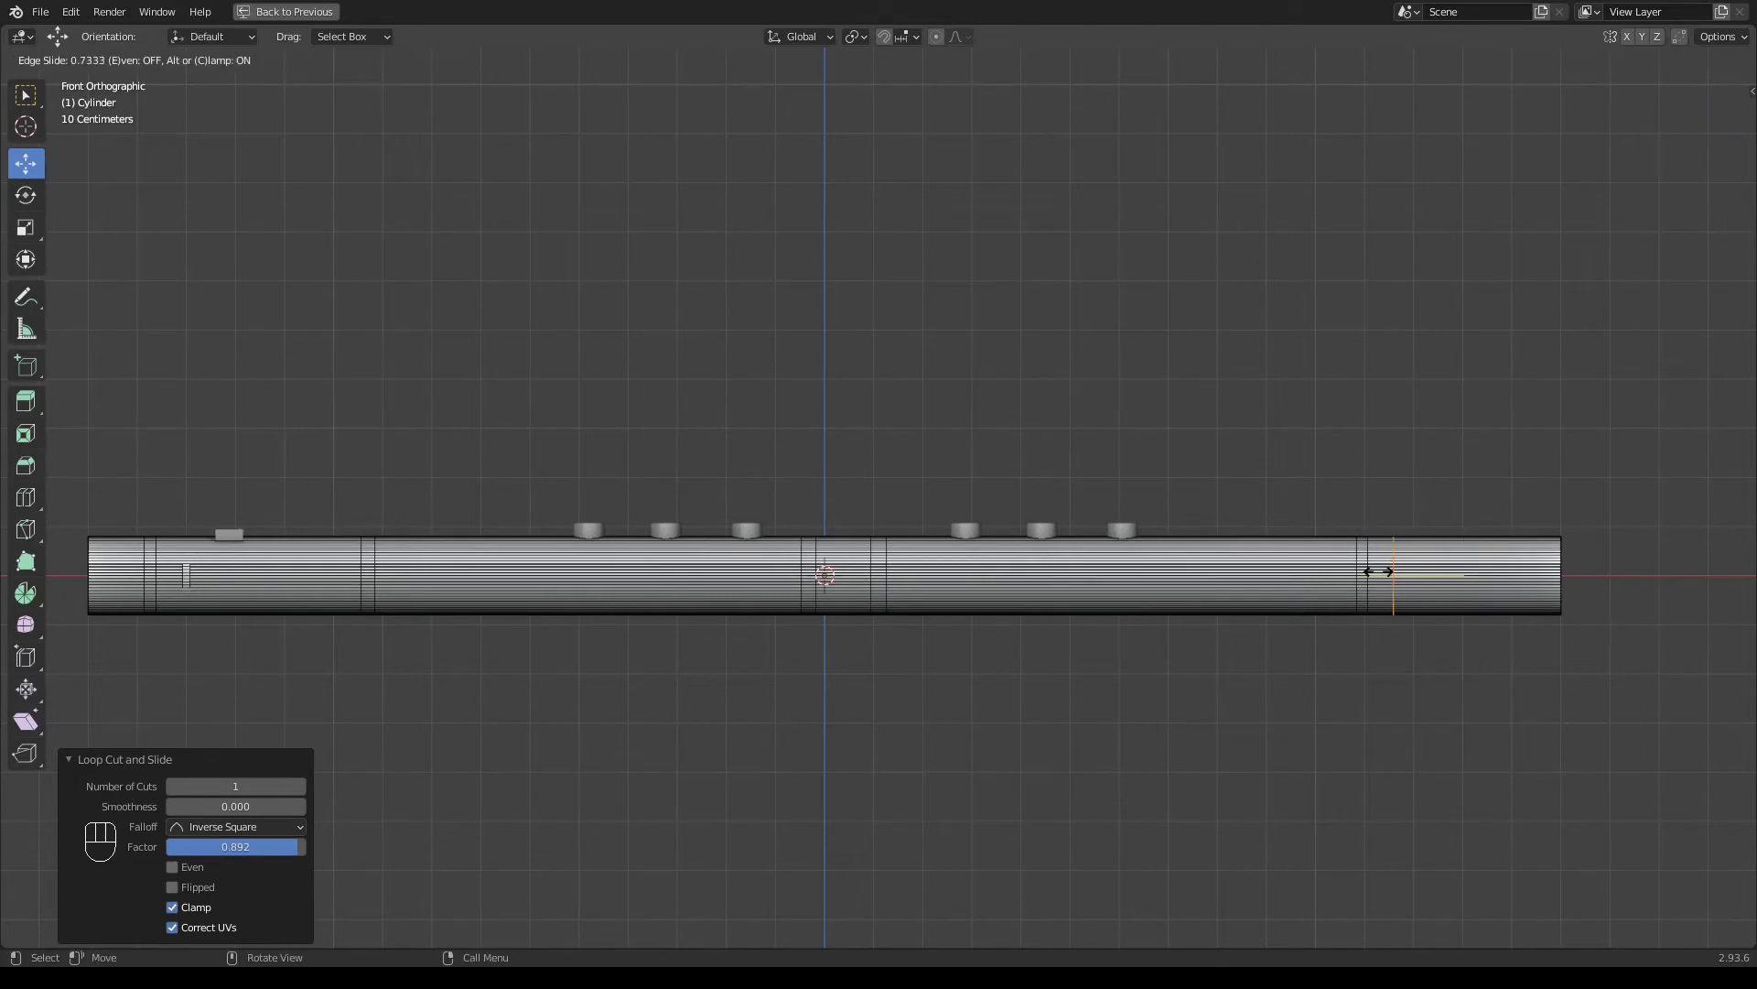
pyautogui.press('ctrl+r')
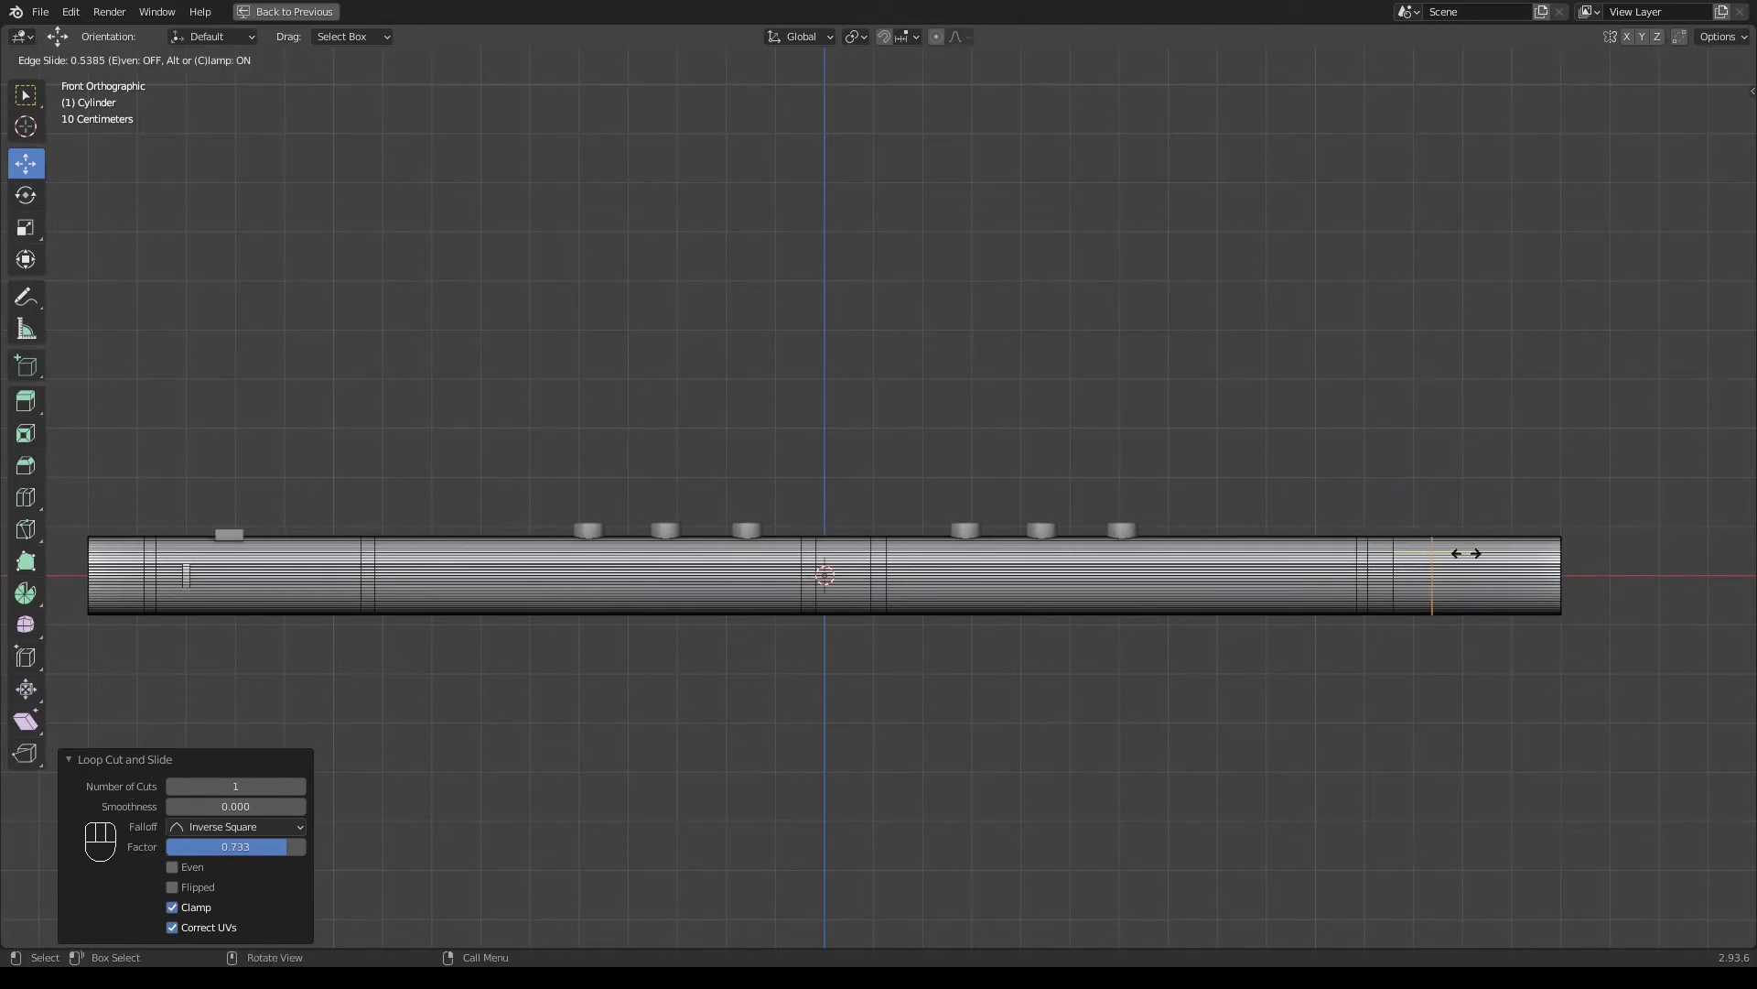
pyautogui.press('ctrl+r')
pyautogui.press('ctrl+r')
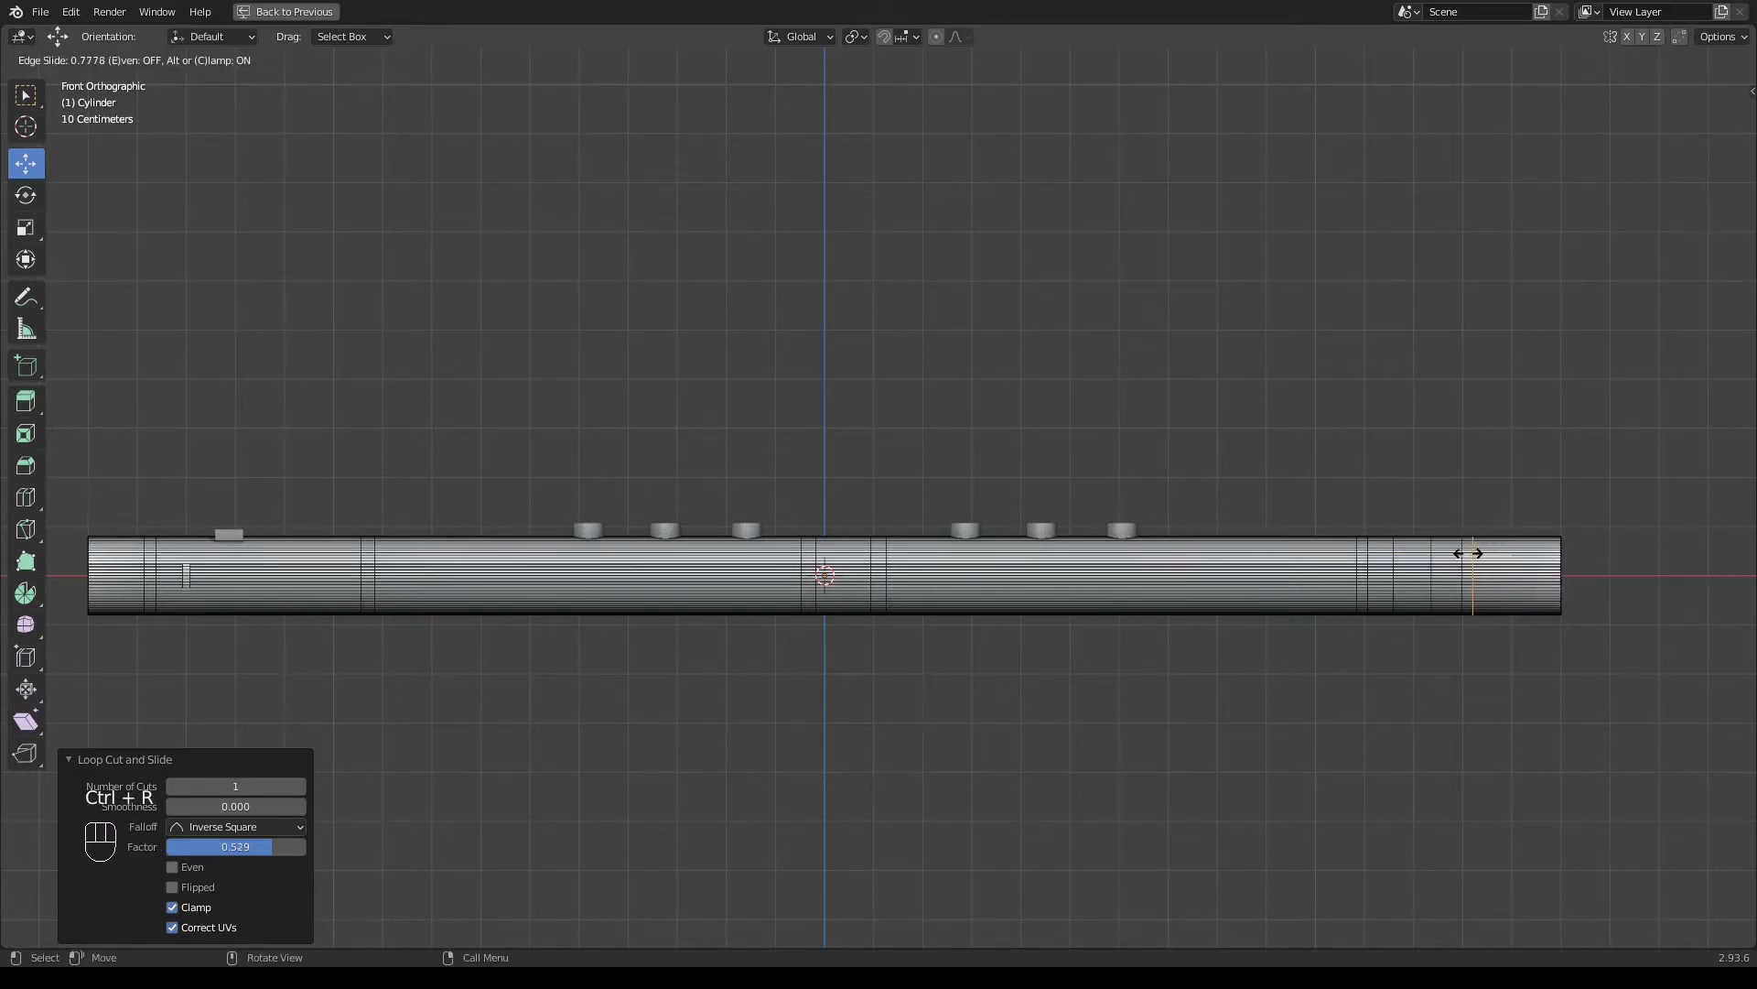
# Select the cut edge loops and fatten them outward into raised rings
pyautogui.press('3')
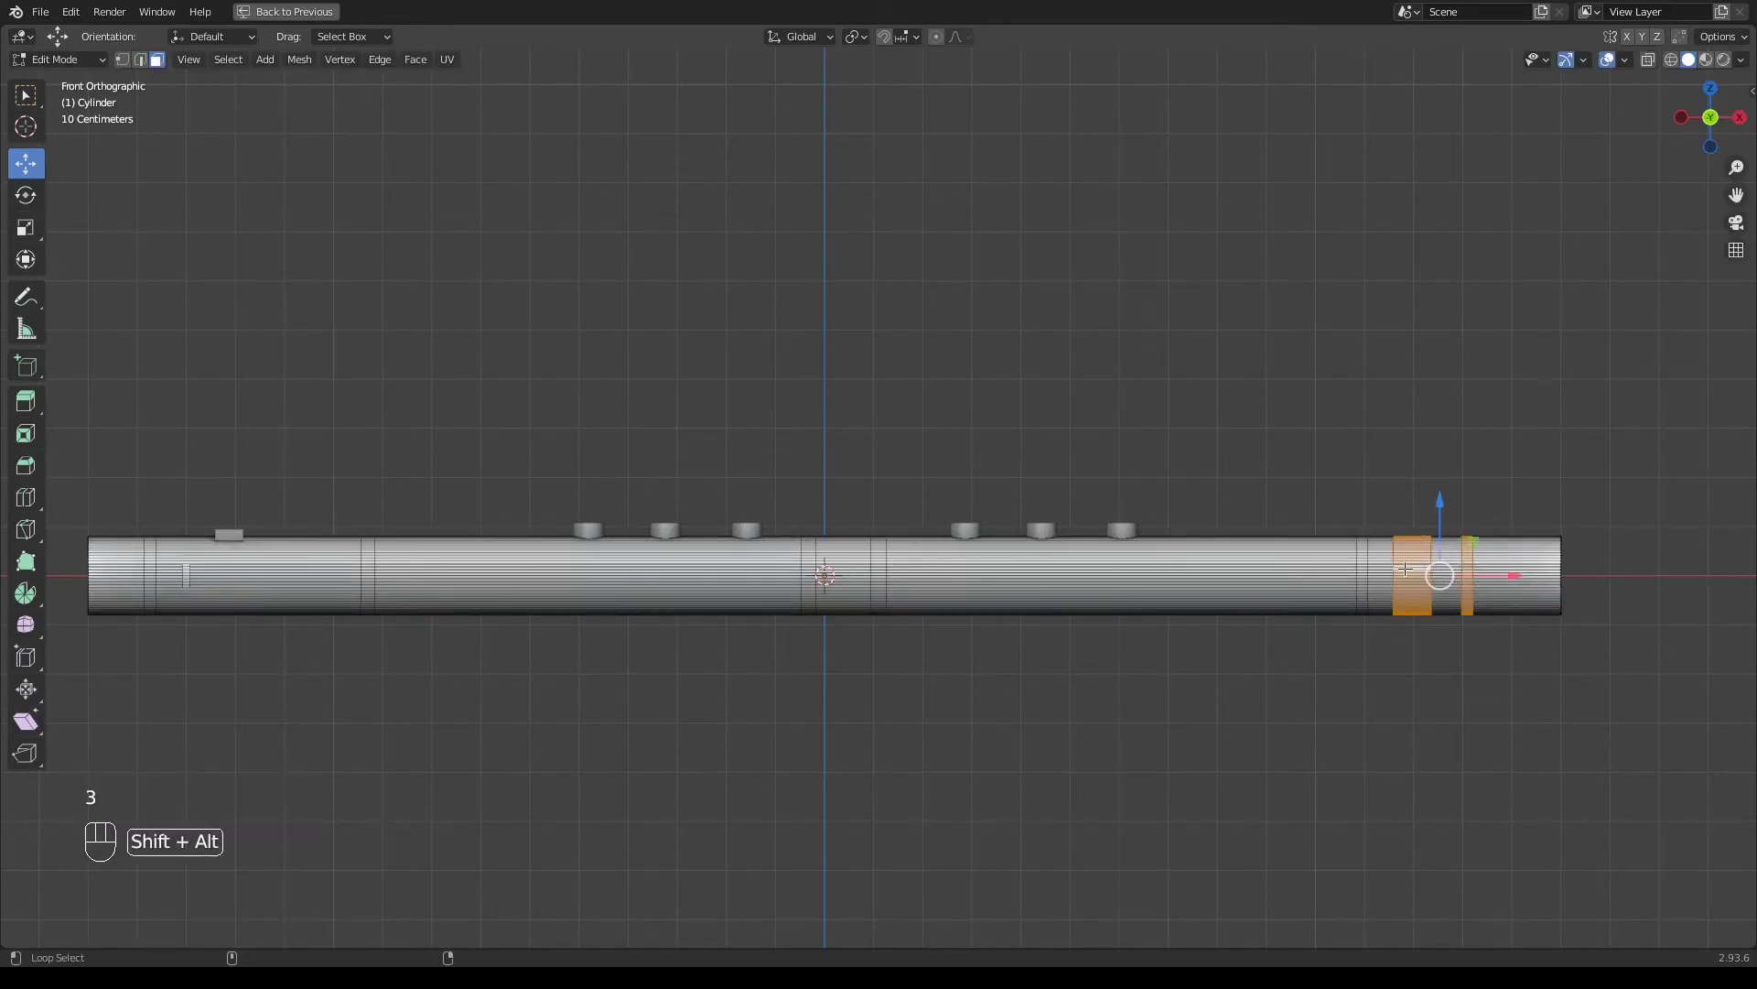
pyautogui.press('ctrl+z')
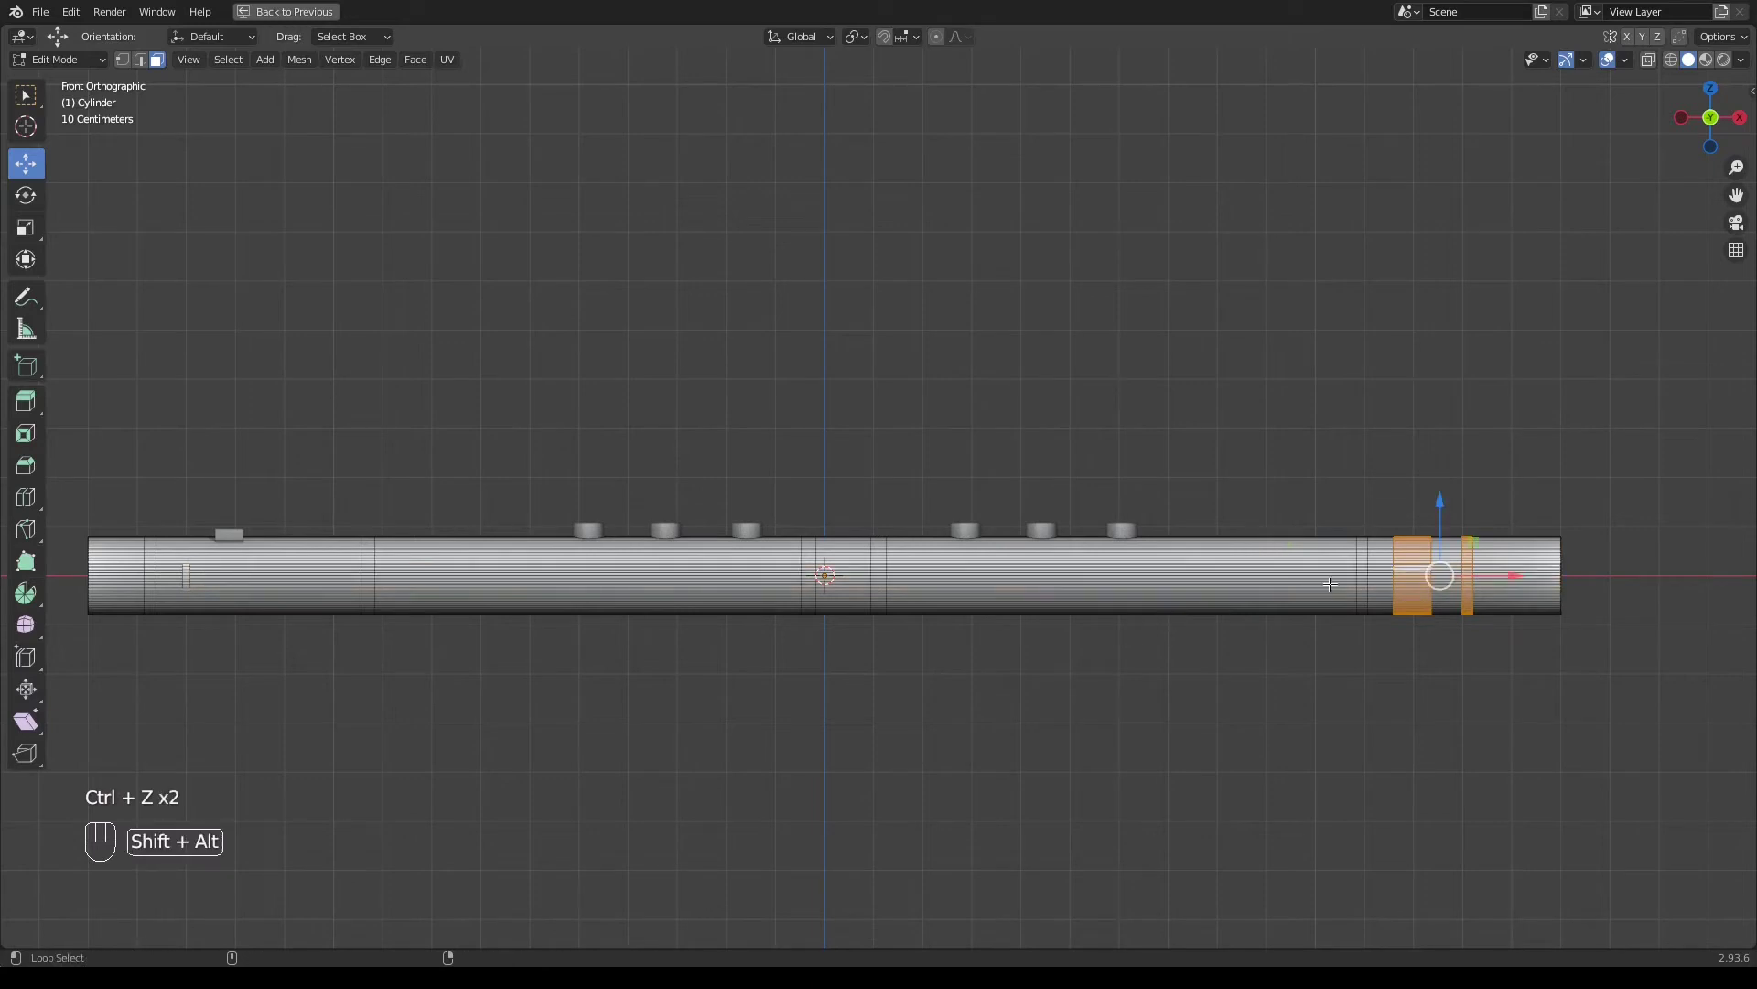
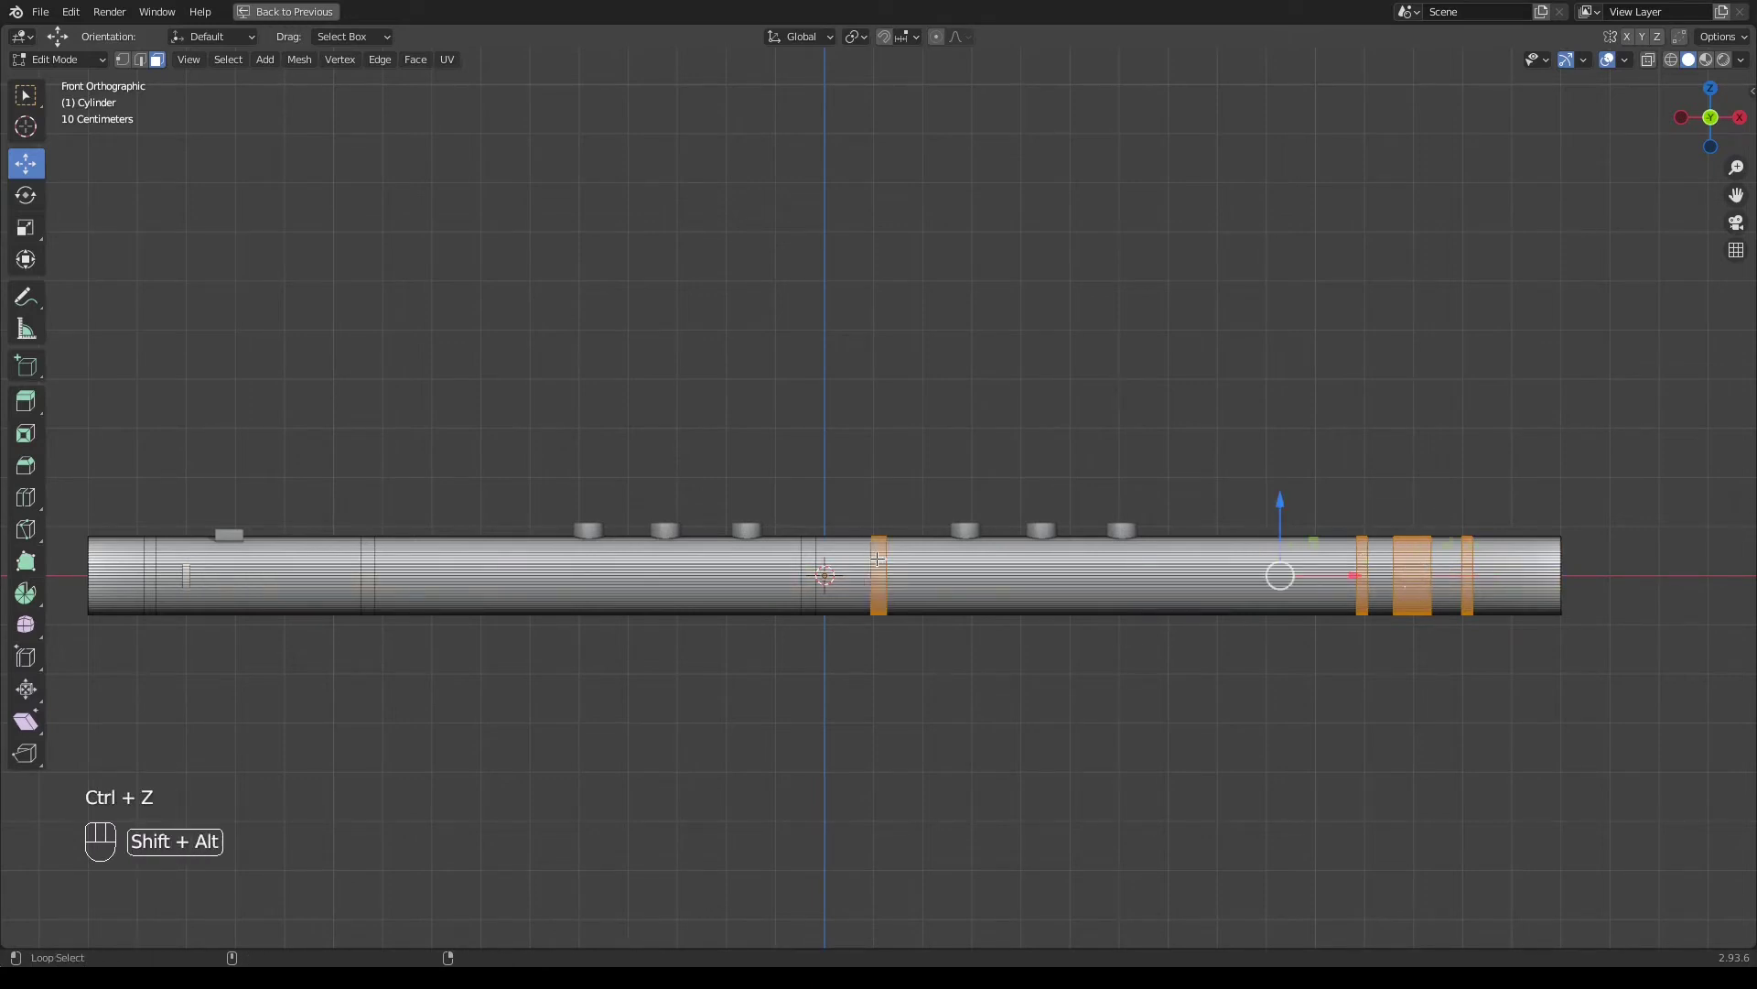
pyautogui.press('alt+e')
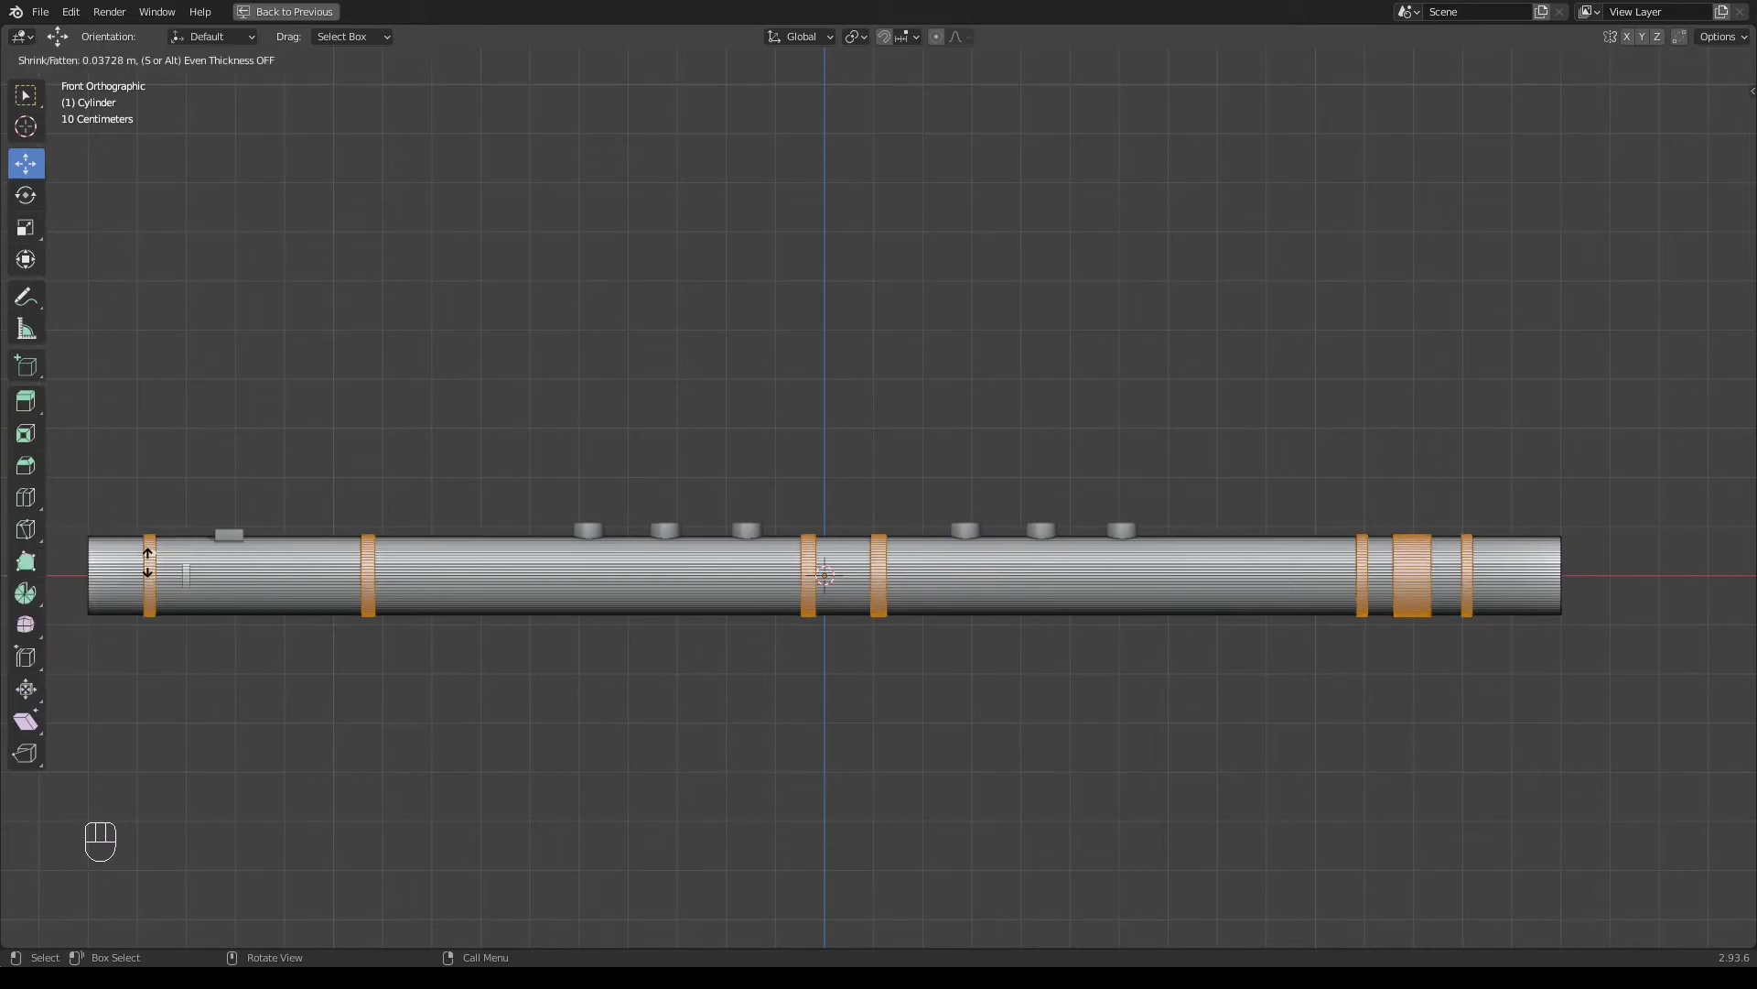
pyautogui.moveTo(264, 618); pyautogui.dragTo(473, 626)
pyautogui.moveTo(466, 615); pyautogui.dragTo(601, 617)
# Scale the end loop inward to taper the mouthpiece and return to Object Mode
pyautogui.press('KP_1')
pyautogui.press('s')
pyautogui.middleClick(892, 679)
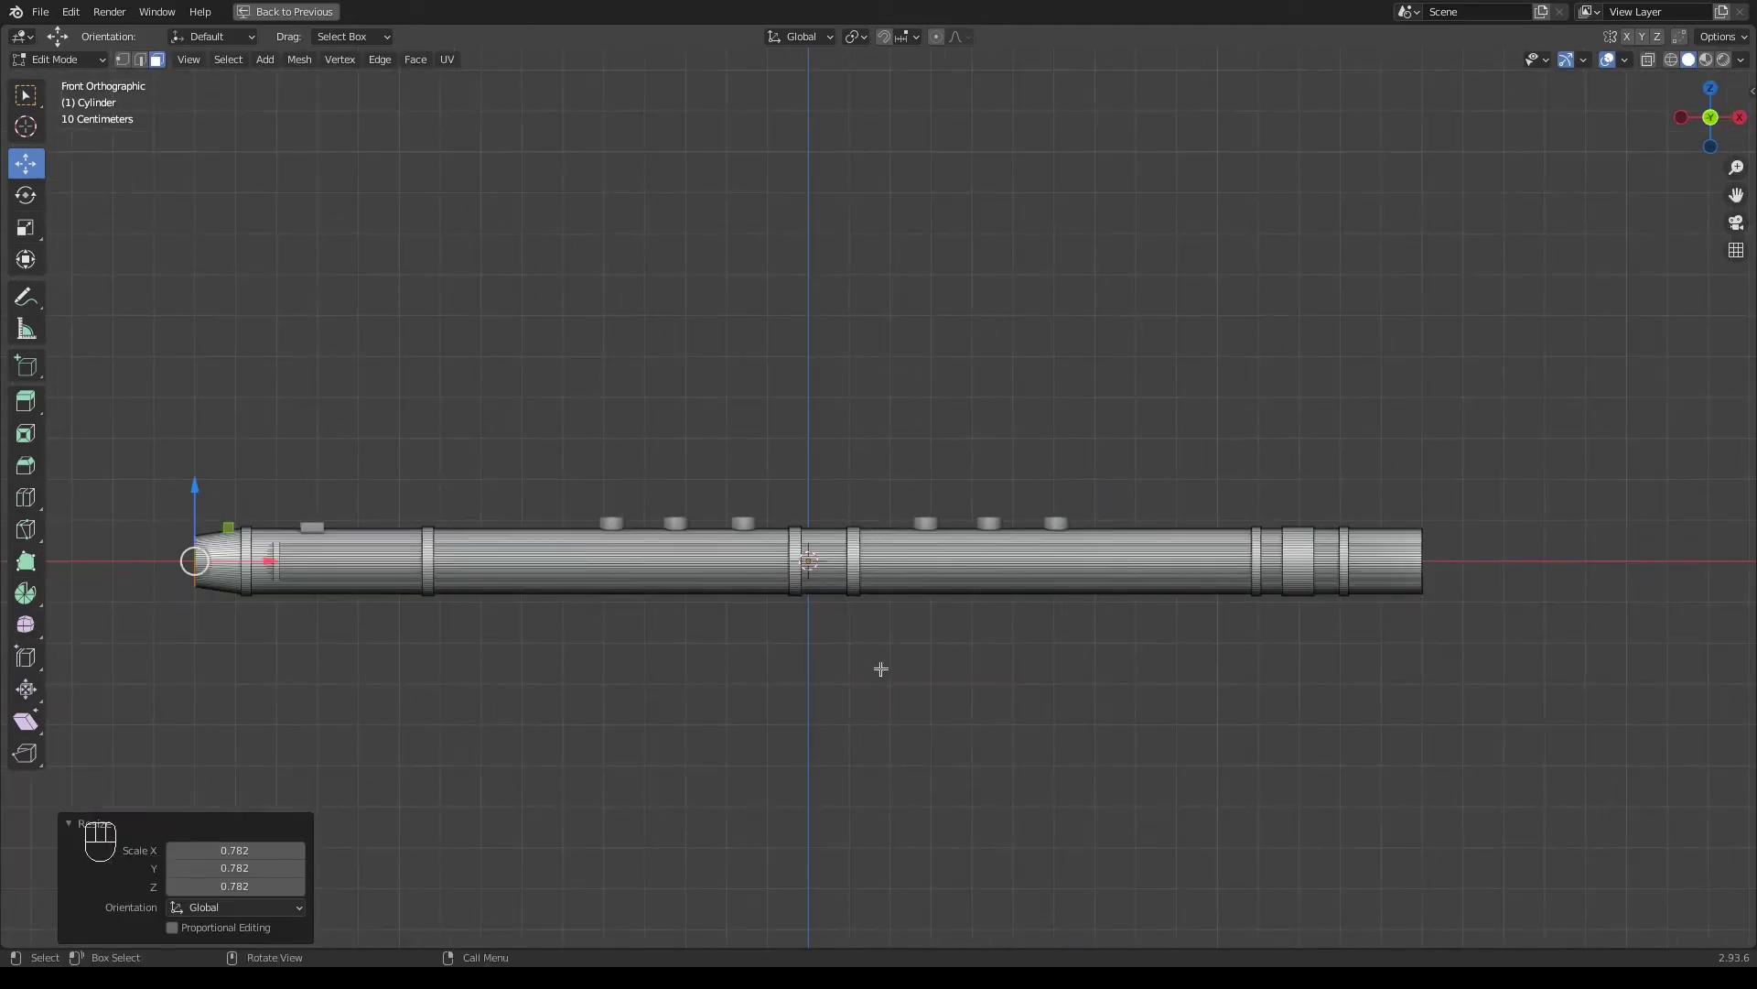
pyautogui.press('Tab')
pyautogui.moveTo(1100, 654); pyautogui.dragTo(1064, 805)
# Add a Boolean Difference modifier to the flute body with the Cube as cutter object
pyautogui.press('KP_1')
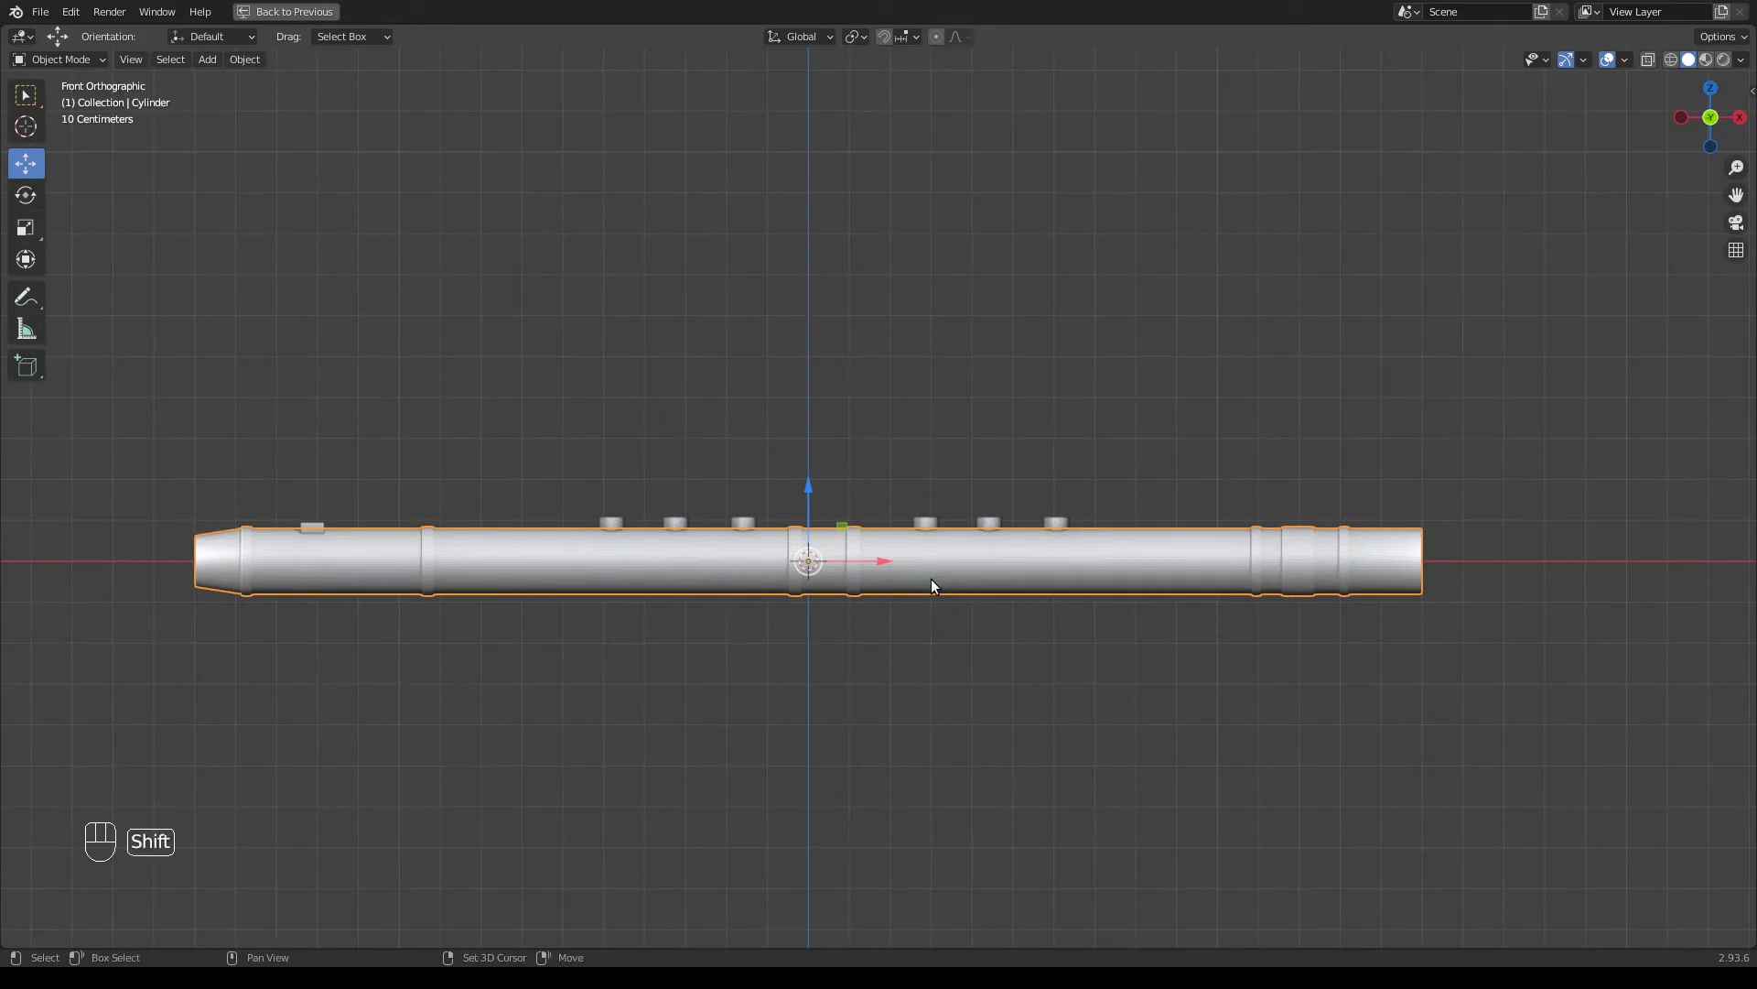
pyautogui.press('shift+space')
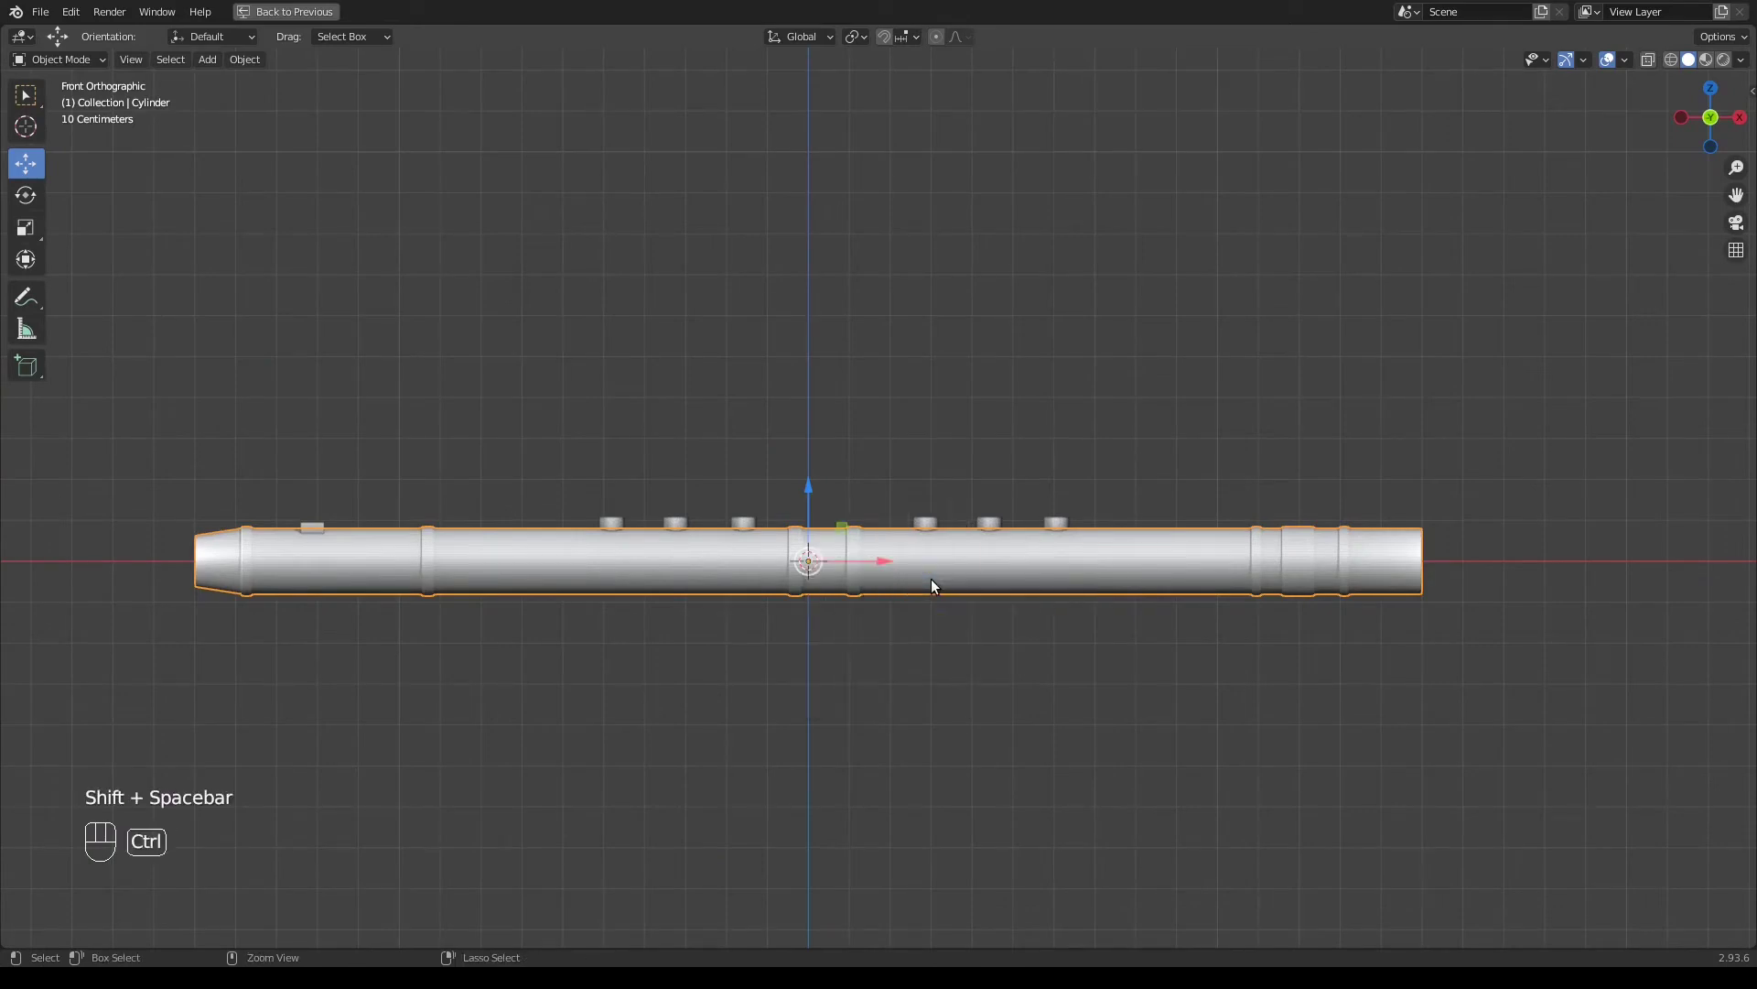
pyautogui.press('ctrl+space')
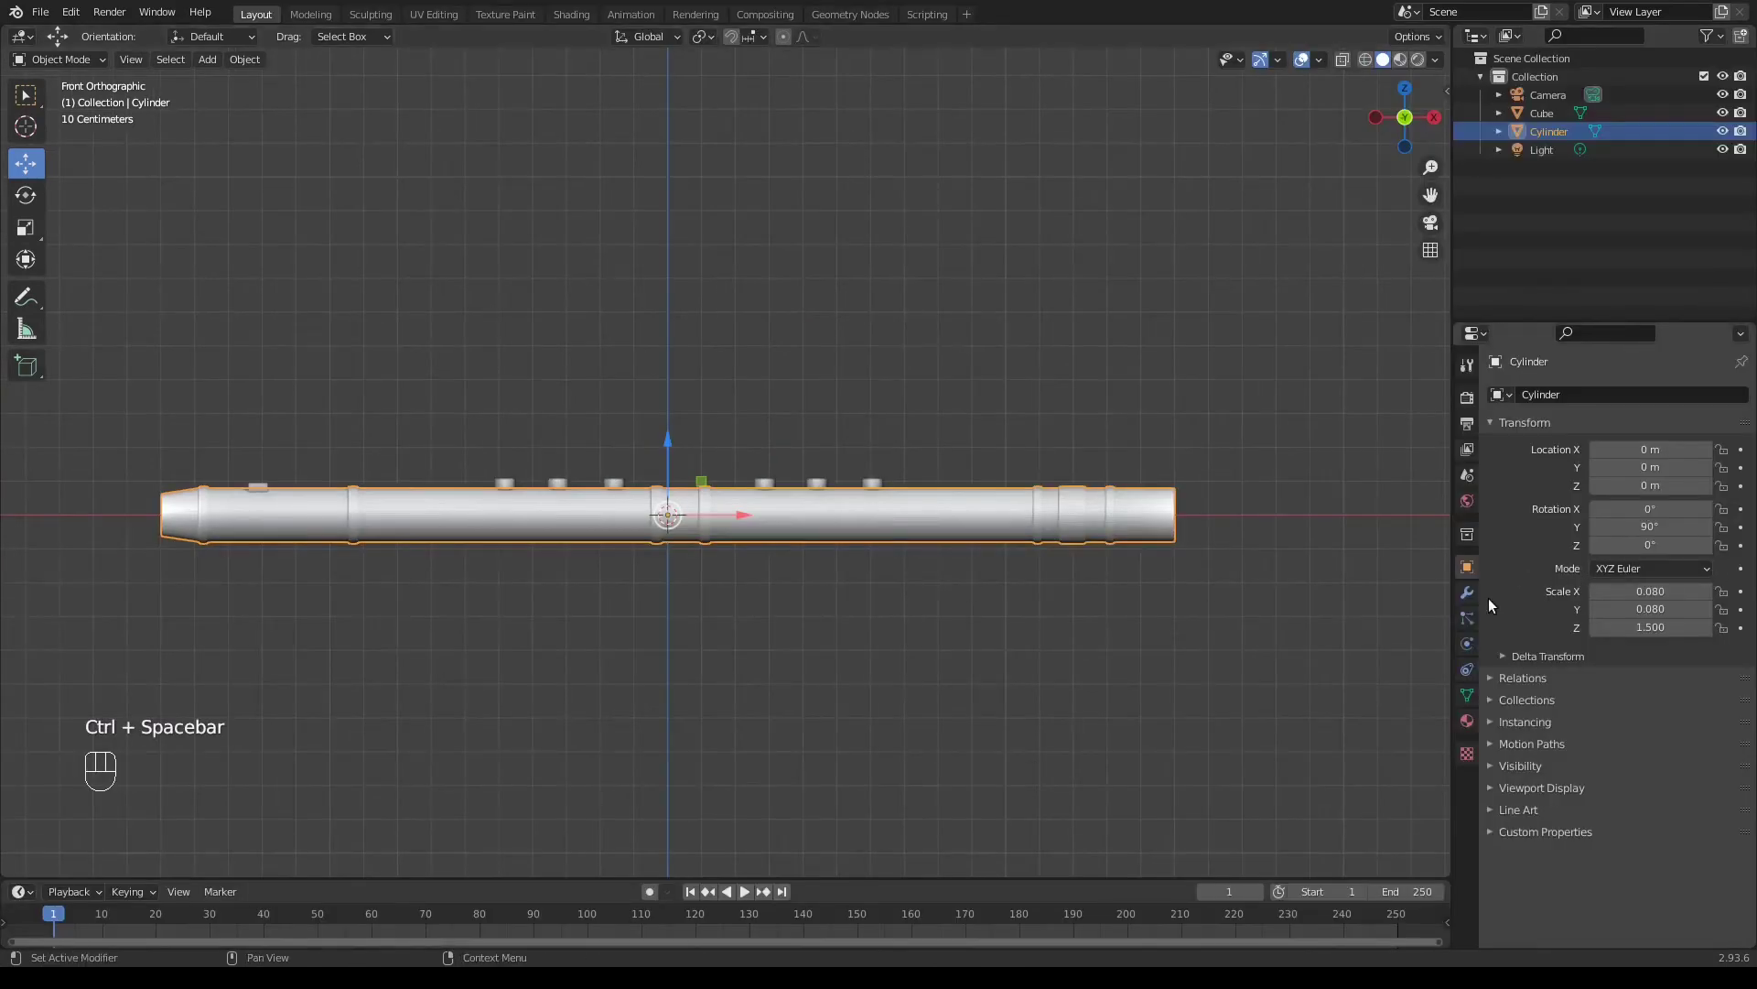
pyautogui.click(1470, 602)
pyautogui.moveTo(1575, 399); pyautogui.dragTo(1426, 487)
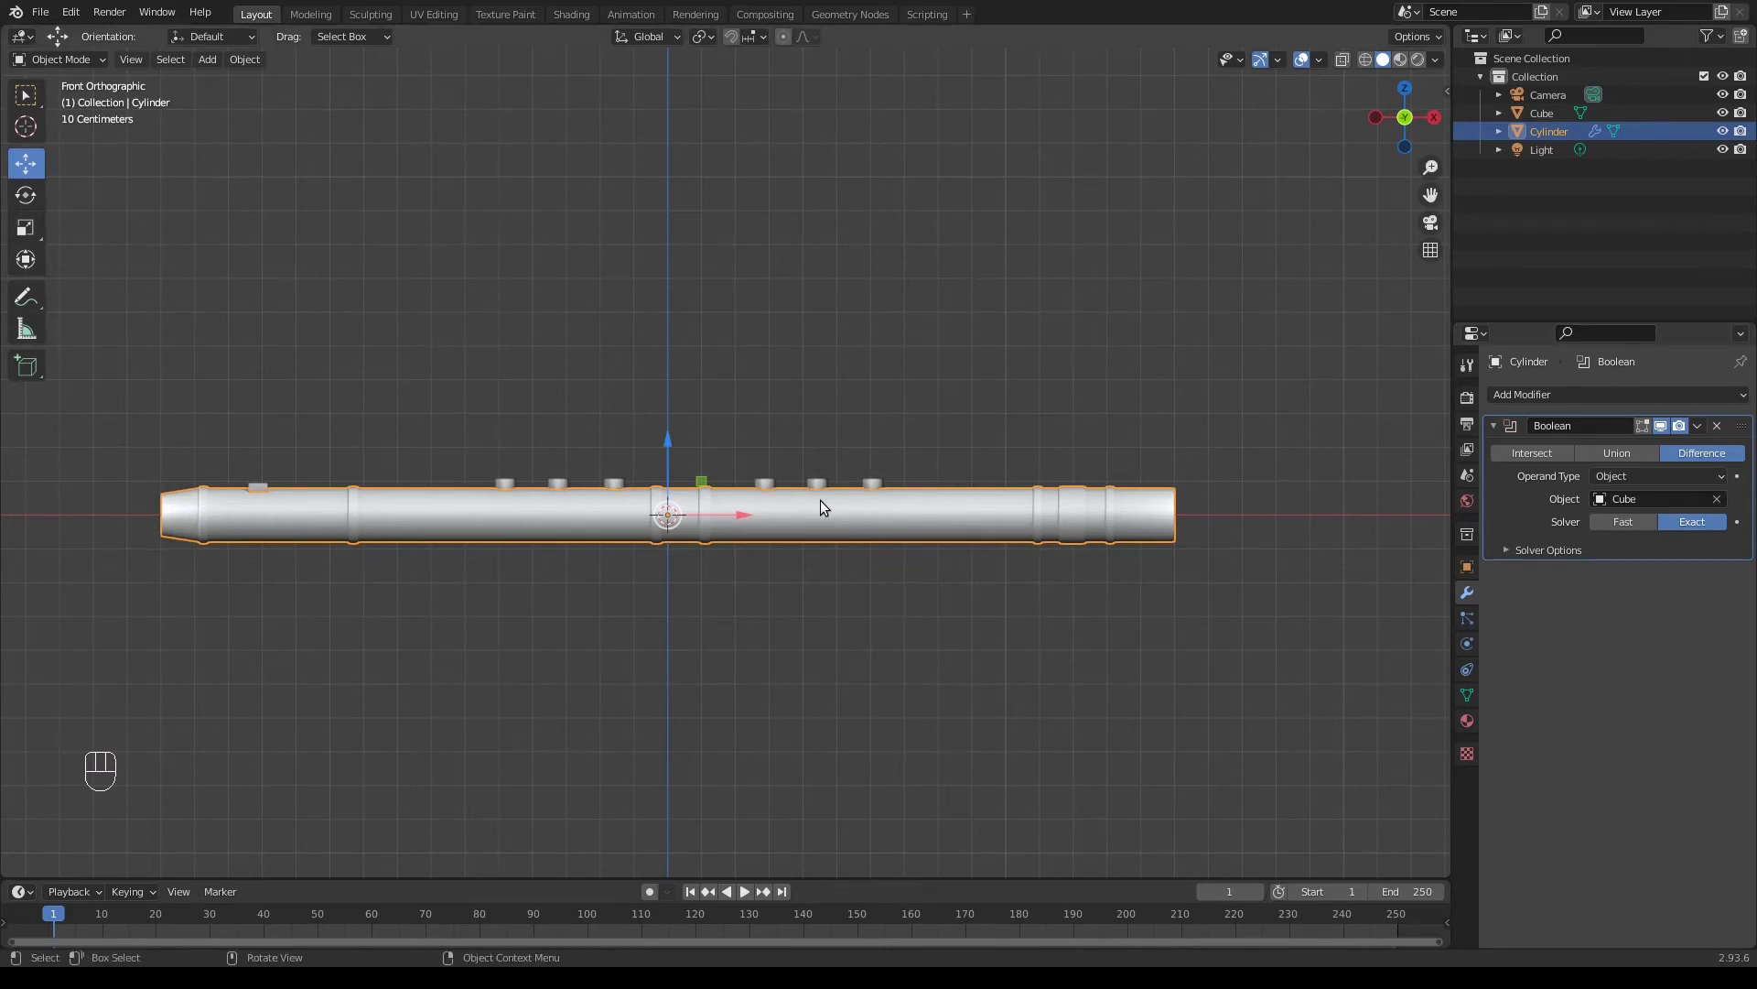
# Orbit to inspect the carved flute and return to a straight front view
pyautogui.moveTo(876, 488); pyautogui.dragTo(970, 573)
pyautogui.moveTo(970, 585); pyautogui.dragTo(820, 645)
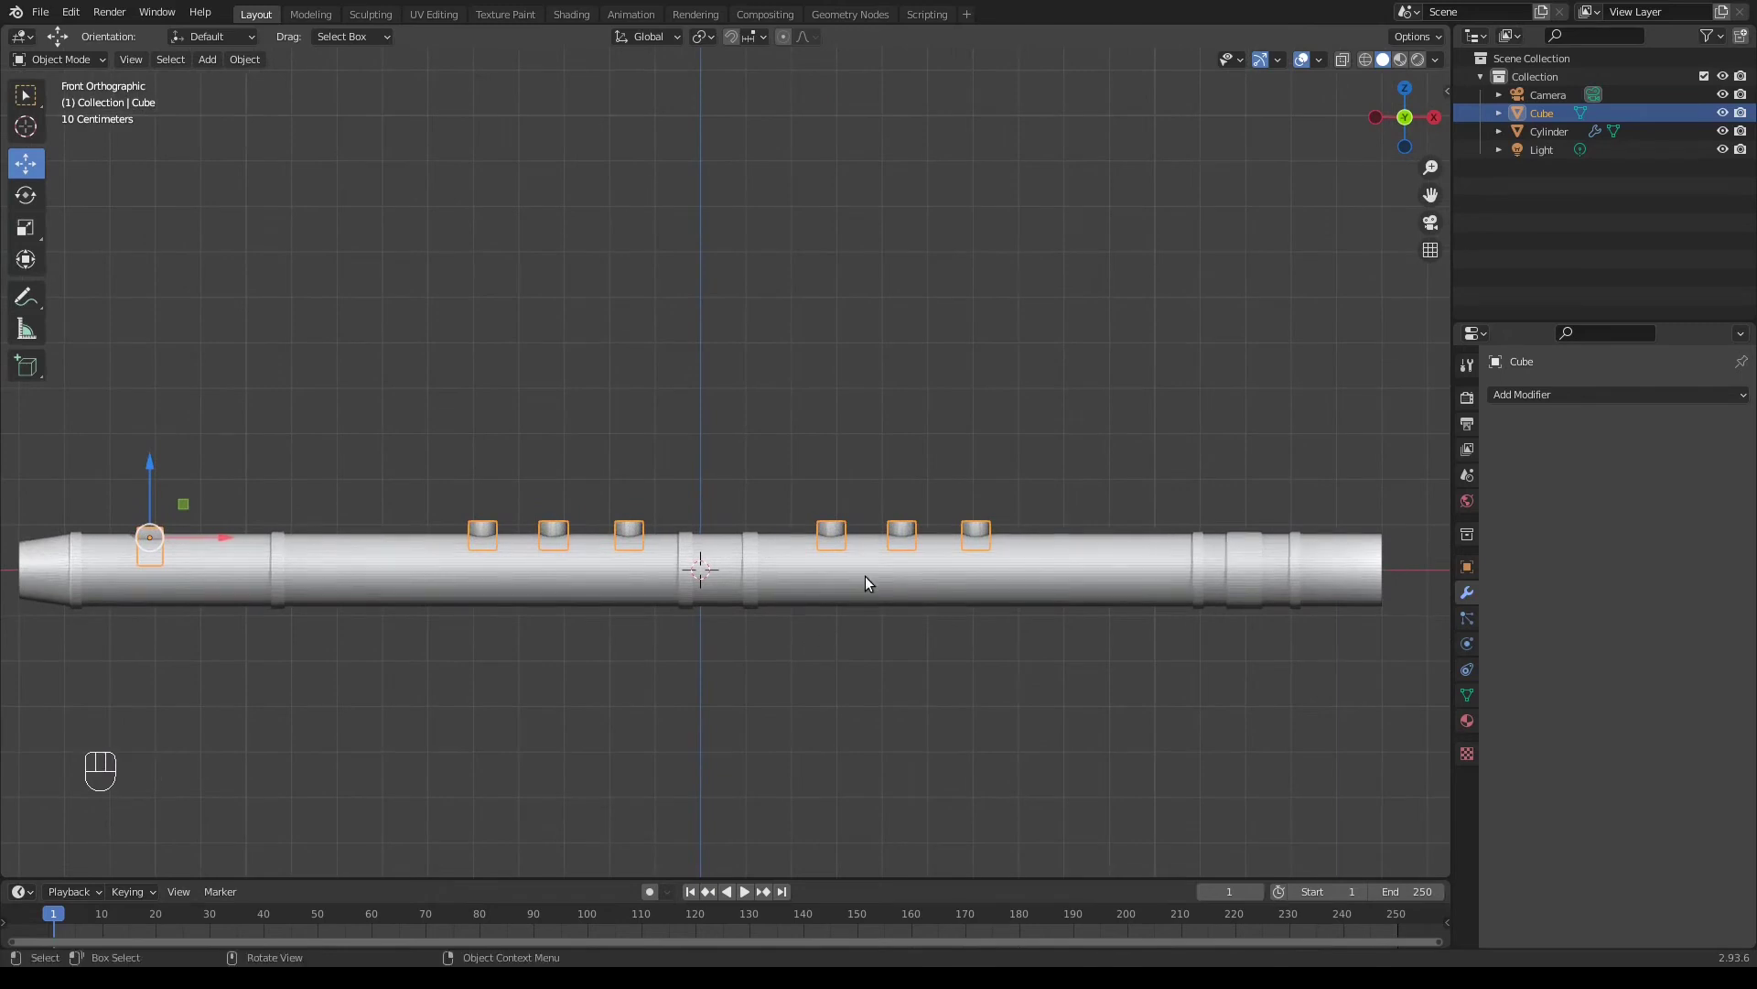
pyautogui.moveTo(920, 535); pyautogui.dragTo(907, 598)
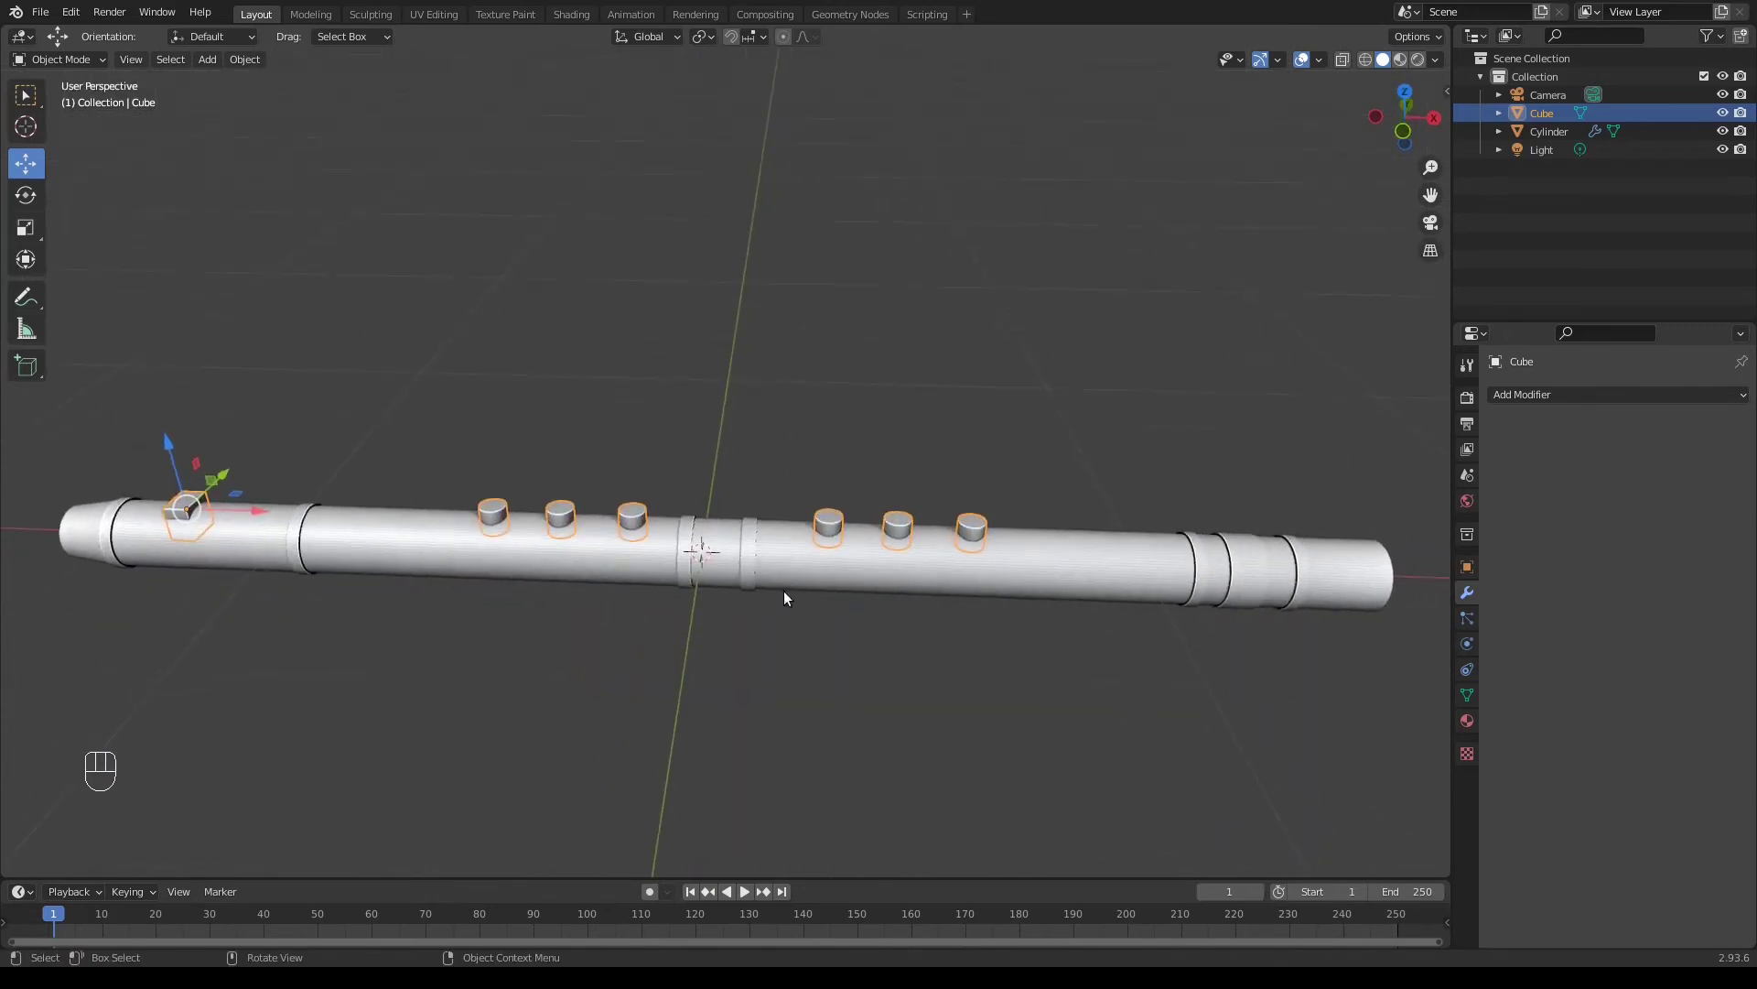
pyautogui.press('ctrl+space')
pyautogui.press('ctrl+space')
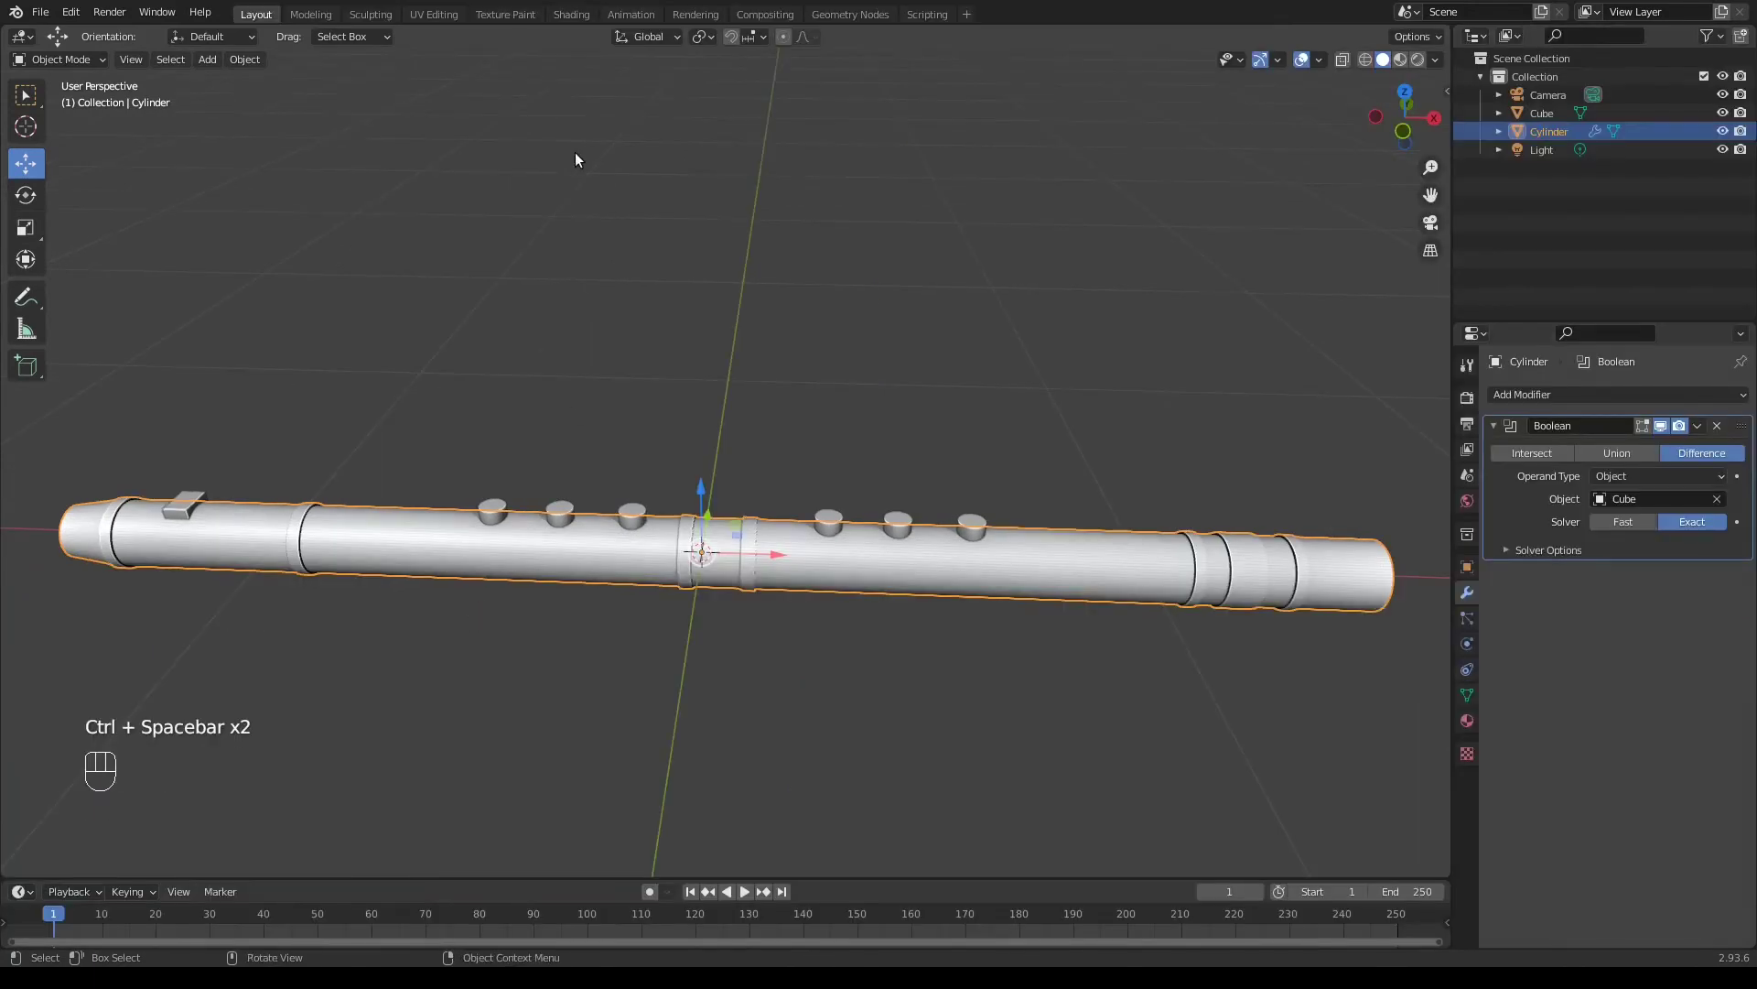
pyautogui.moveTo(649, 348); pyautogui.dragTo(664, 272)
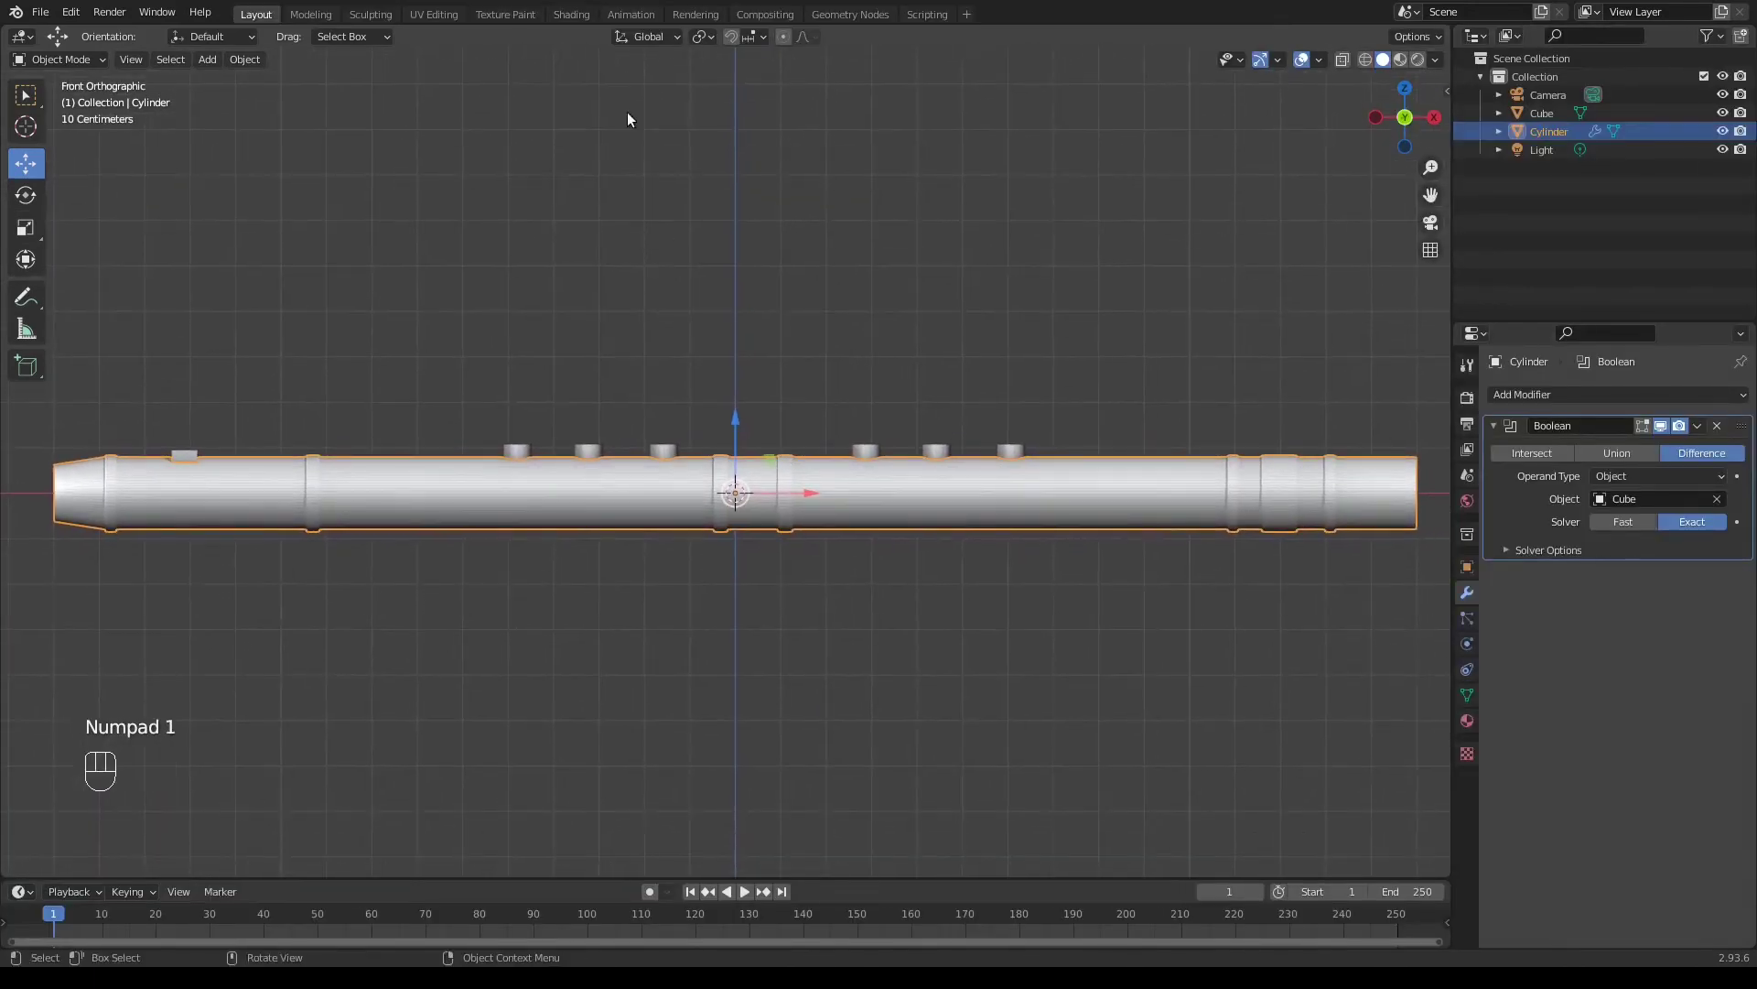
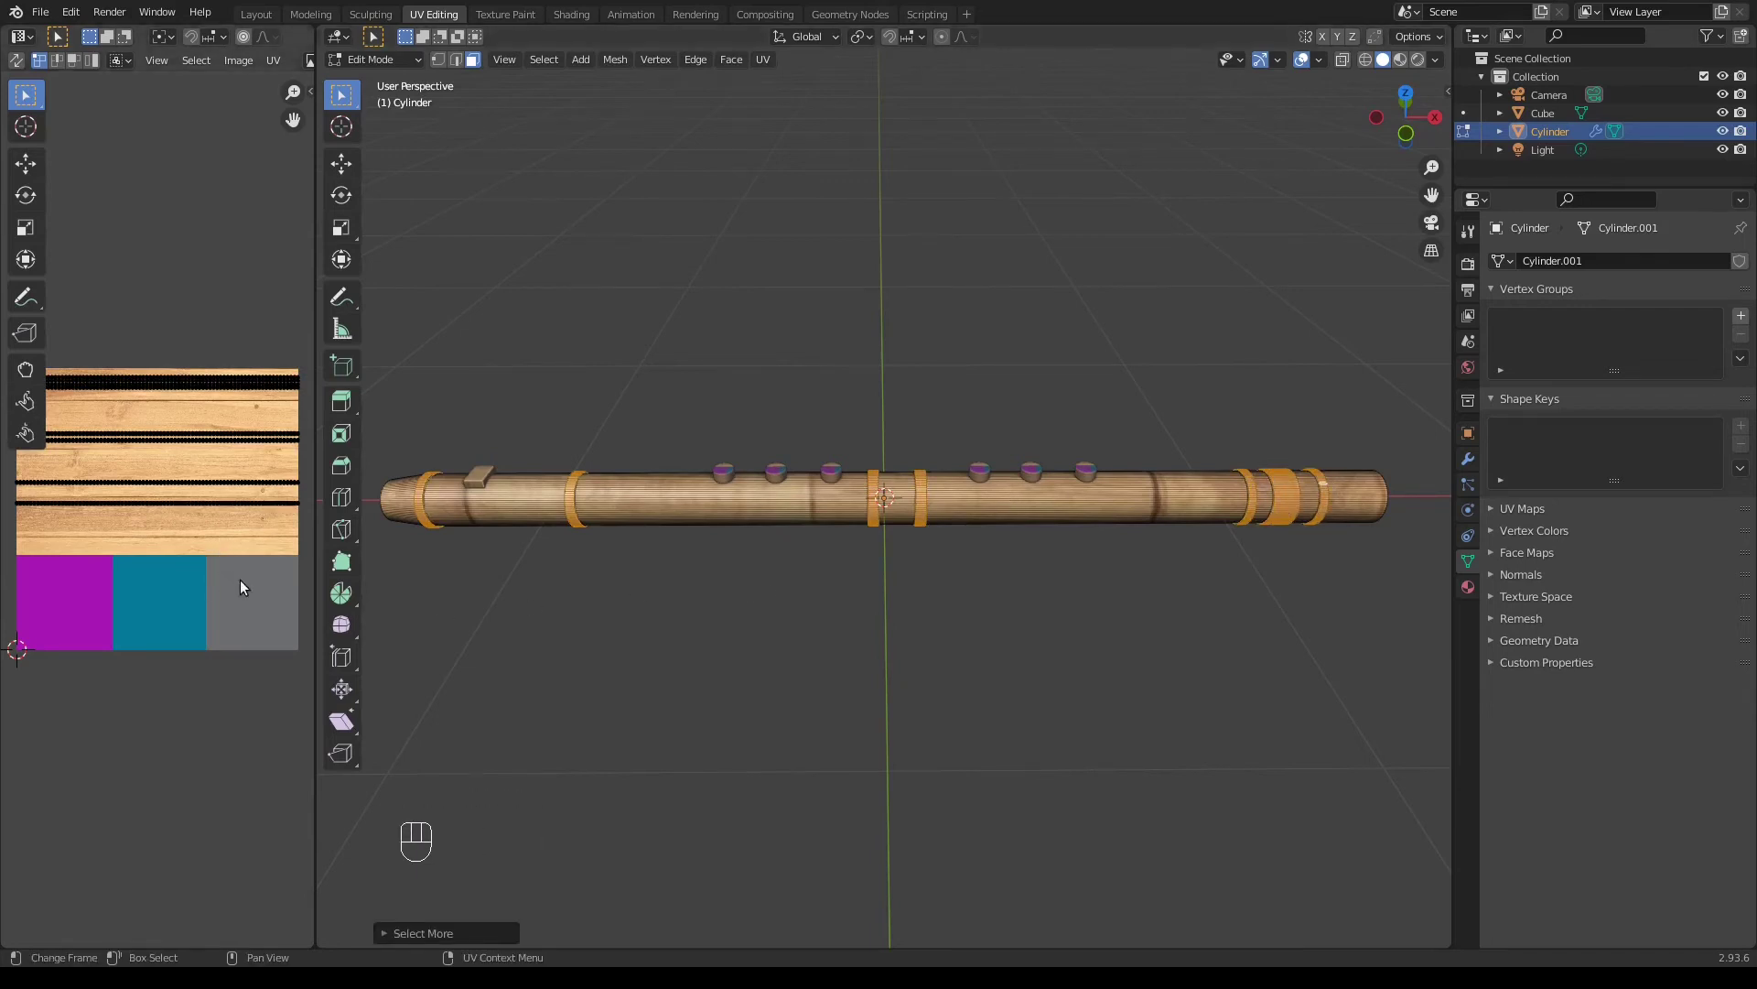
# Select the ring faces and shrink and move their UVs onto the teal patch of the atlas
pyautogui.press('a')
pyautogui.press('s')
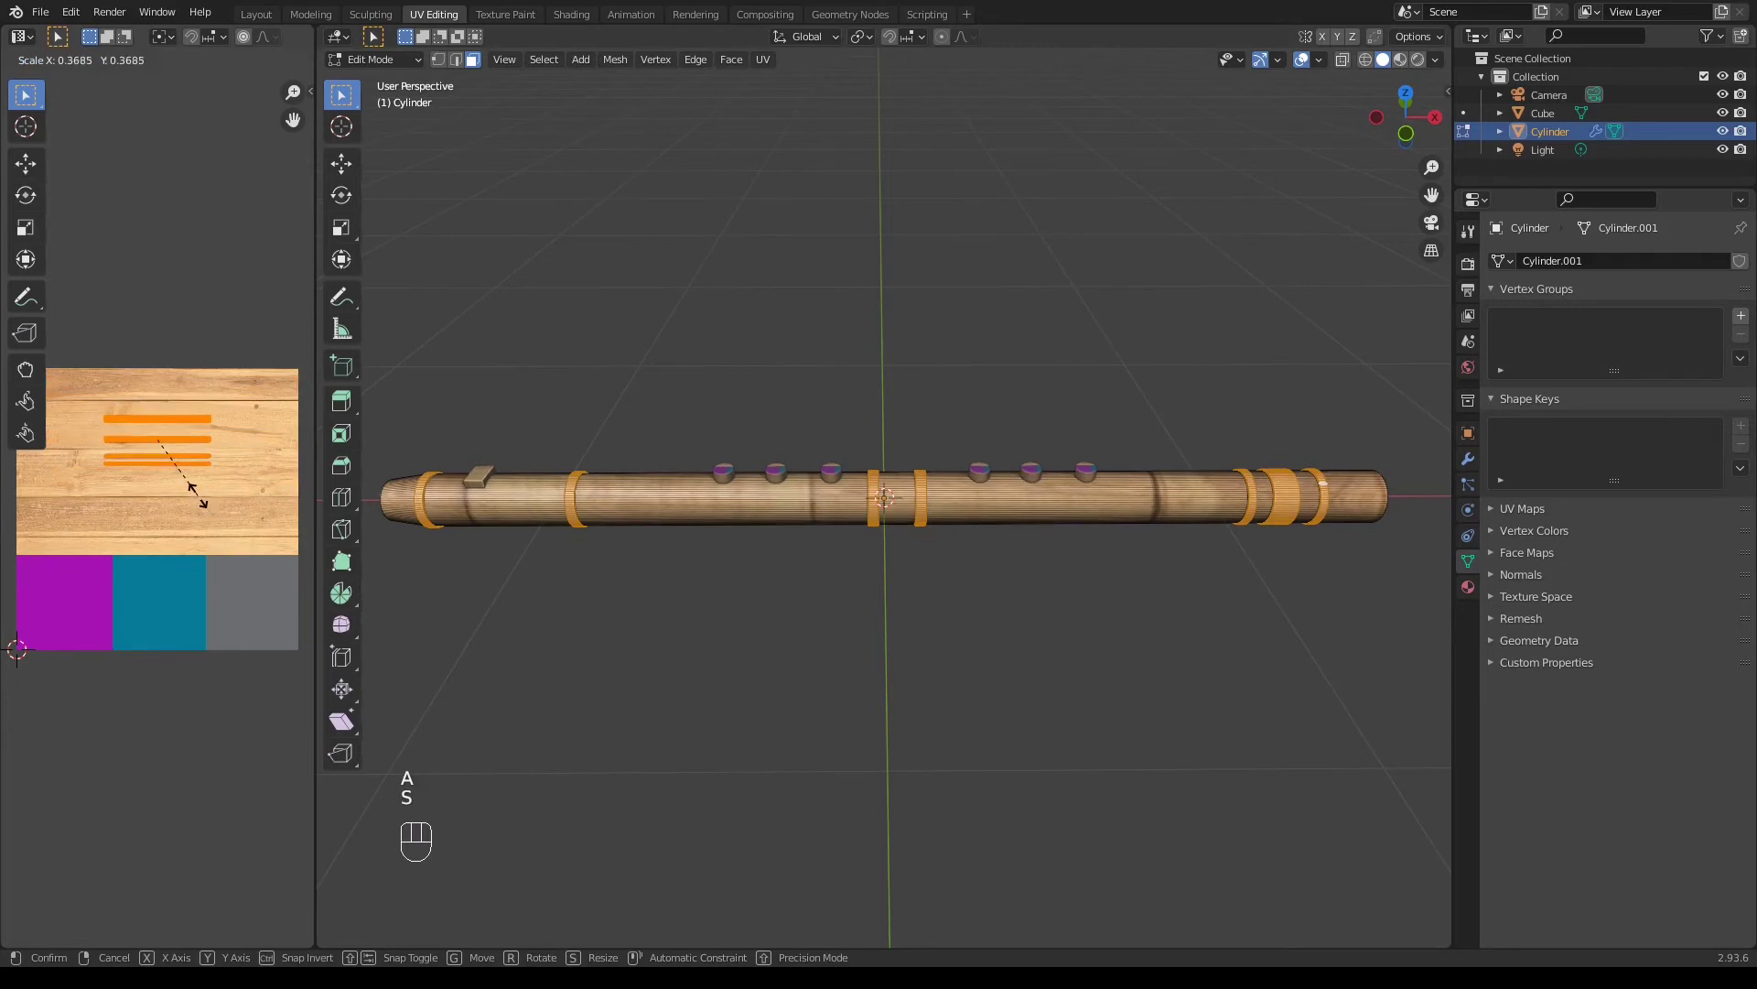
pyautogui.press('g')
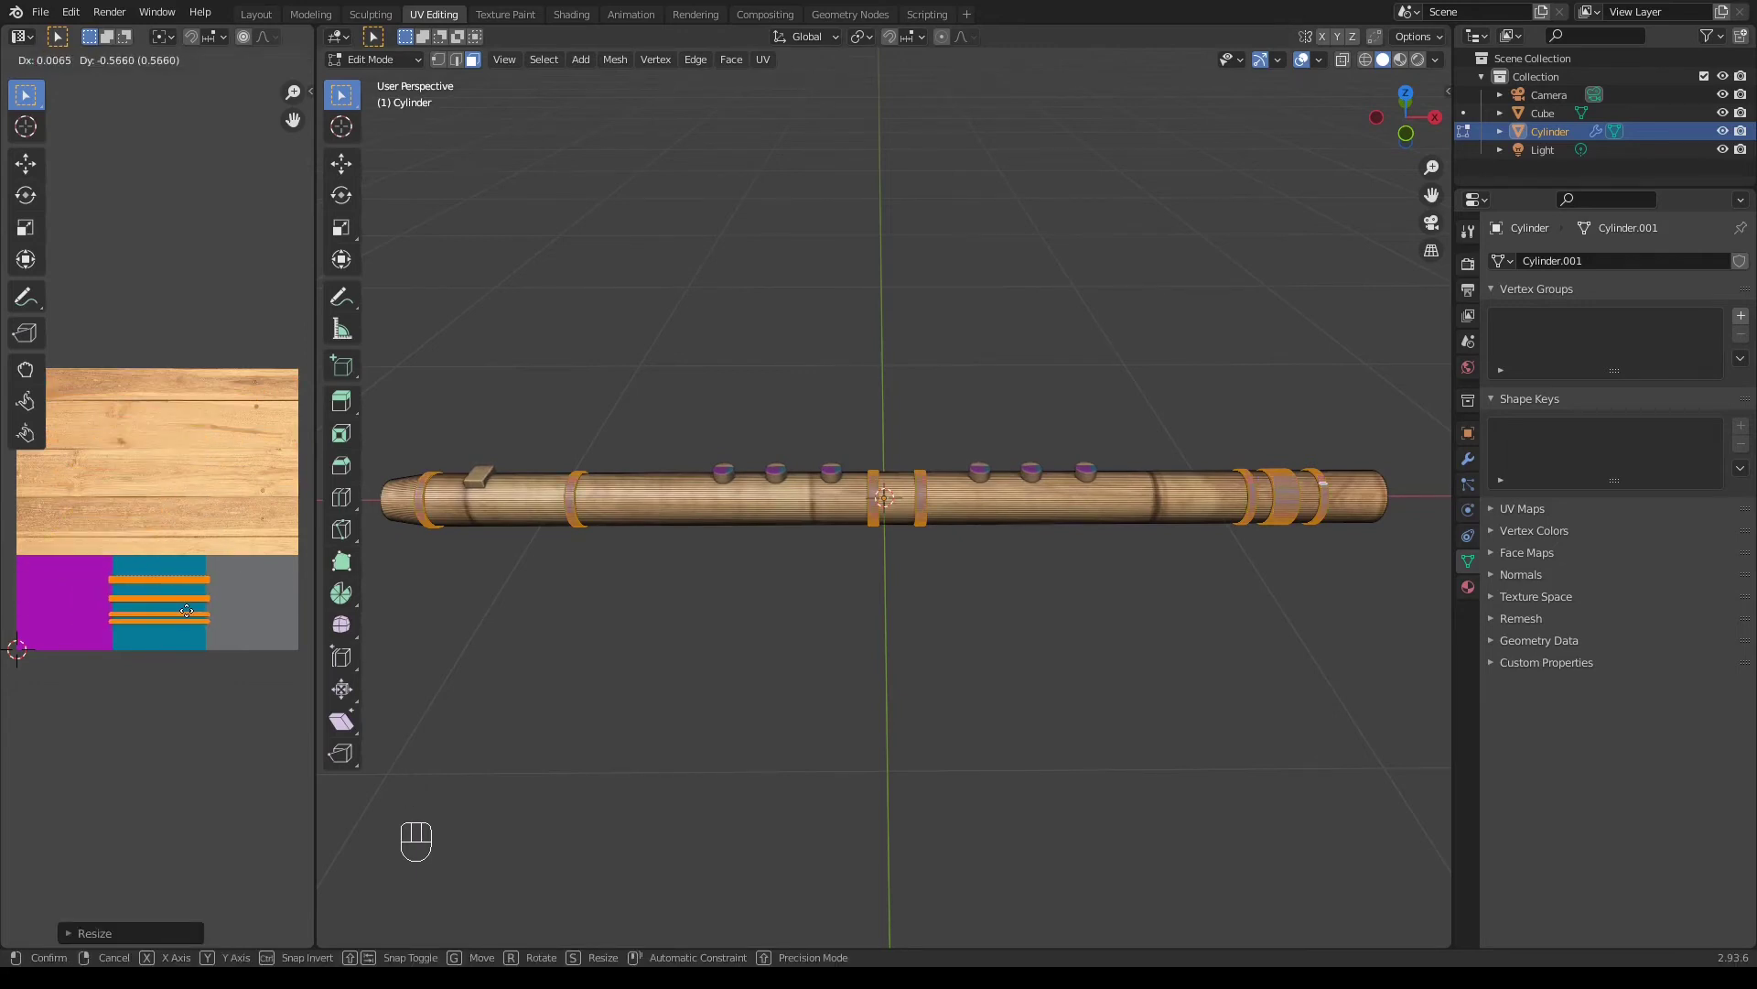
pyautogui.press('s')
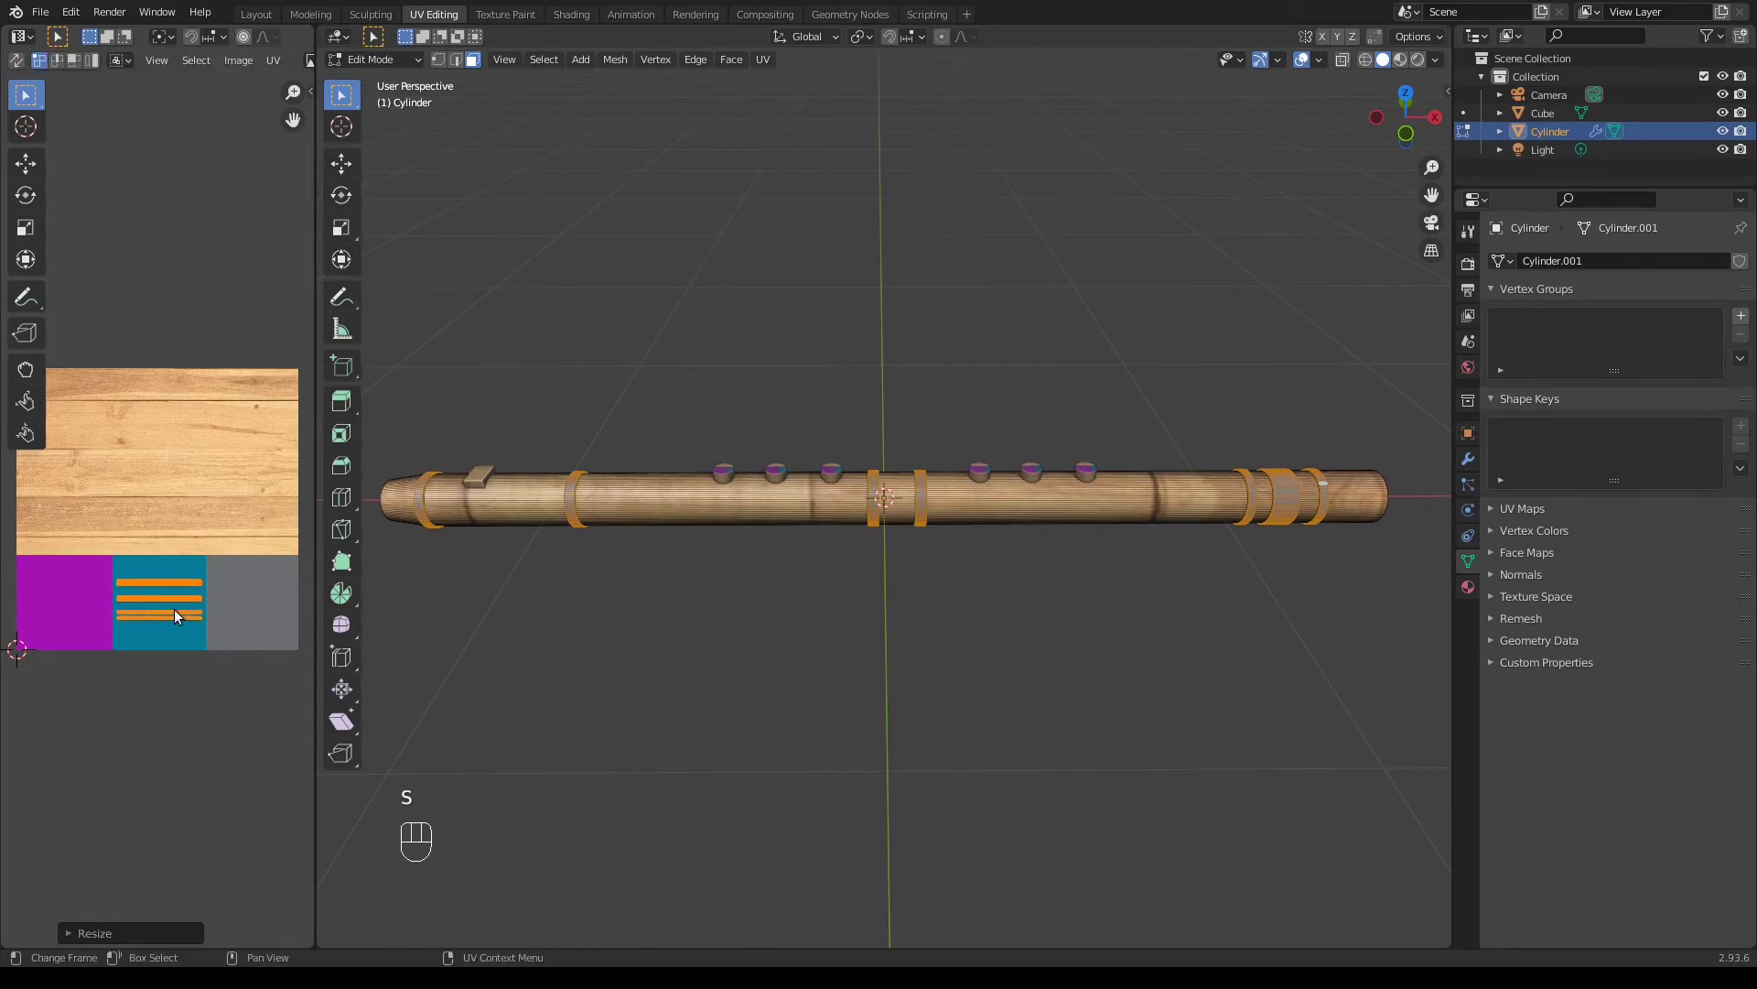
# Fit ring UVs on teal, then move the middle ring and foot band UVs onto the purple patch
pyautogui.press('g')
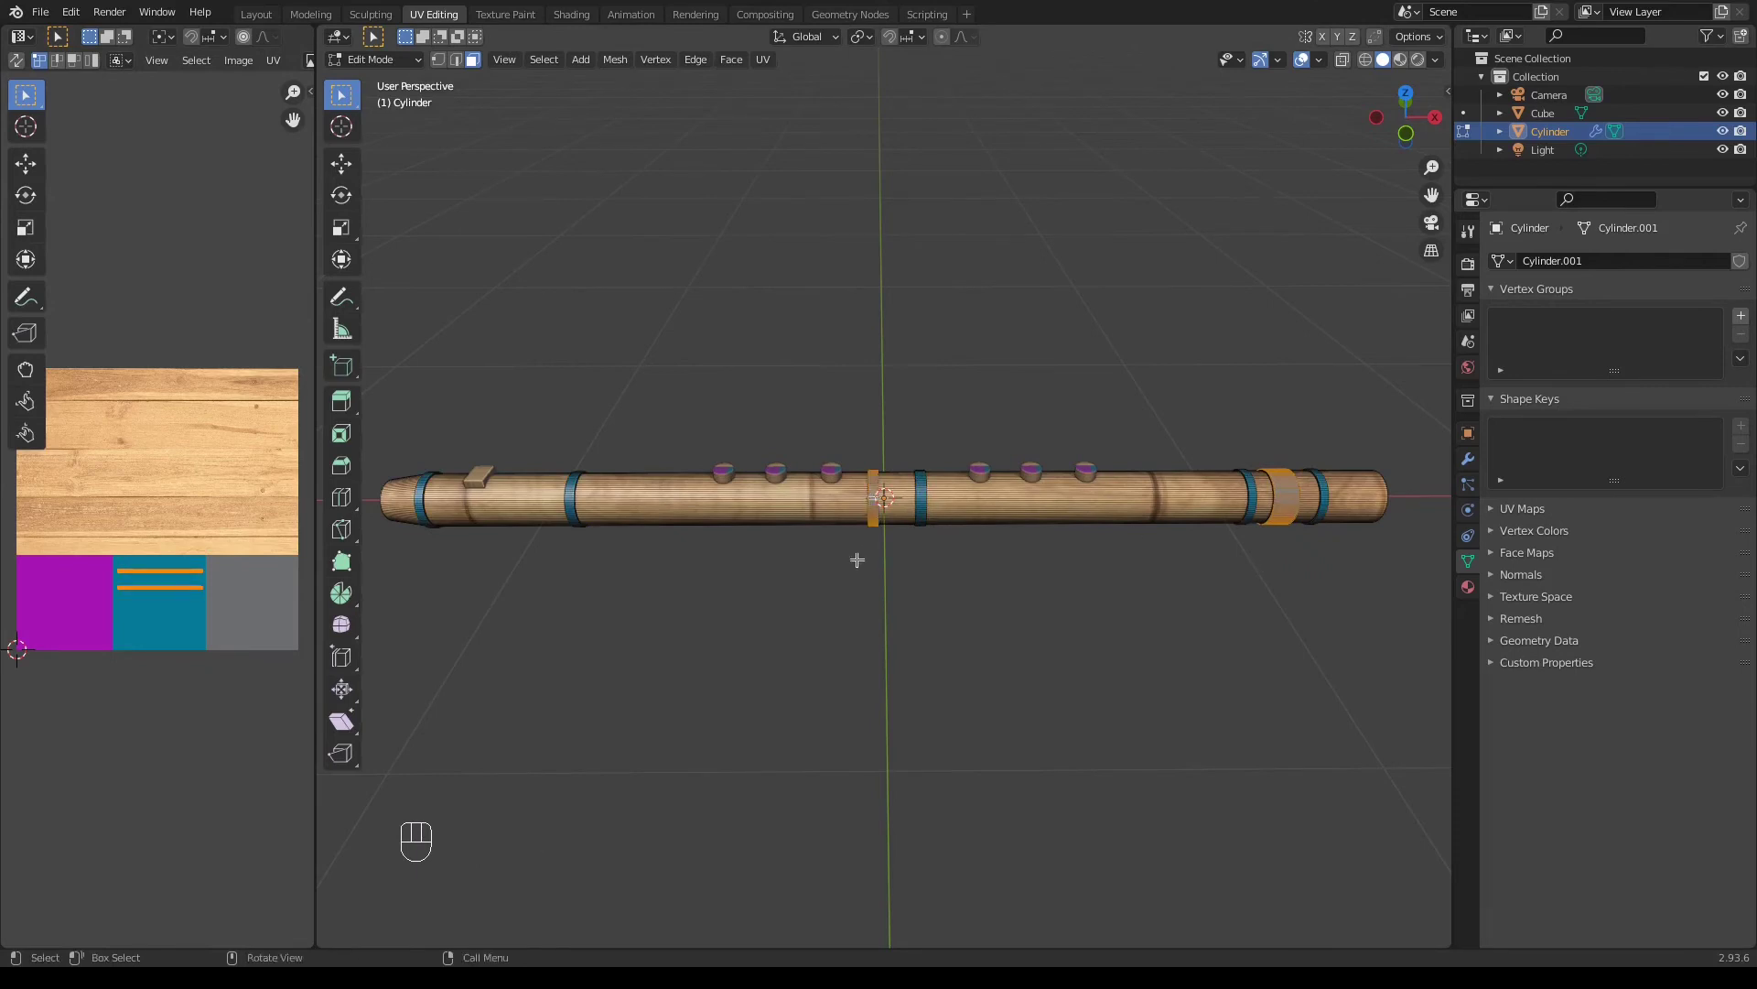
pyautogui.press('ctrl+KP_Add')
pyautogui.press('g')
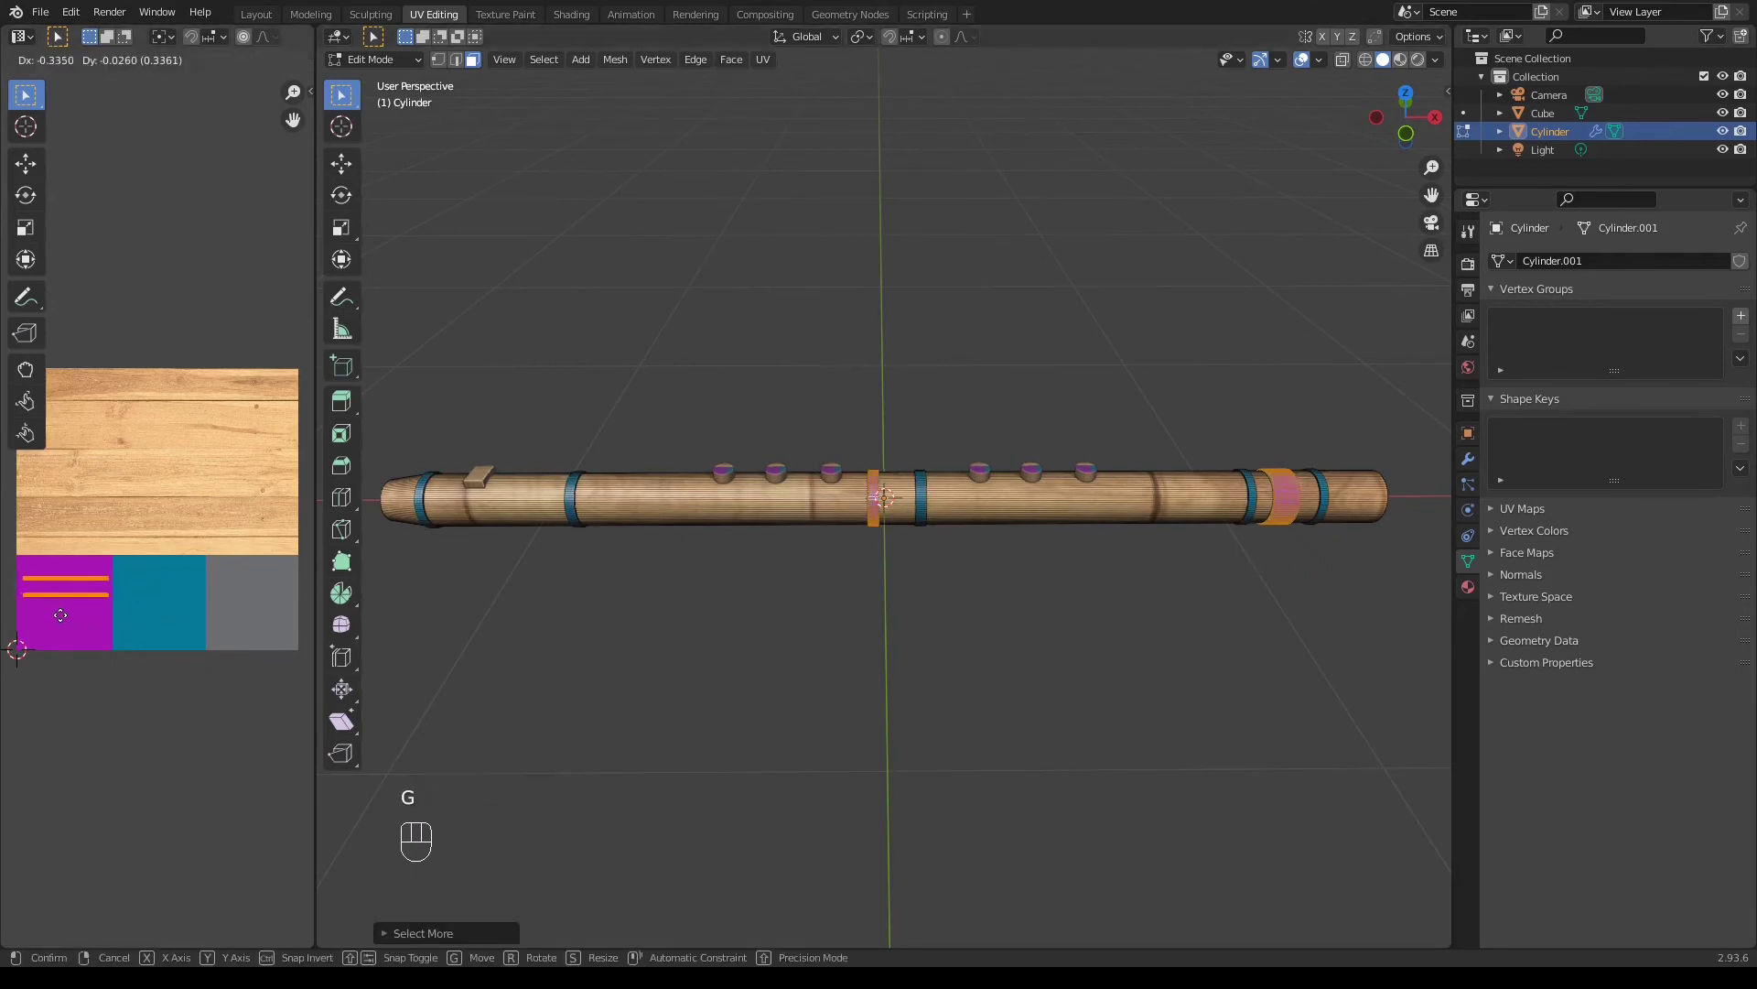
pyautogui.press('a')
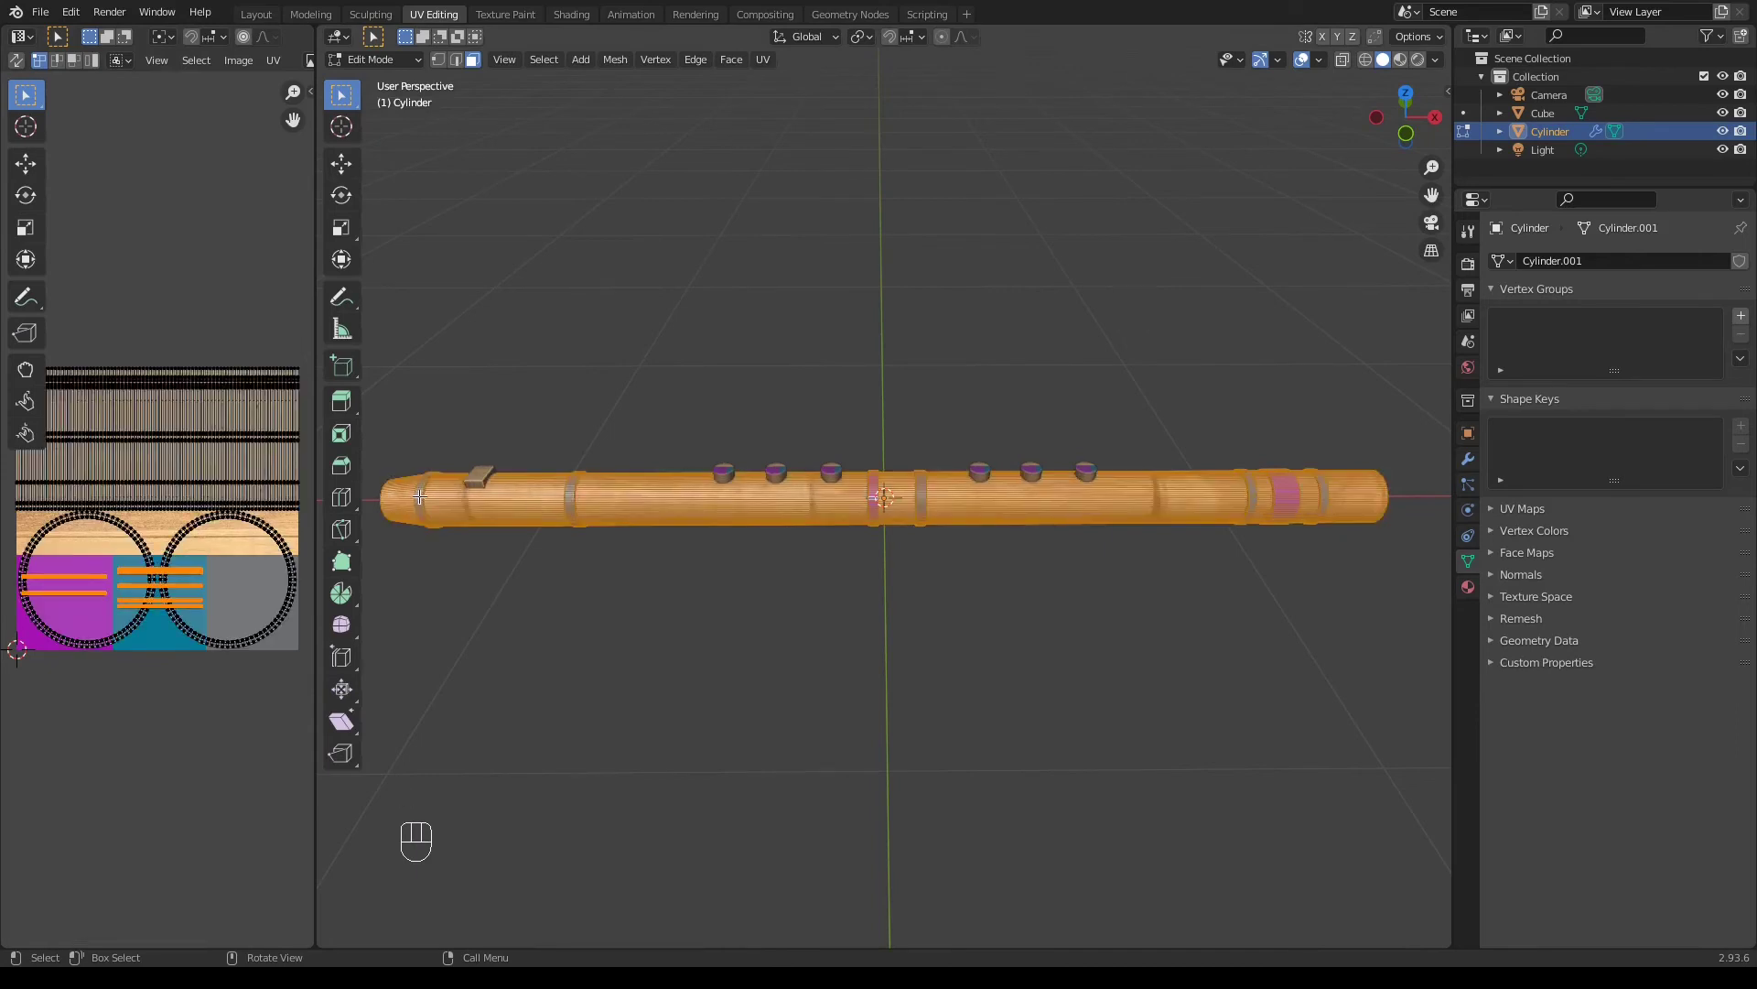
pyautogui.press('a')
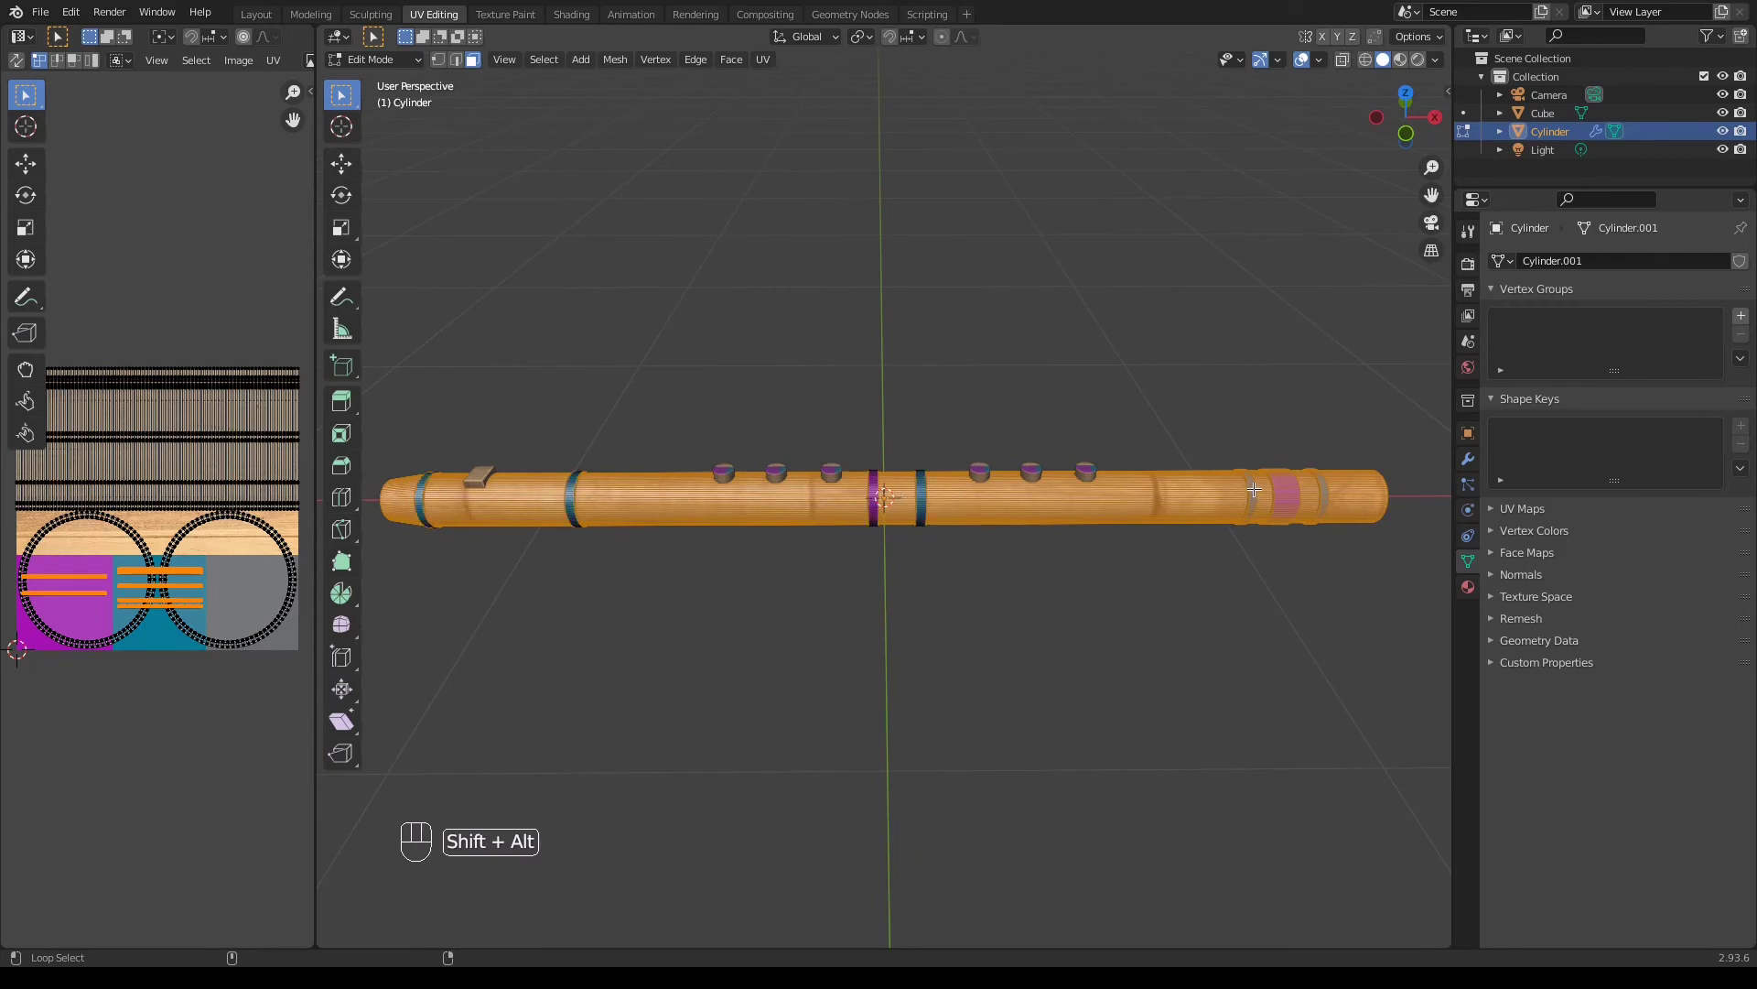
pyautogui.press('ctrl+KP_Subtract')
# Select the whole body and scale and move its UVs to fit inside the wood area
pyautogui.press('a')
pyautogui.press('s')
pyautogui.press('g')
pyautogui.press('s')
pyautogui.press('g')
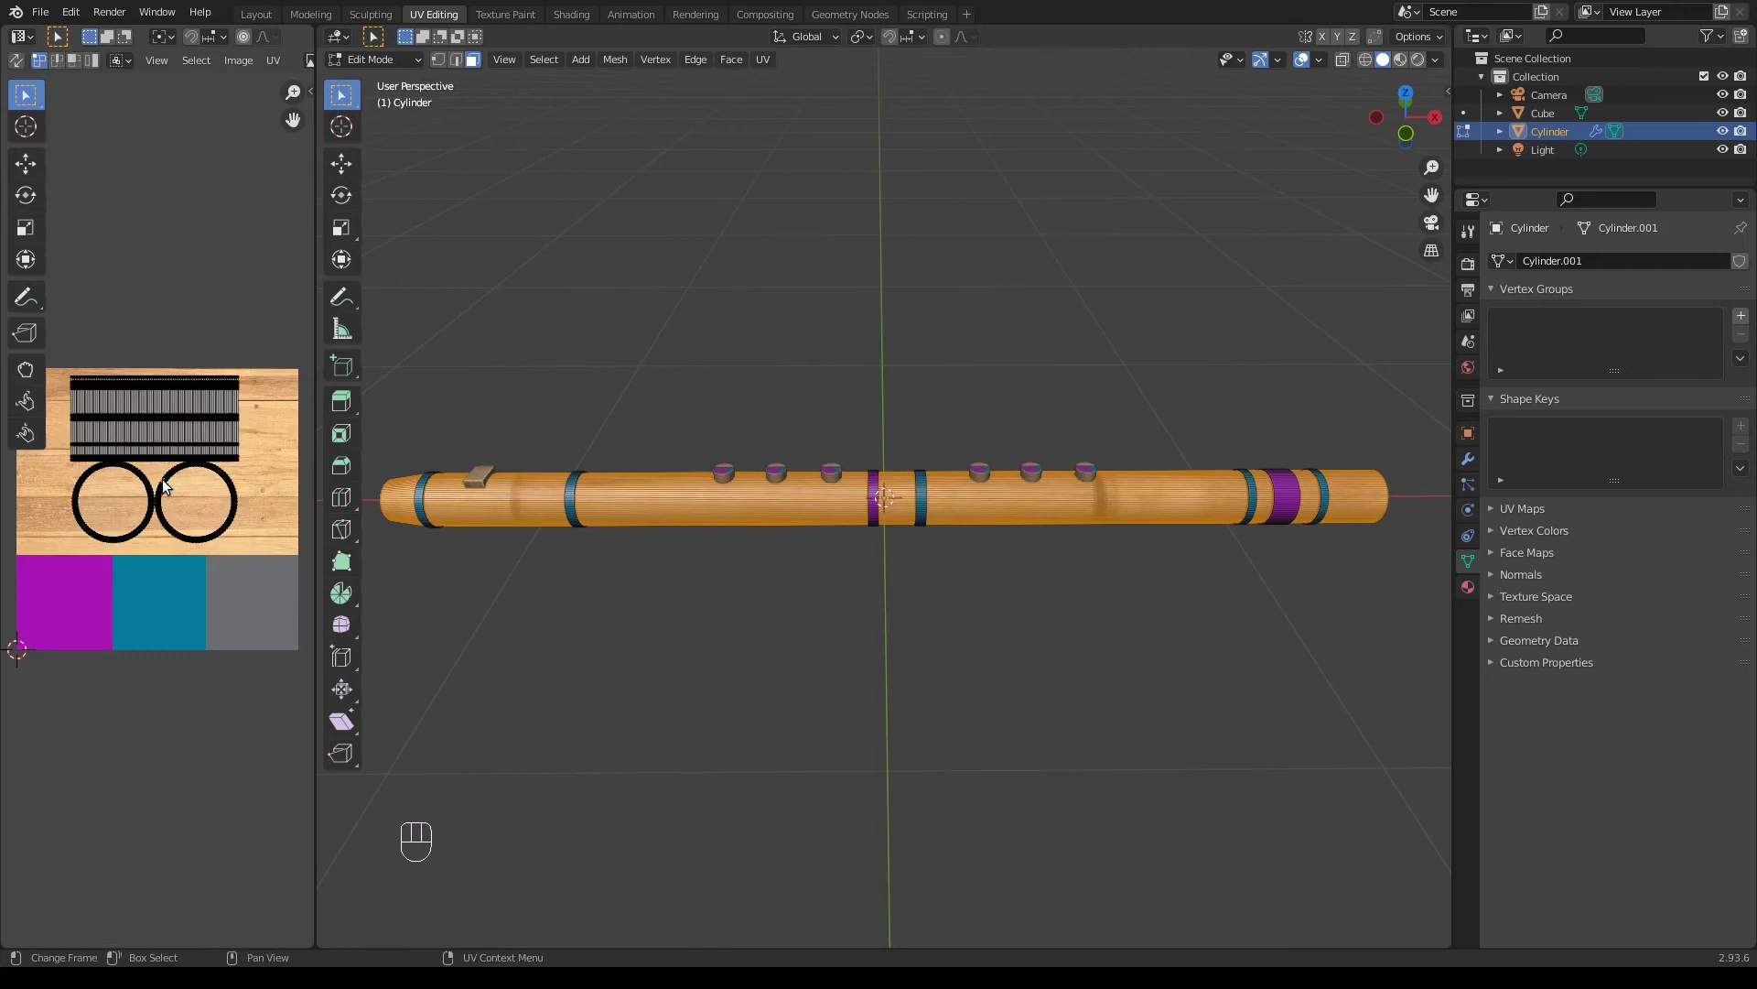
# Move the end-cap circle UVs down onto the grey patch of the atlas
pyautogui.click(167, 486)
pyautogui.click(152, 498)
pyautogui.press('g')
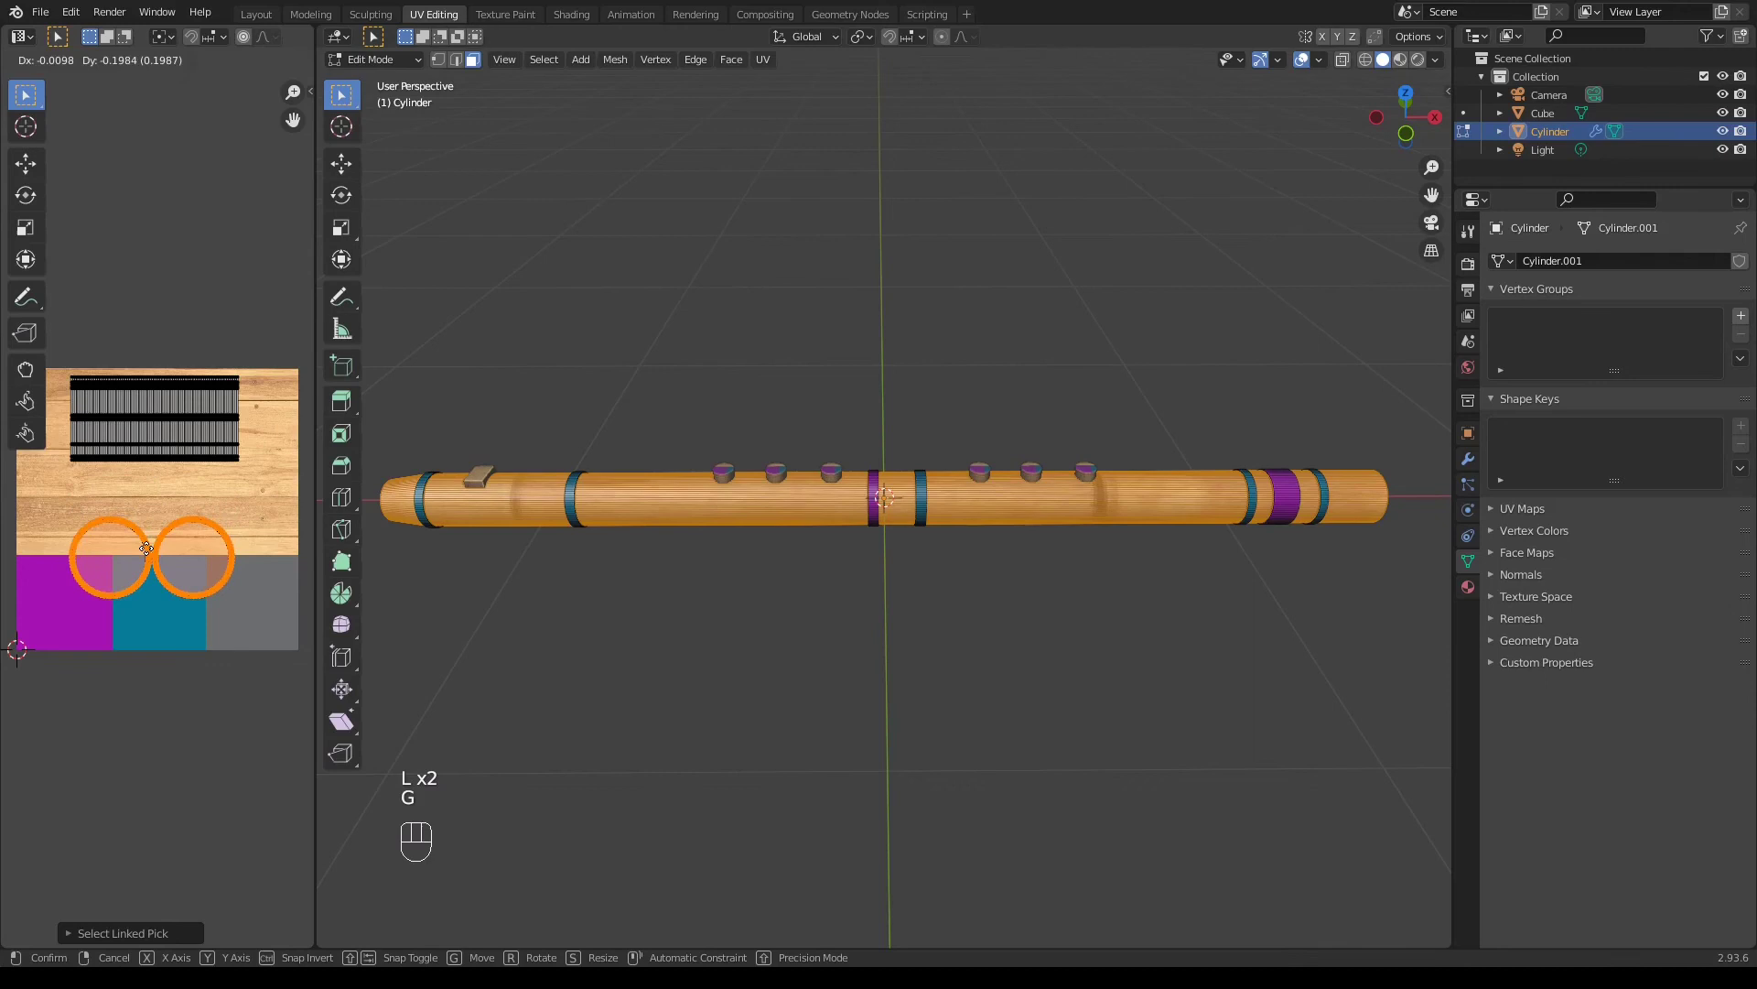
pyautogui.press('g')
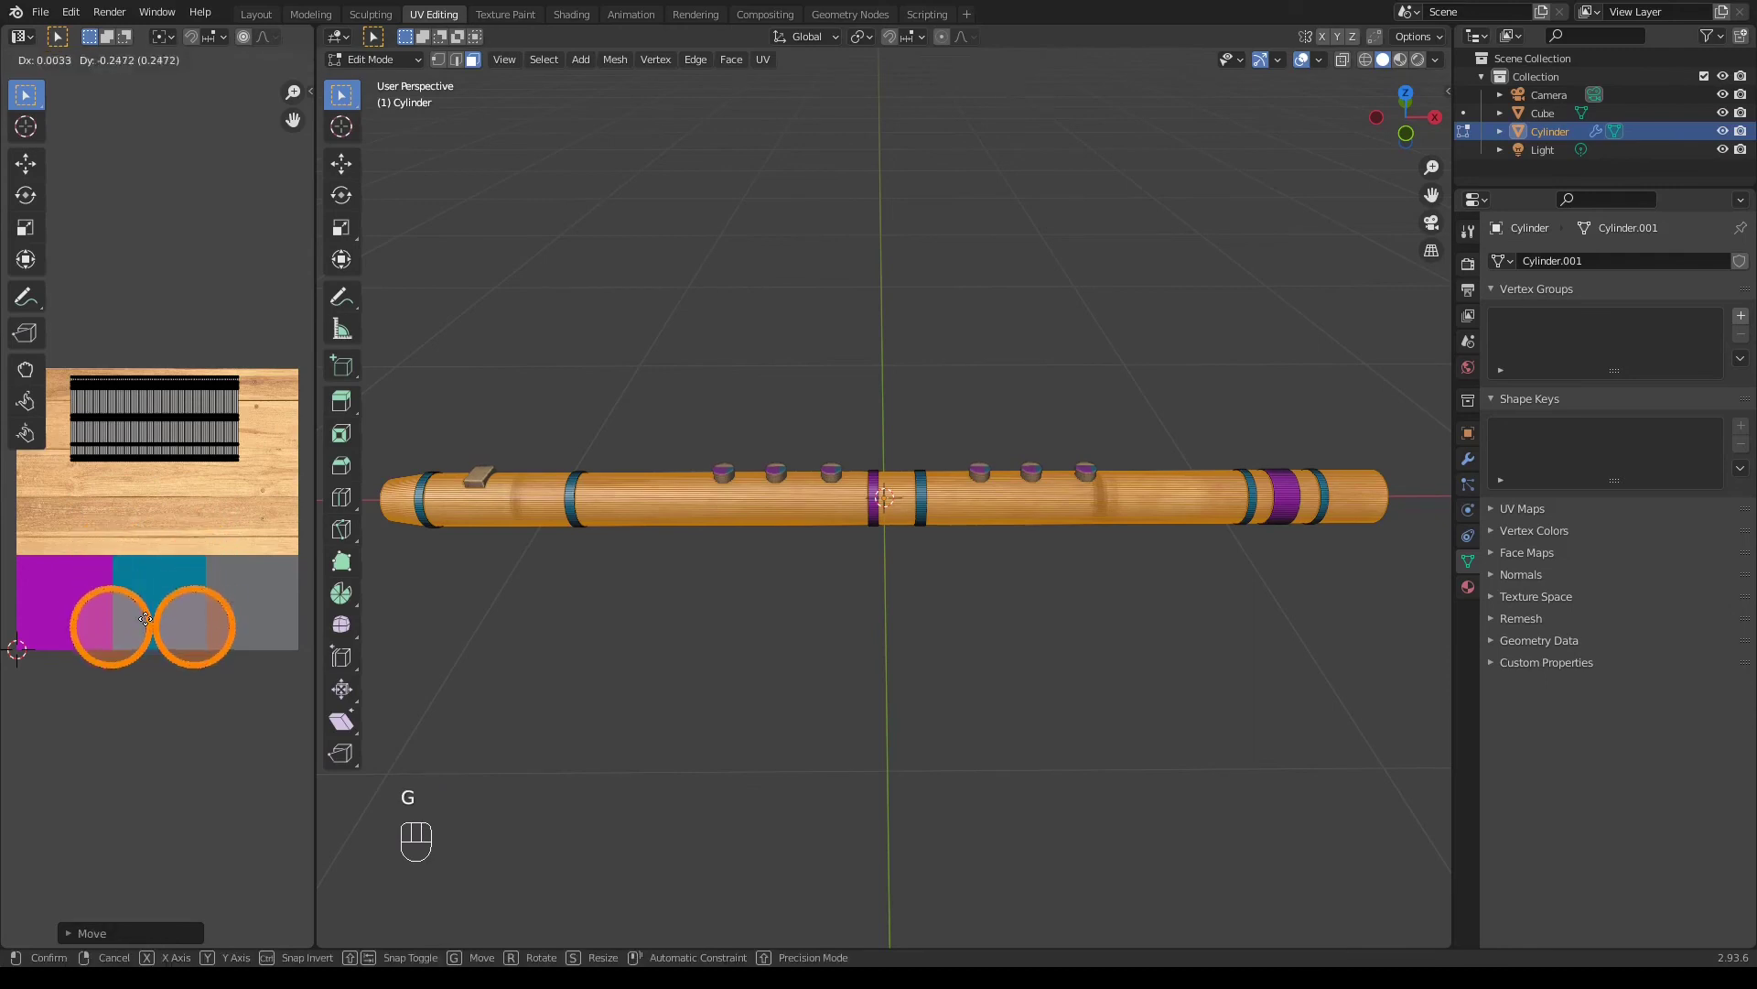
# Enlarge the body strip UVs so they stretch across the wood-grain area
pyautogui.click(138, 439)
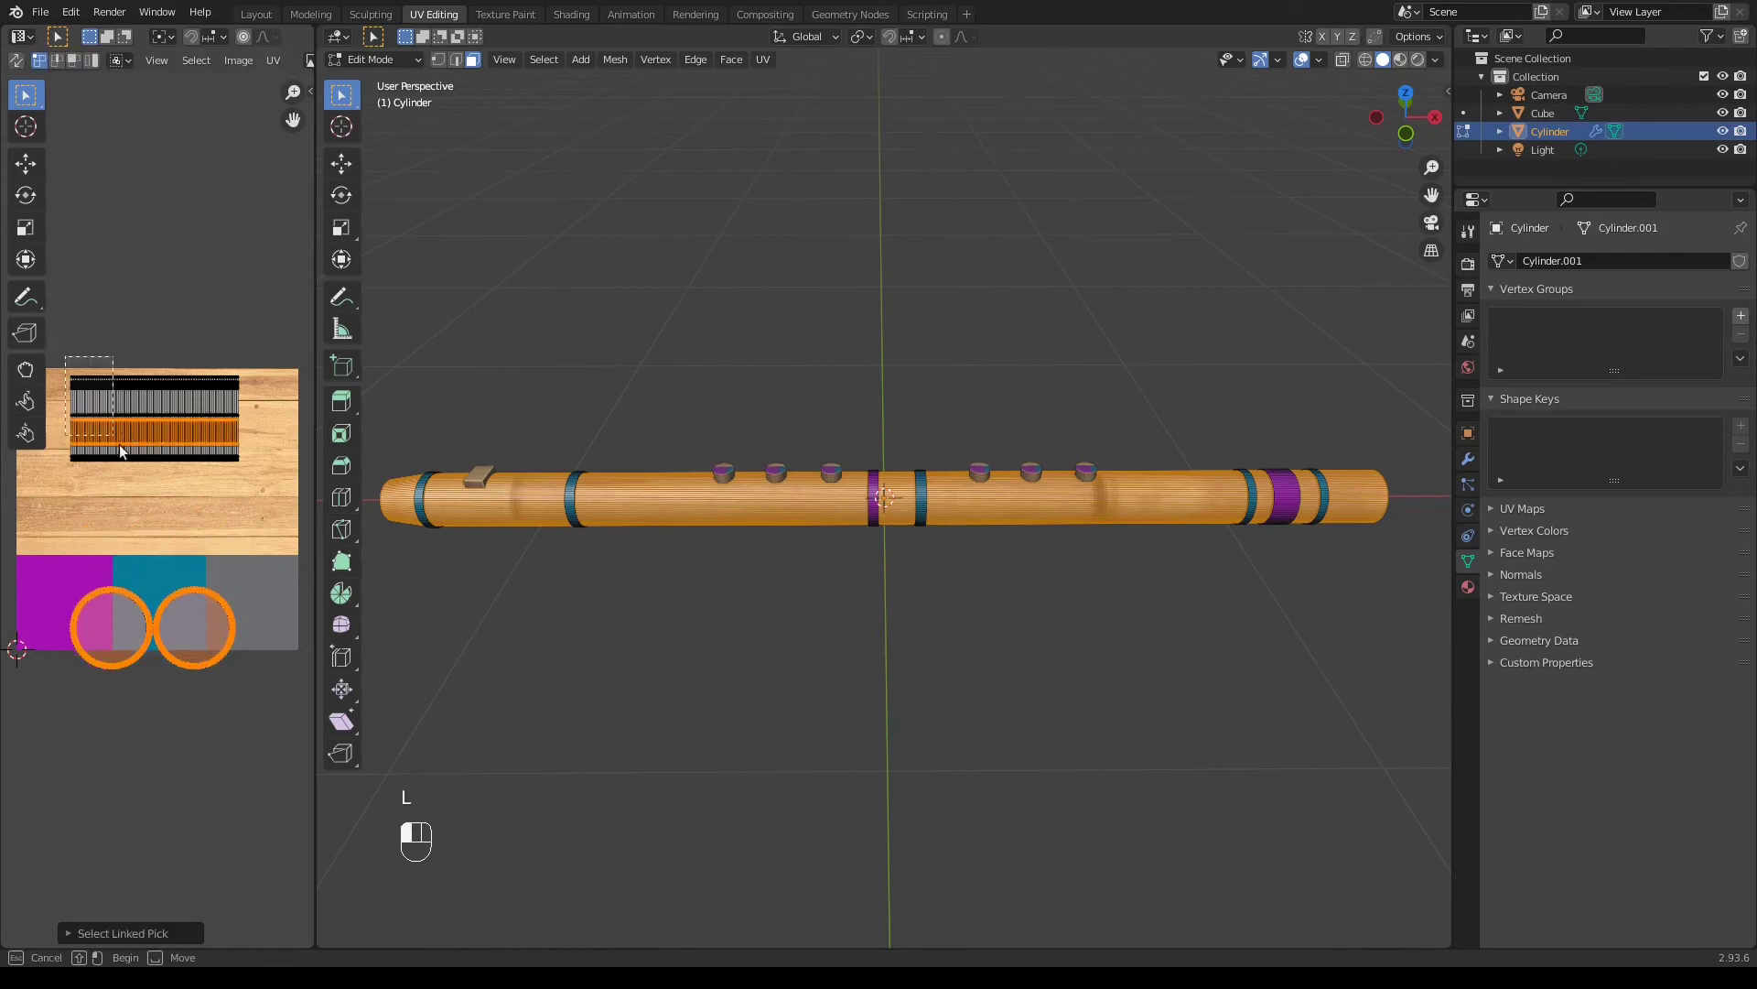
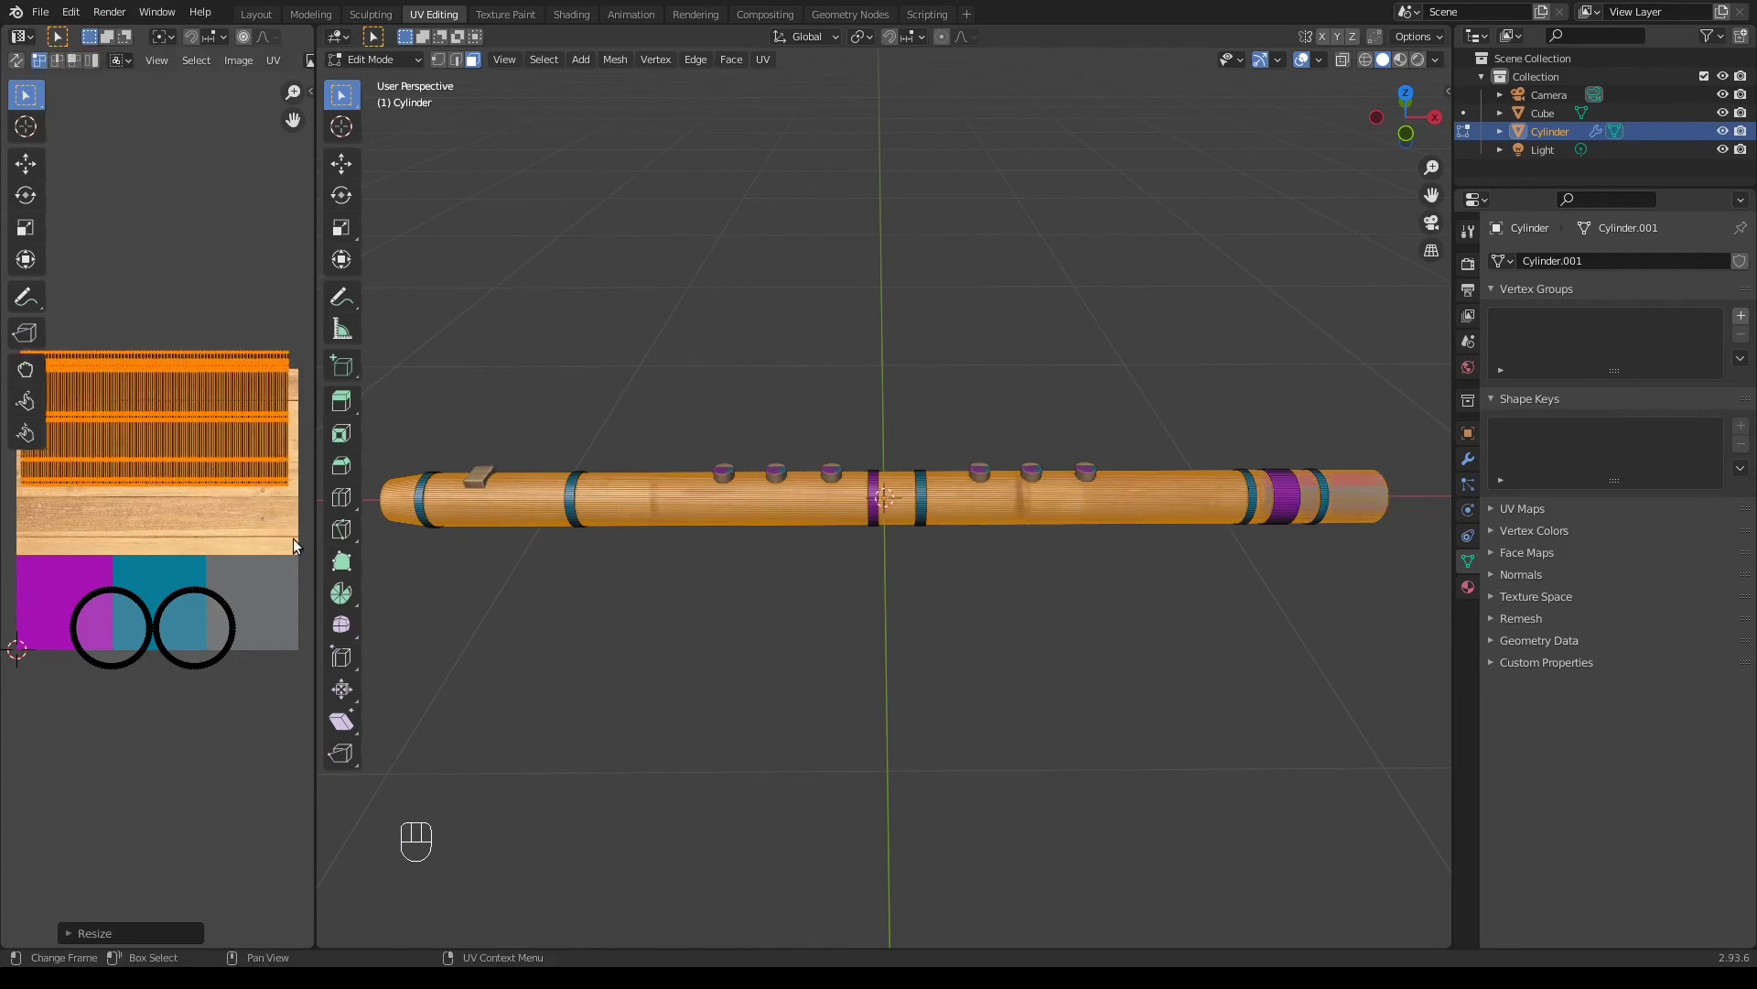
pyautogui.press('g')
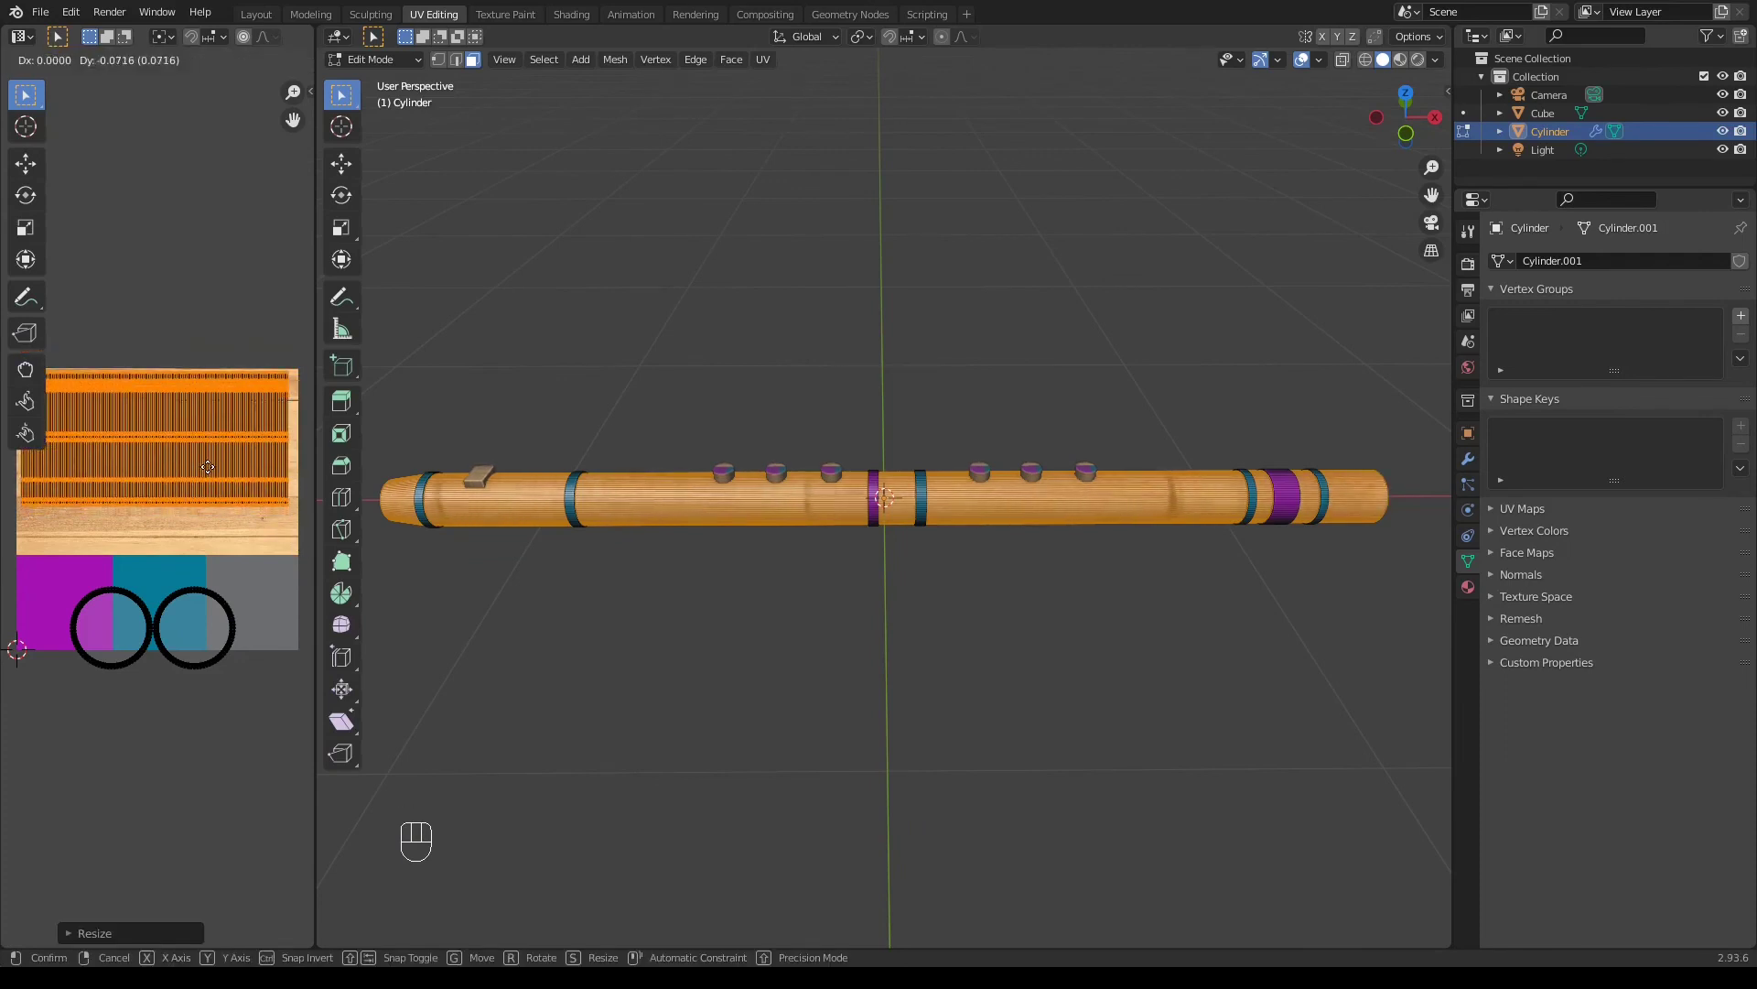
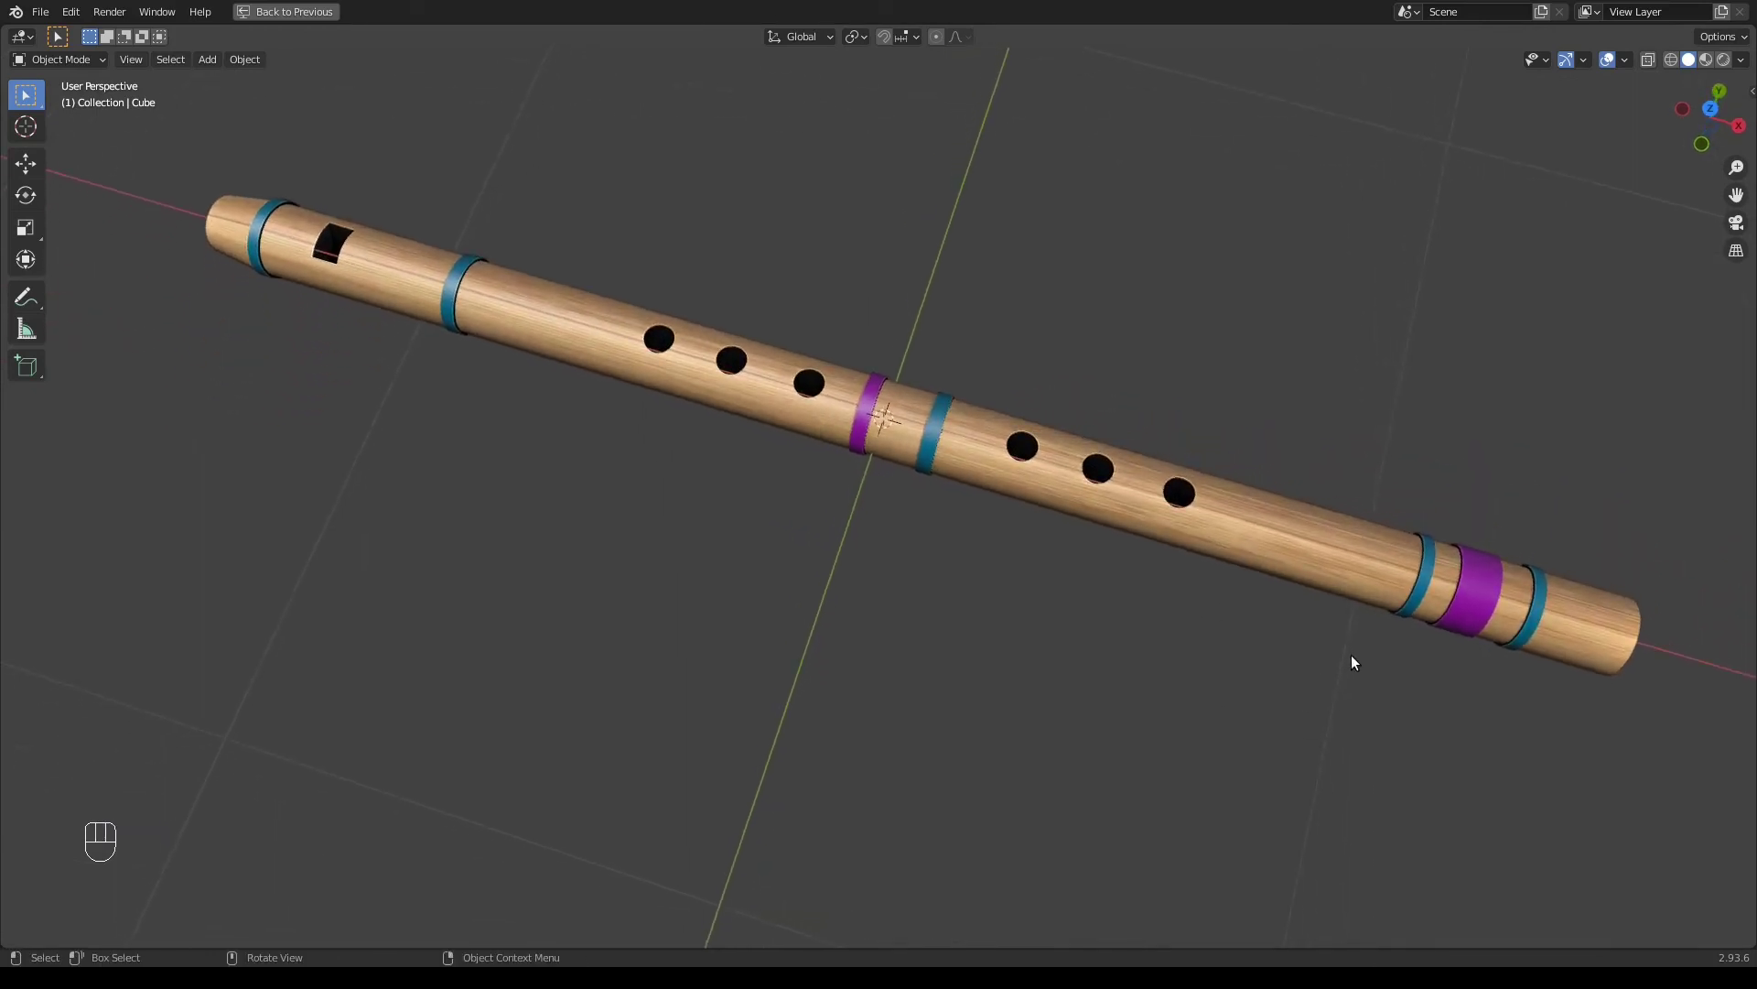
# Save the finished flute file with Ctrl+S
pyautogui.press('ctrl+s')
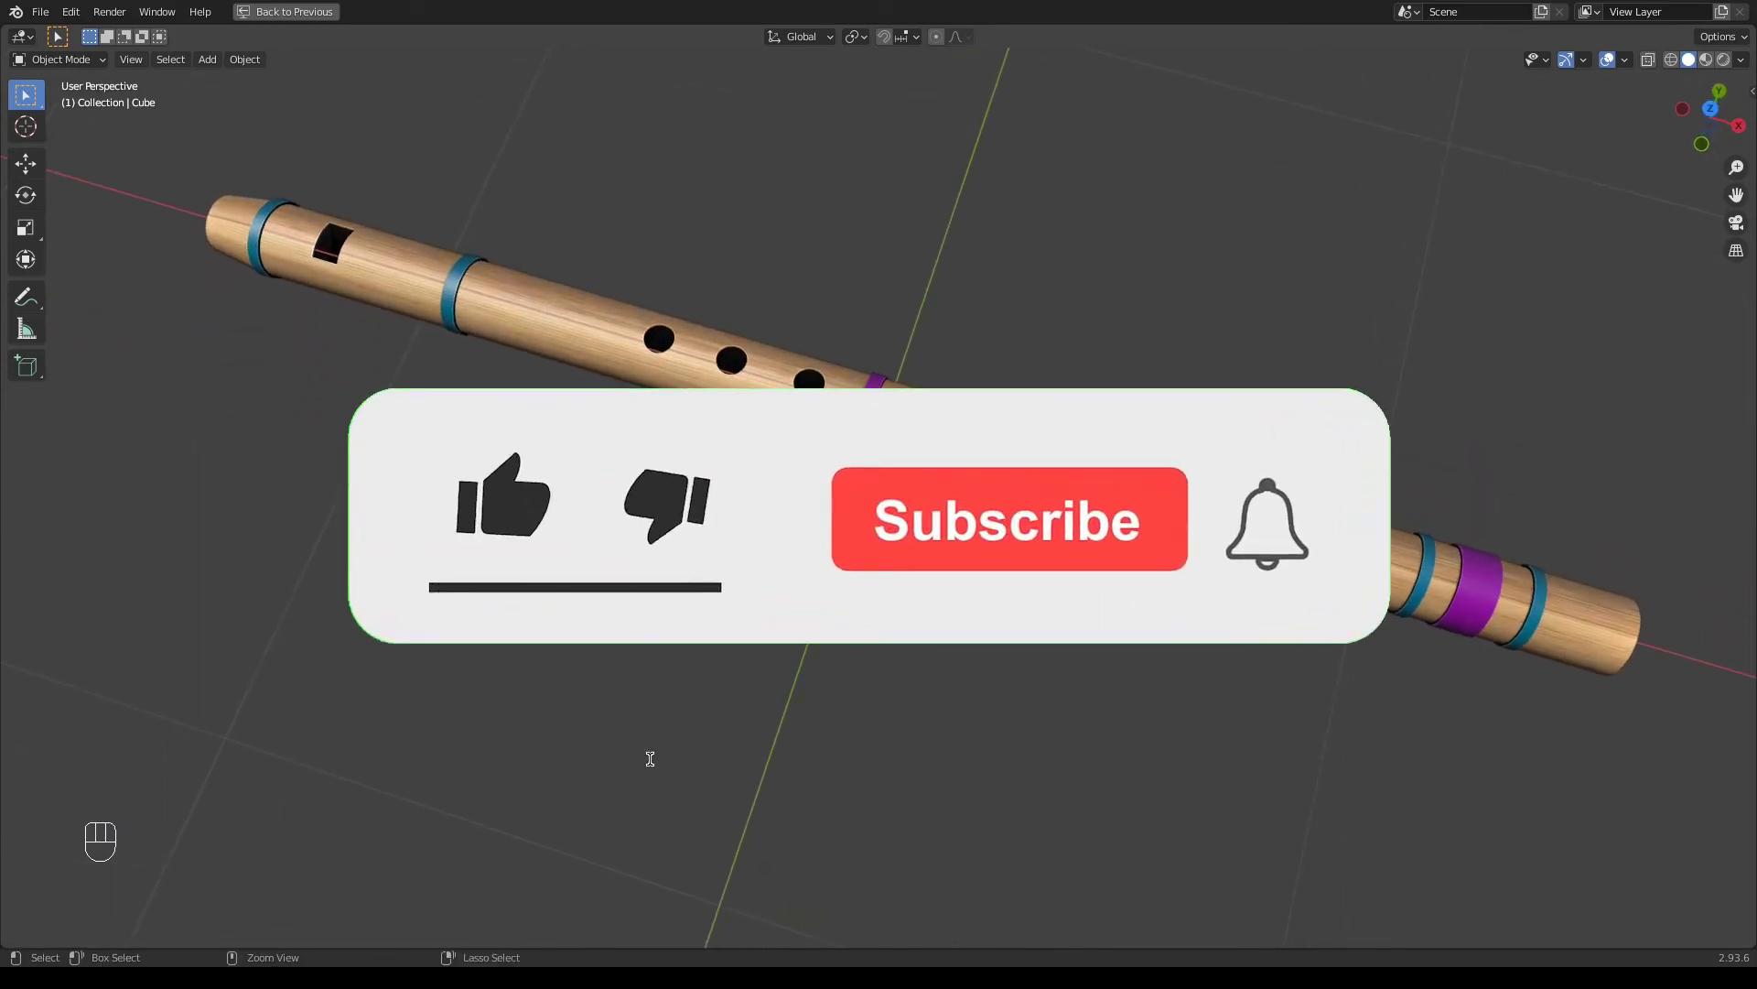